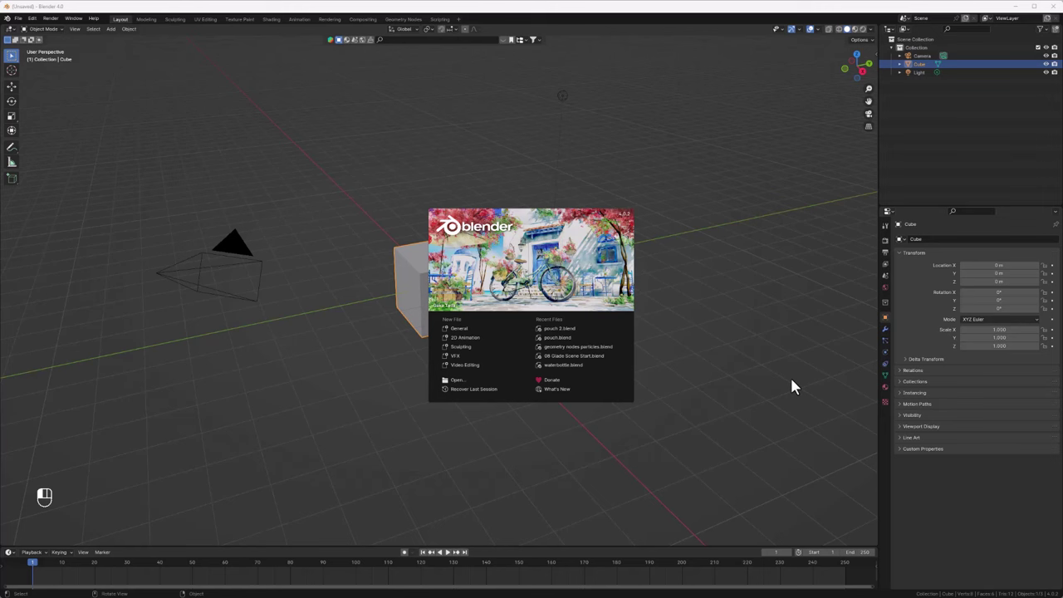
# Dismiss the splash screen and box-select the default cube and light for deletion.
pyautogui.moveTo(483, 337); pyautogui.dragTo(466, 332)
pyautogui.click(466, 333)
pyautogui.moveTo(465, 333); pyautogui.dragTo(41, 492)
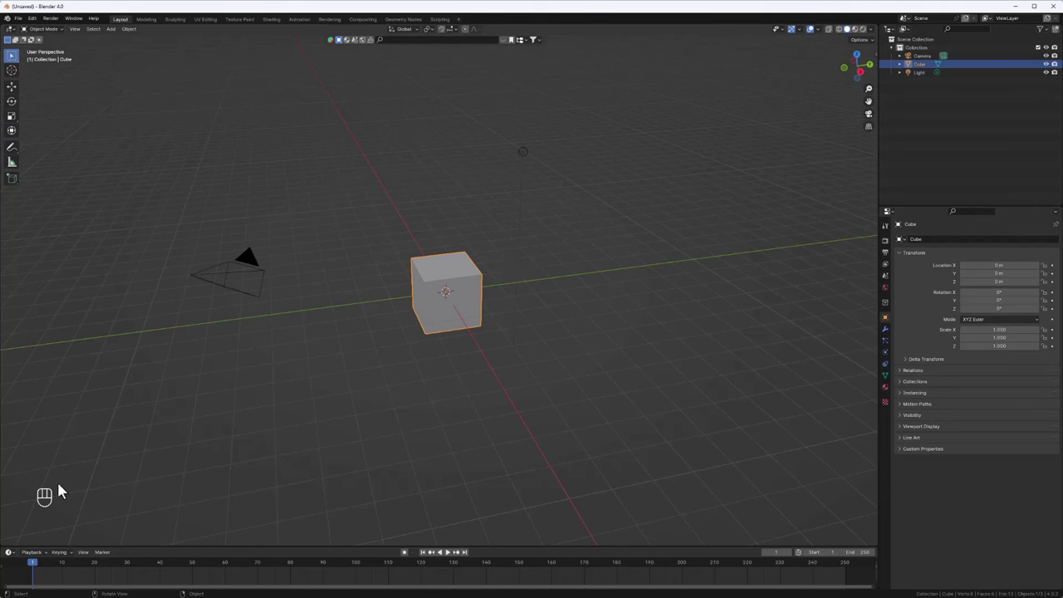
pyautogui.middleClick(446, 327)
pyautogui.middleClick(478, 326)
pyautogui.press('d')
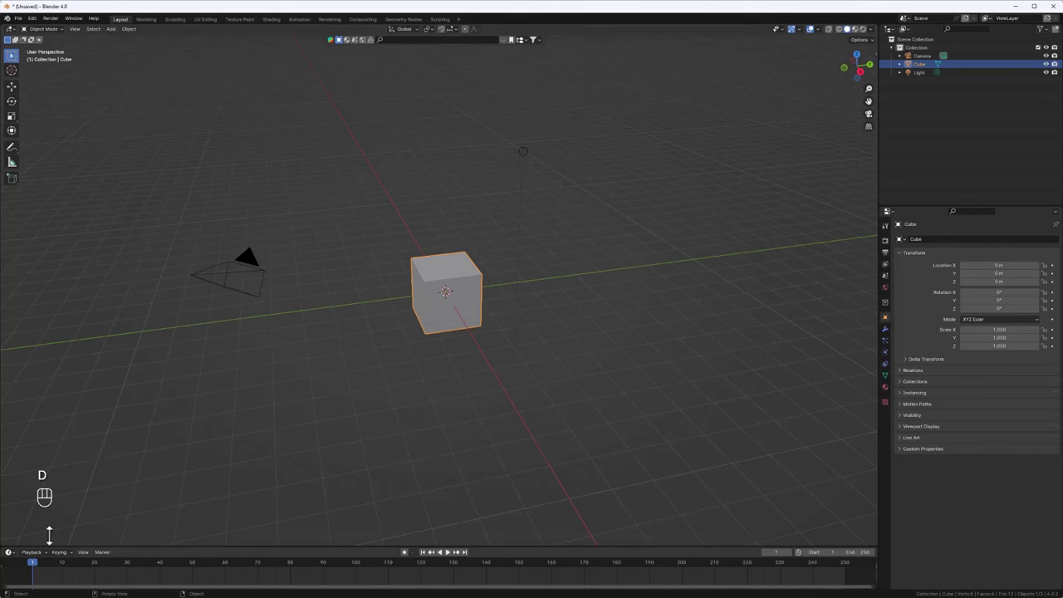
pyautogui.moveTo(633, 118); pyautogui.dragTo(371, 372)
# Delete the selected defaults and add the pouch photo as a reference image in side view.
pyautogui.press('x')
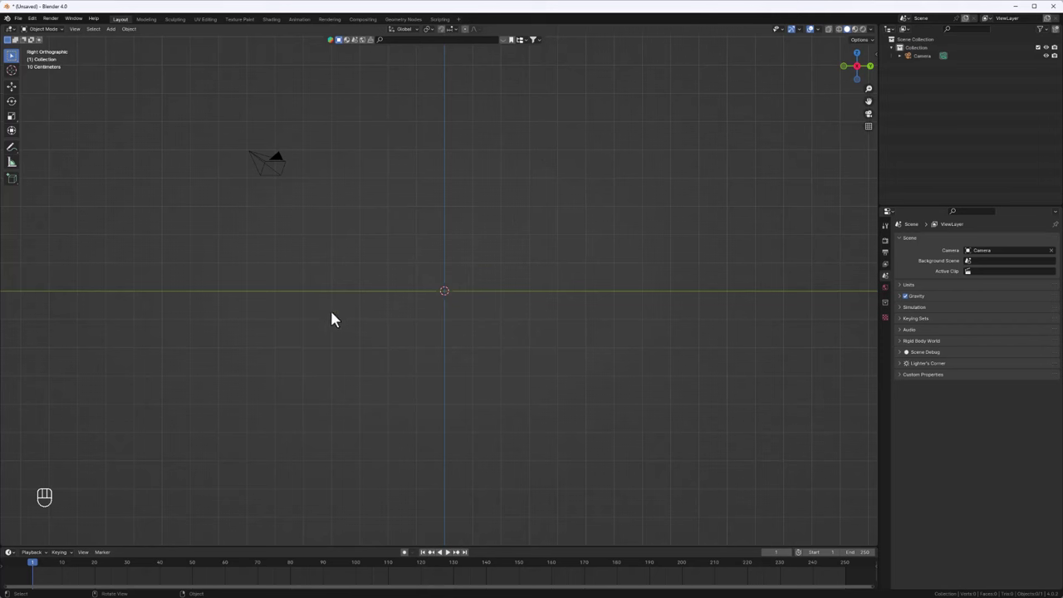
pyautogui.press('shift+a')
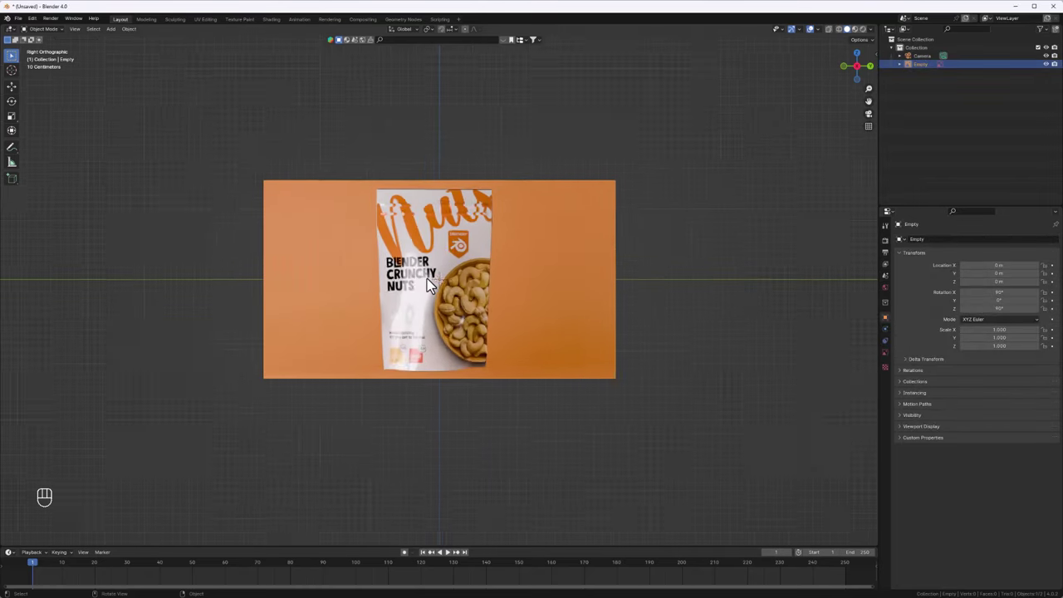
pyautogui.moveTo(430, 285); pyautogui.dragTo(482, 282)
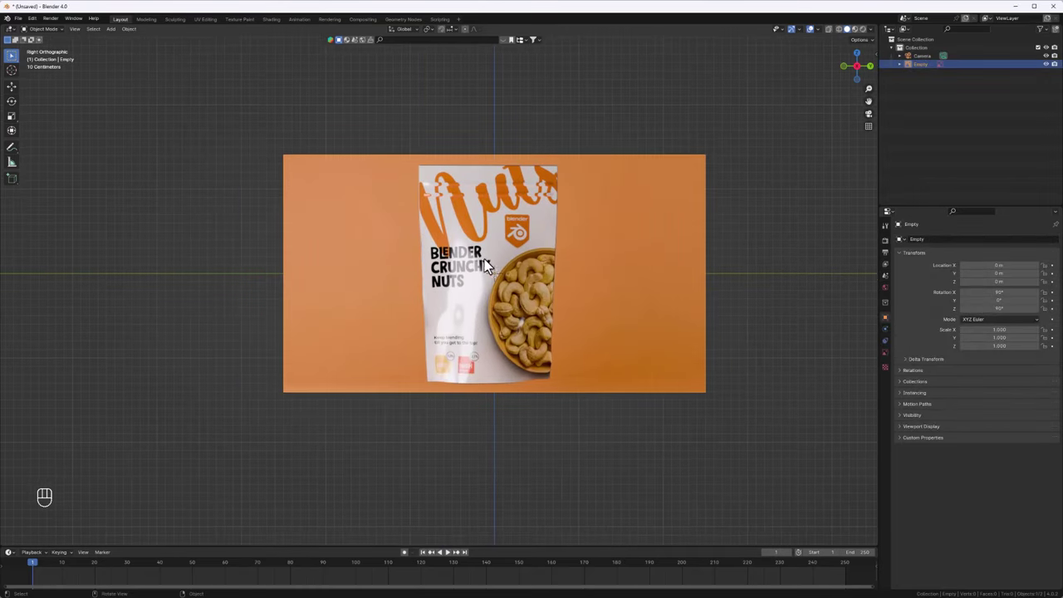
# Set the reference to Depth Front, hidden in perspective views, with low opacity.
pyautogui.click(891, 357)
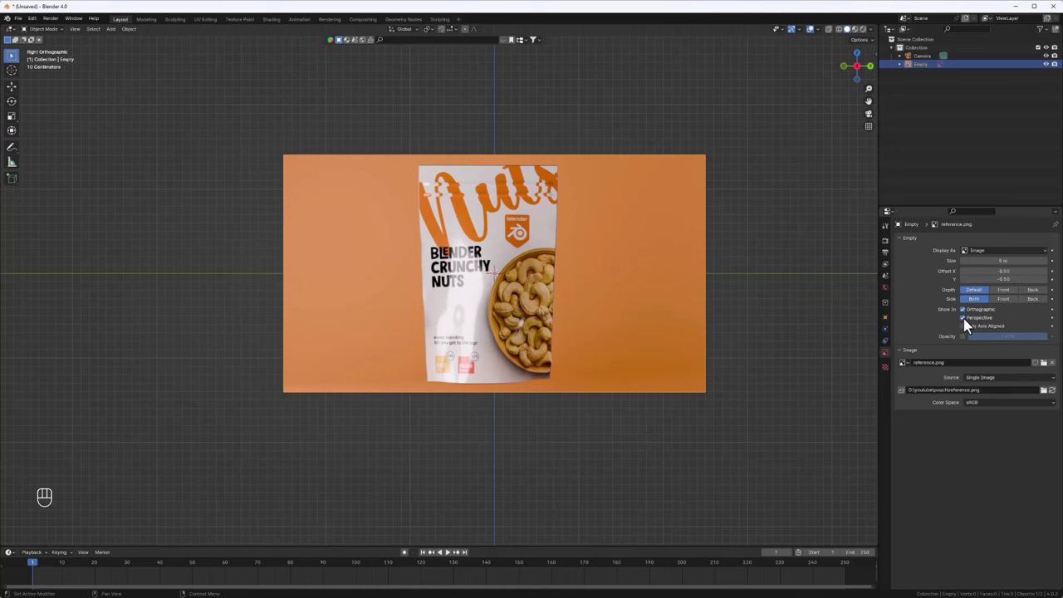
pyautogui.click(967, 324)
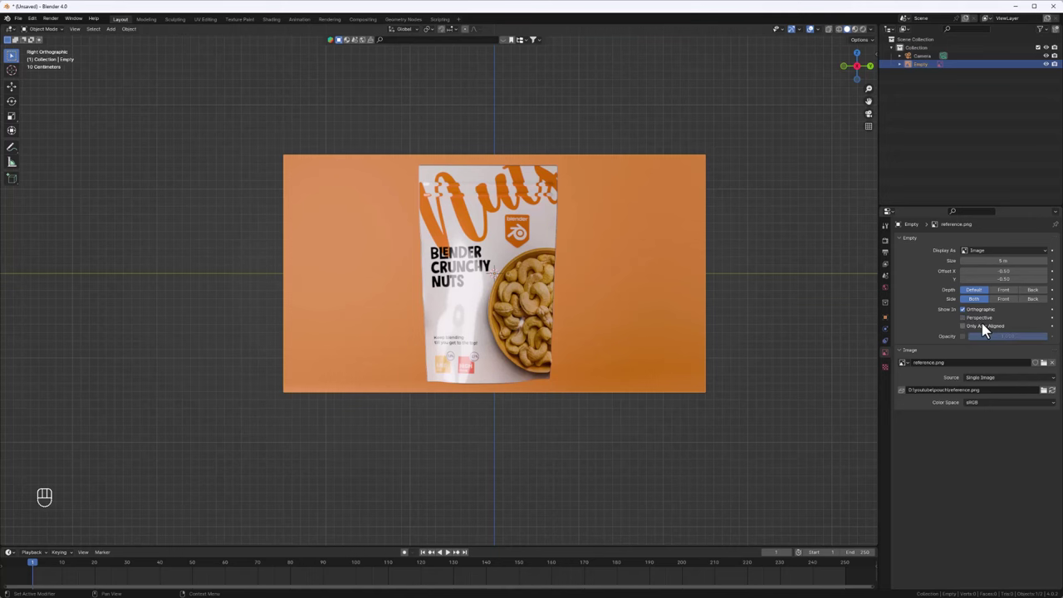
pyautogui.middleClick(511, 321)
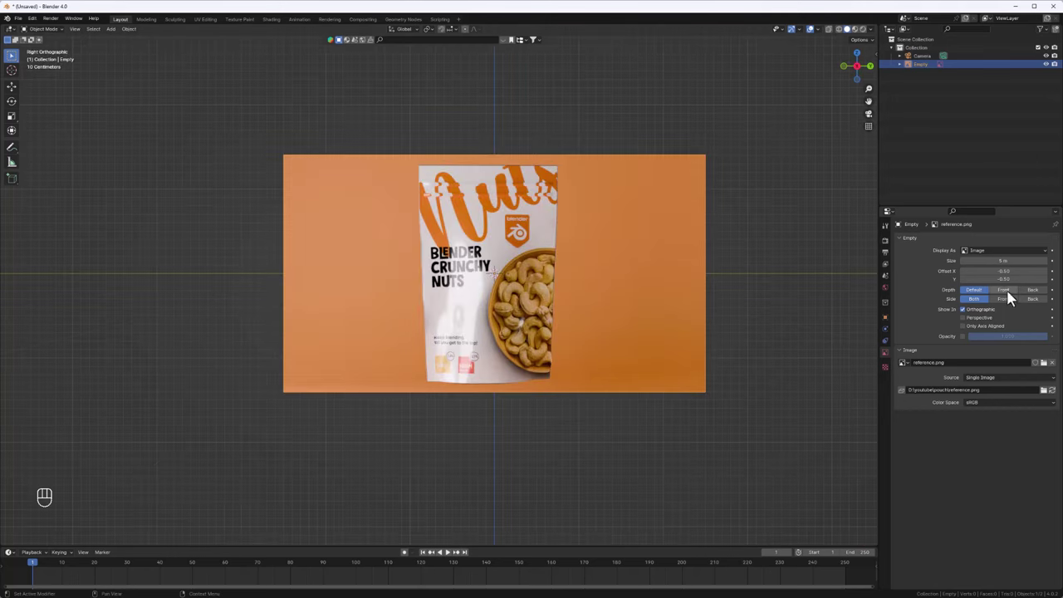
pyautogui.click(1011, 297)
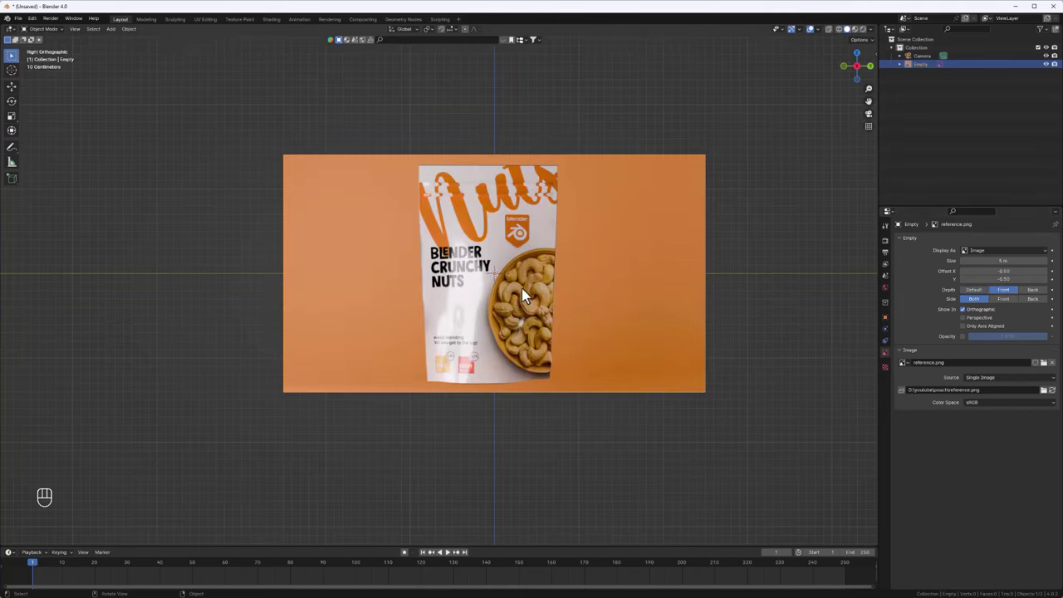
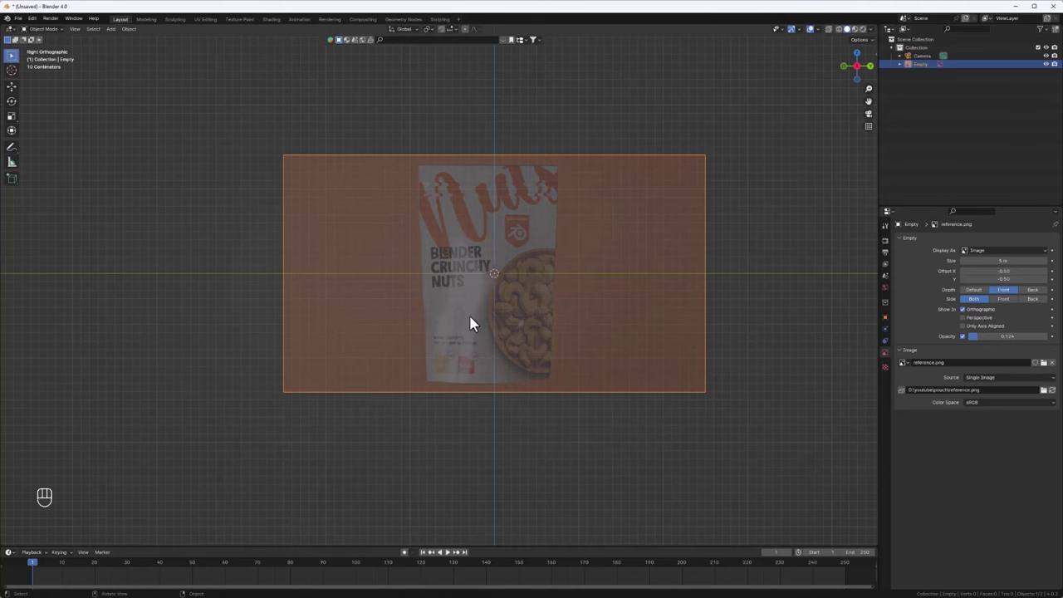
pyautogui.moveTo(487, 317); pyautogui.dragTo(486, 330)
pyautogui.middleClick(502, 320)
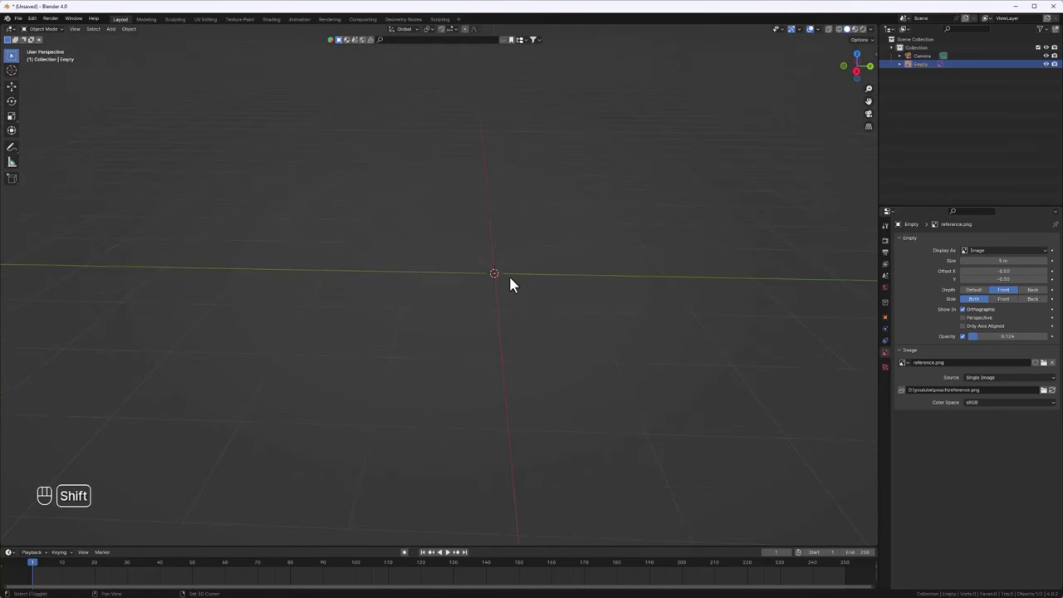
# Add a plane at the origin and rotate it 90° to stand upright.
pyautogui.press('shift+a')
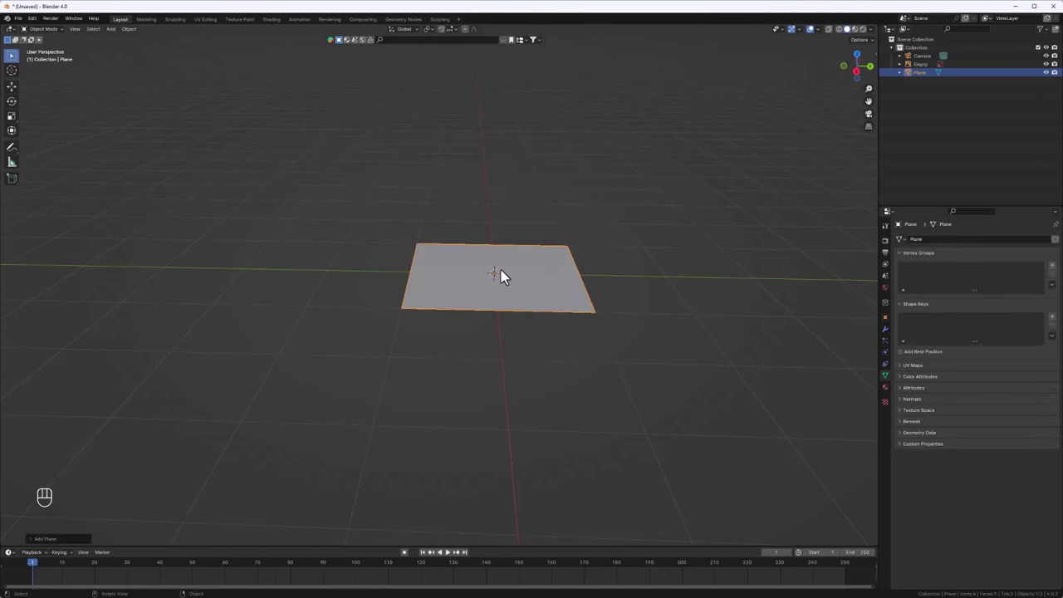
pyautogui.moveTo(574, 289); pyautogui.dragTo(529, 300)
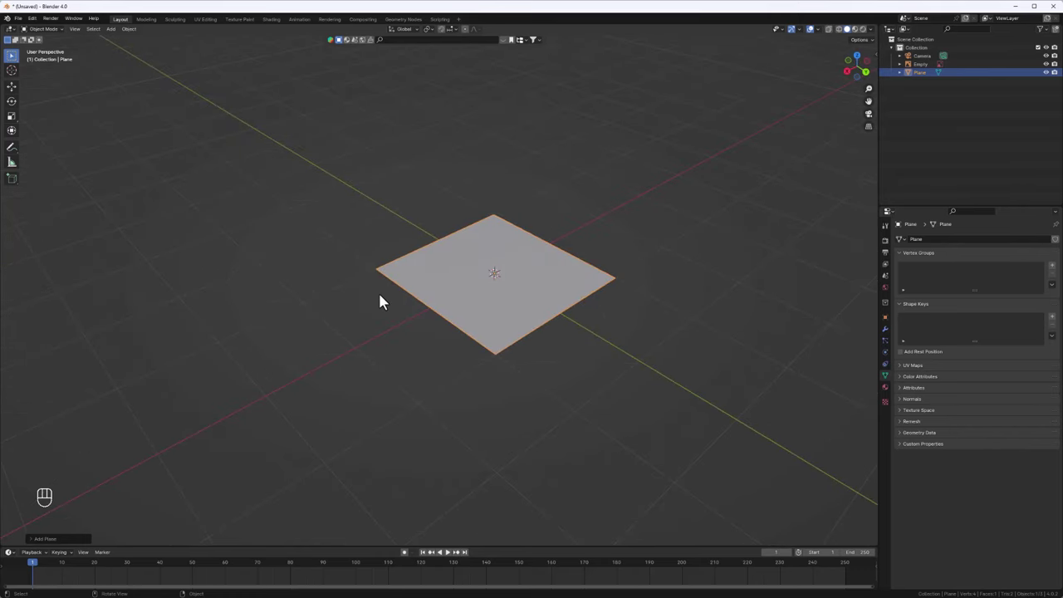
pyautogui.press('r')
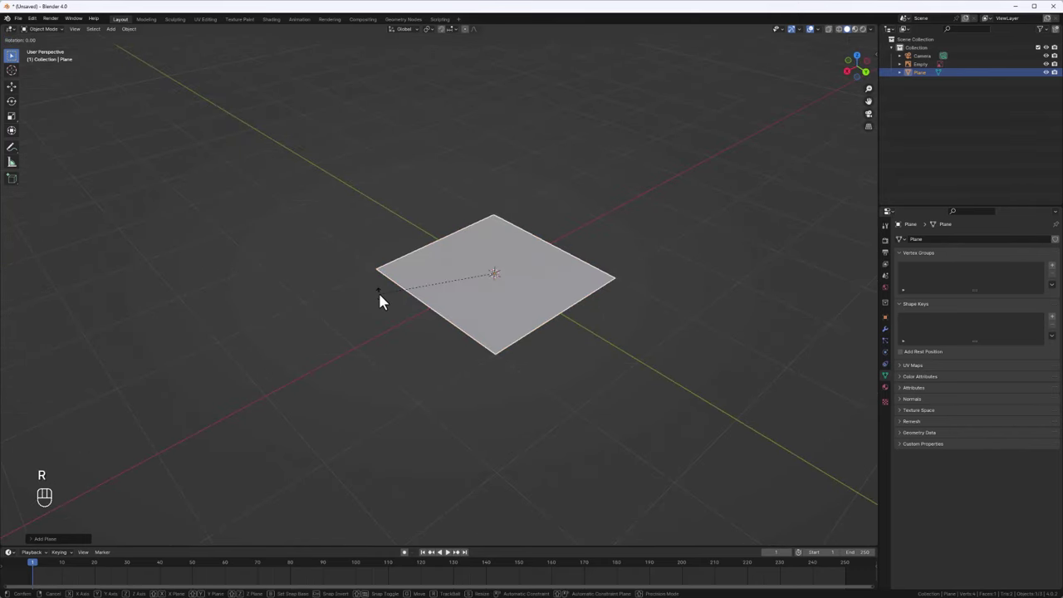
pyautogui.press('y')
pyautogui.press('9')
# In side view, scale the plane to the pouch's height and line up the reference photo.
pyautogui.press('0')
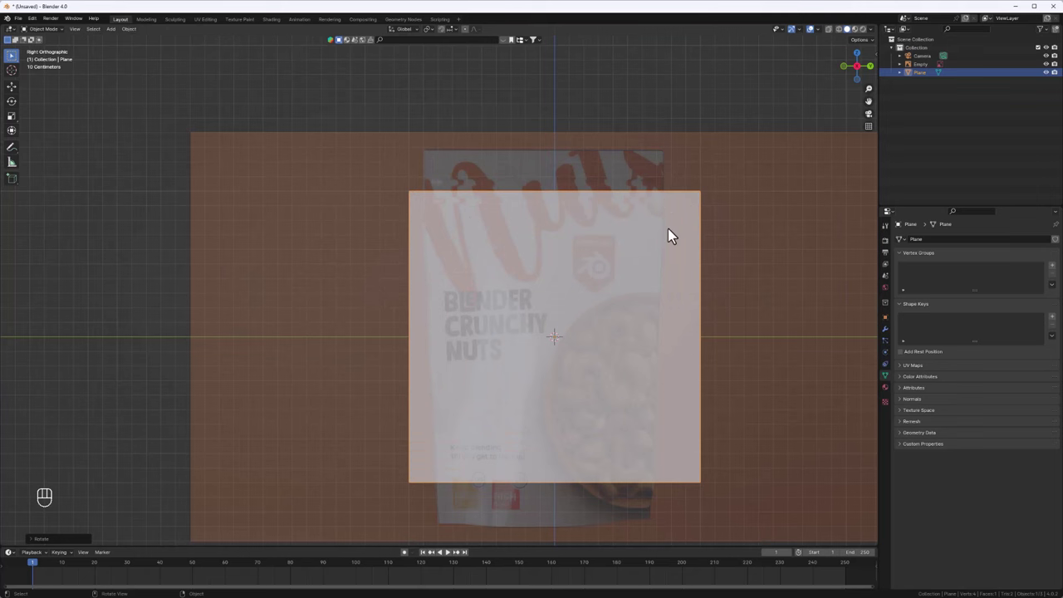
pyautogui.moveTo(597, 253); pyautogui.dragTo(597, 193)
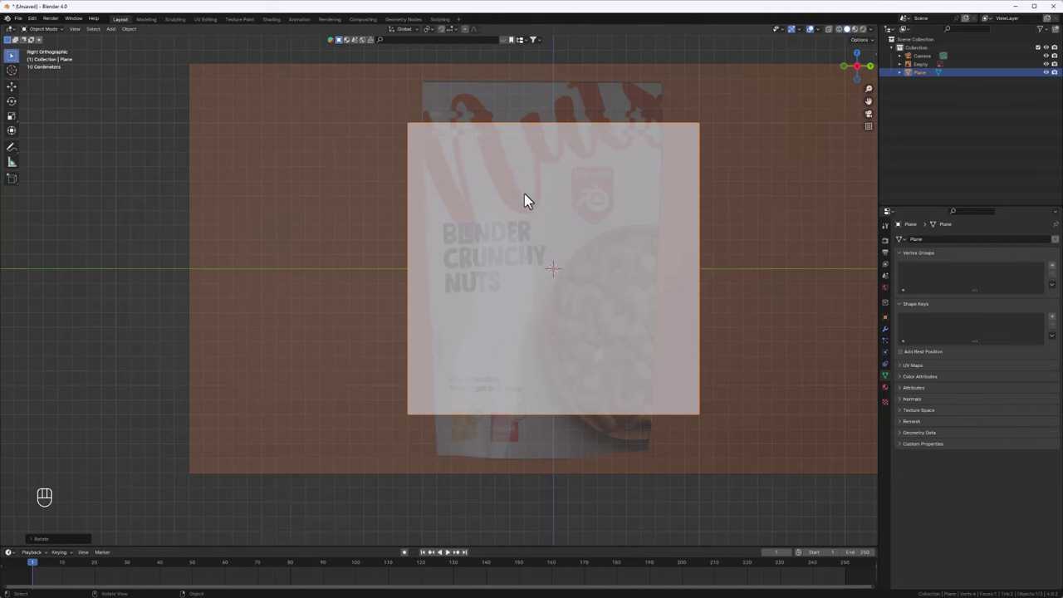
pyautogui.press('s')
pyautogui.press('z')
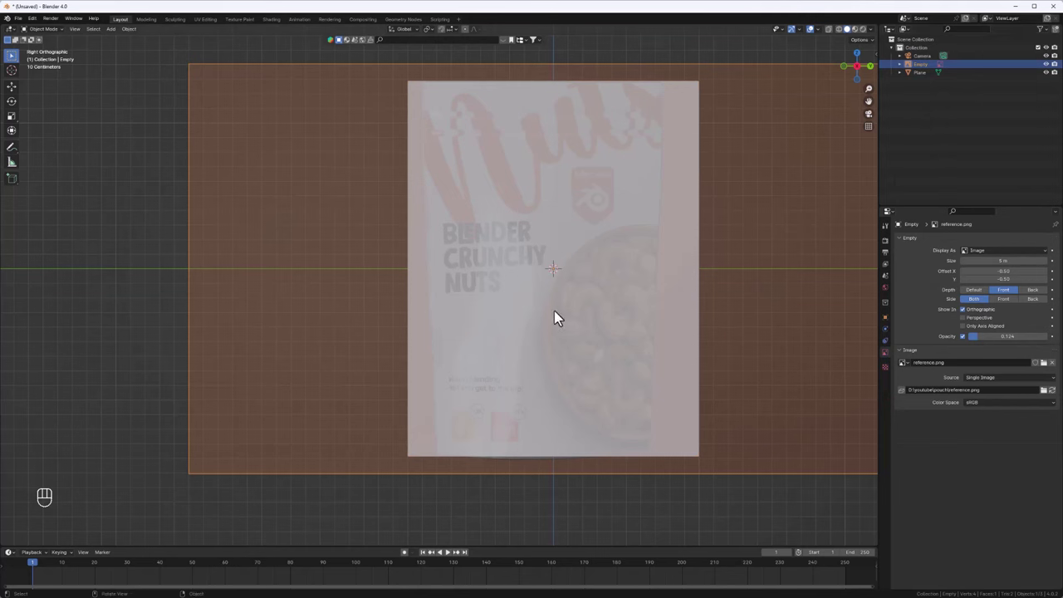
pyautogui.press('g')
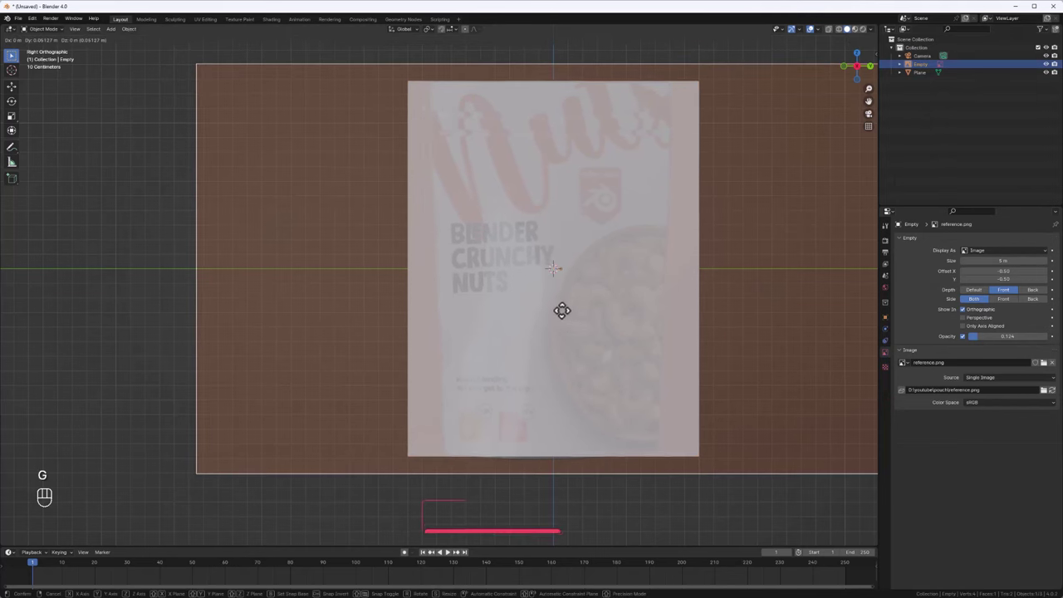
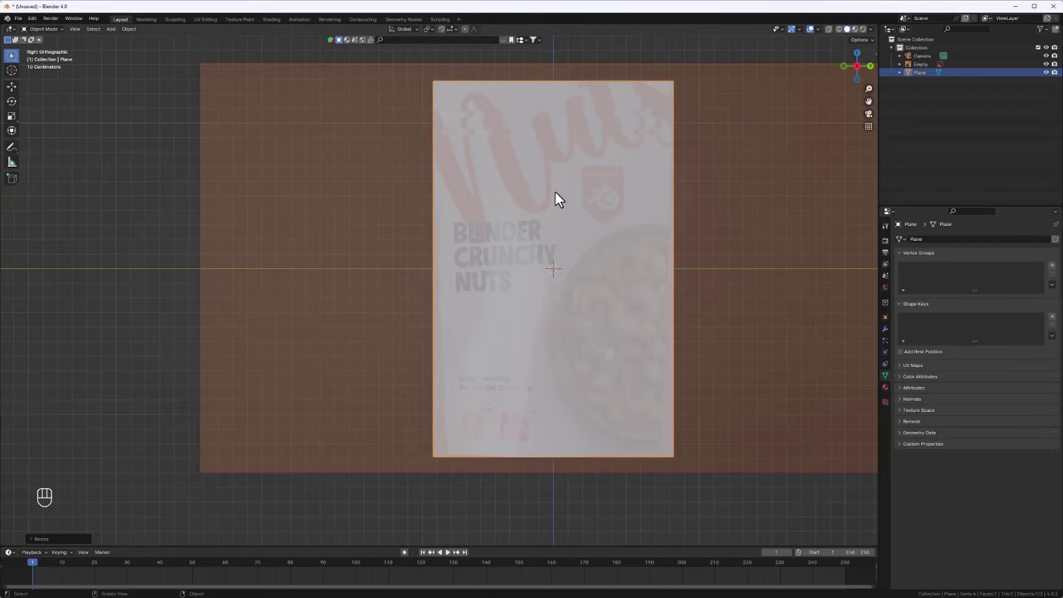
# Apply the plane's transforms, then loop-cut its middle vertically and bevel the edge into a strip.
pyautogui.moveTo(541, 219); pyautogui.dragTo(524, 244)
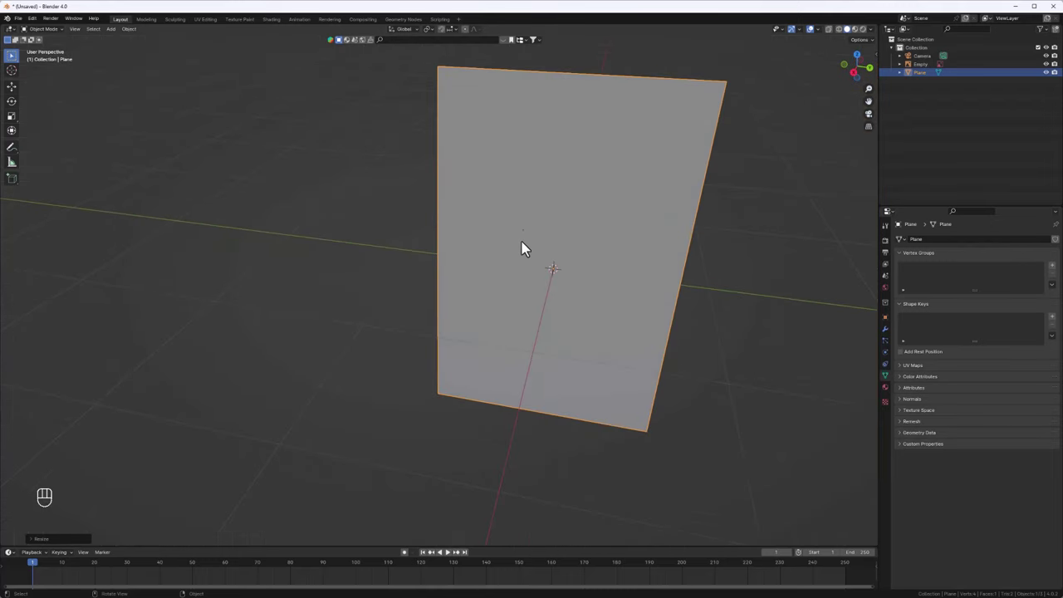
pyautogui.moveTo(594, 257); pyautogui.dragTo(569, 263)
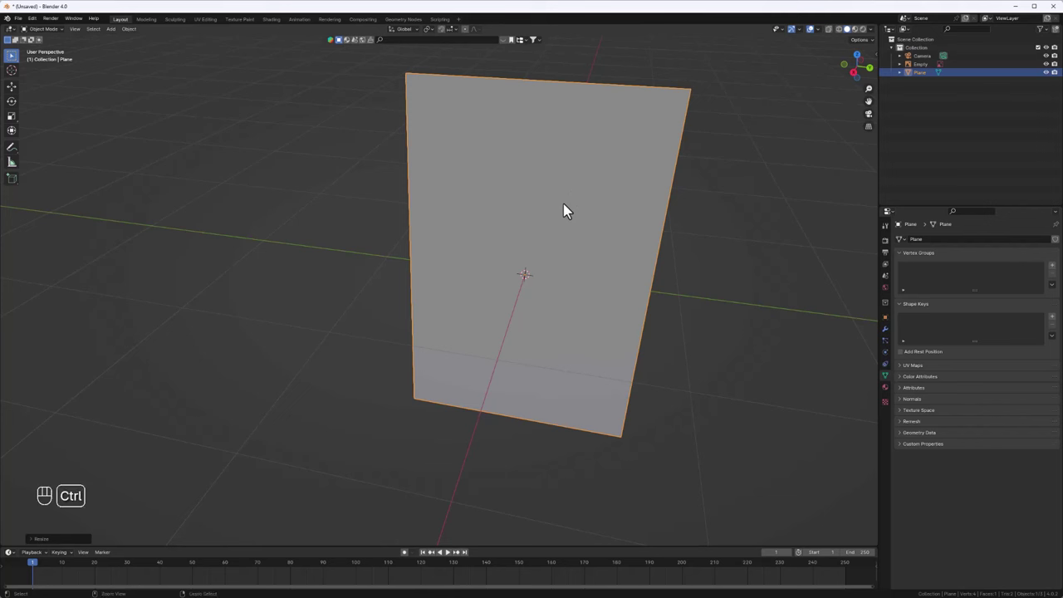
pyautogui.press('ctrl+a')
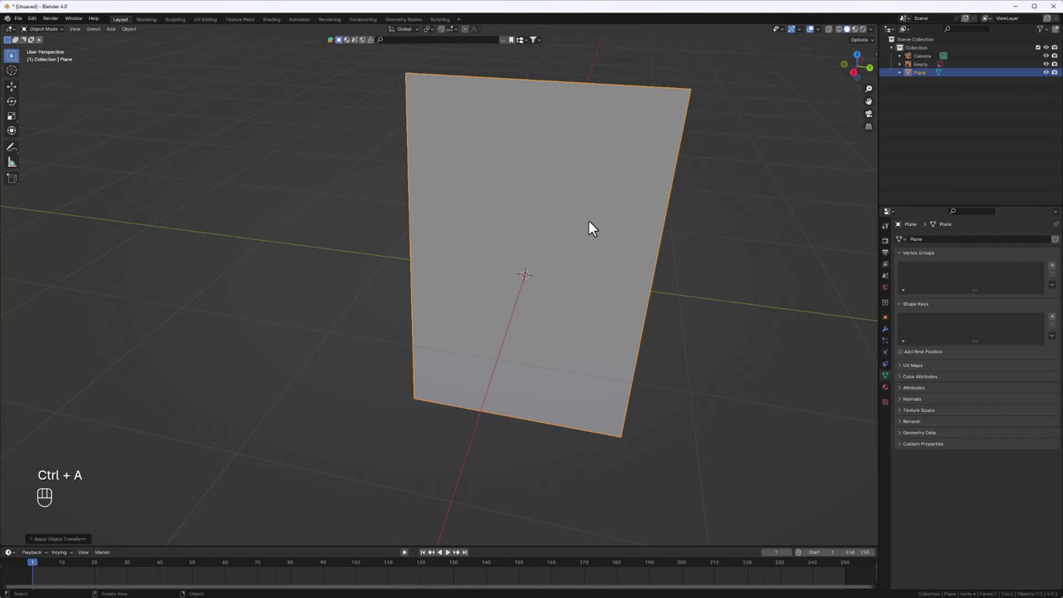
pyautogui.press('Tab')
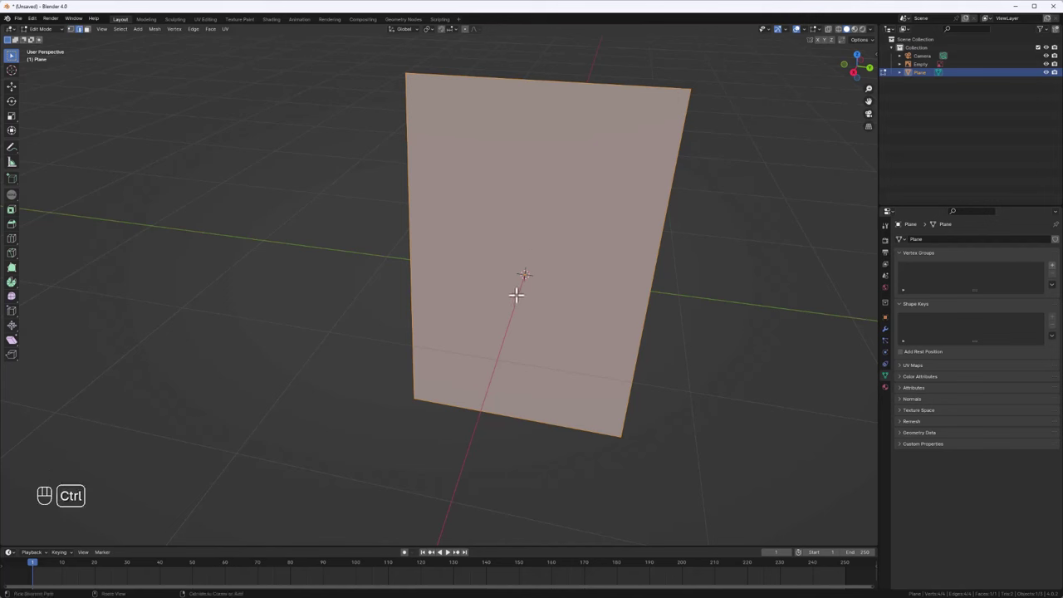
pyautogui.press('ctrl+r')
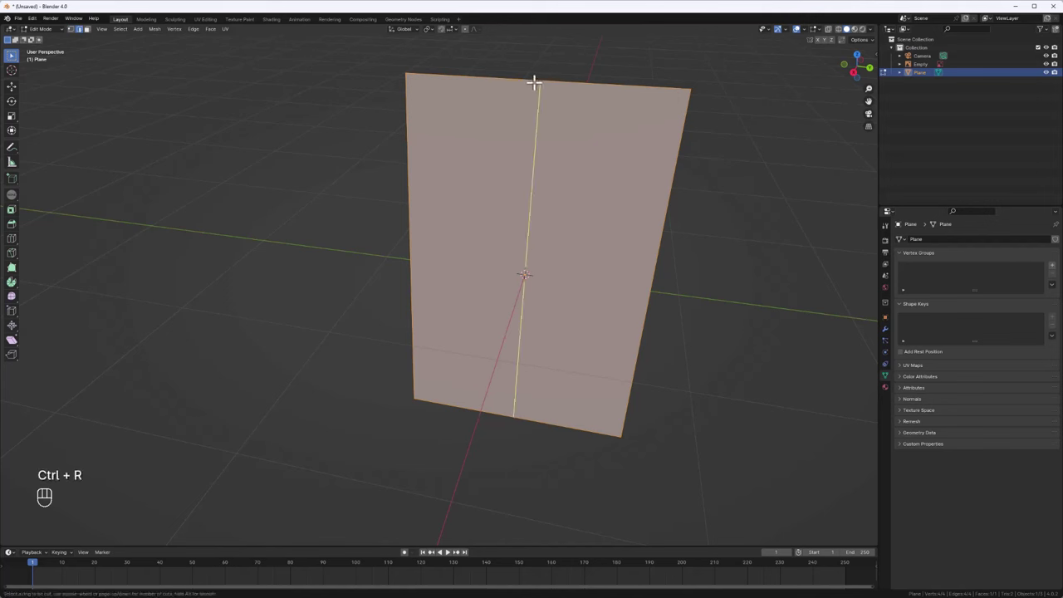
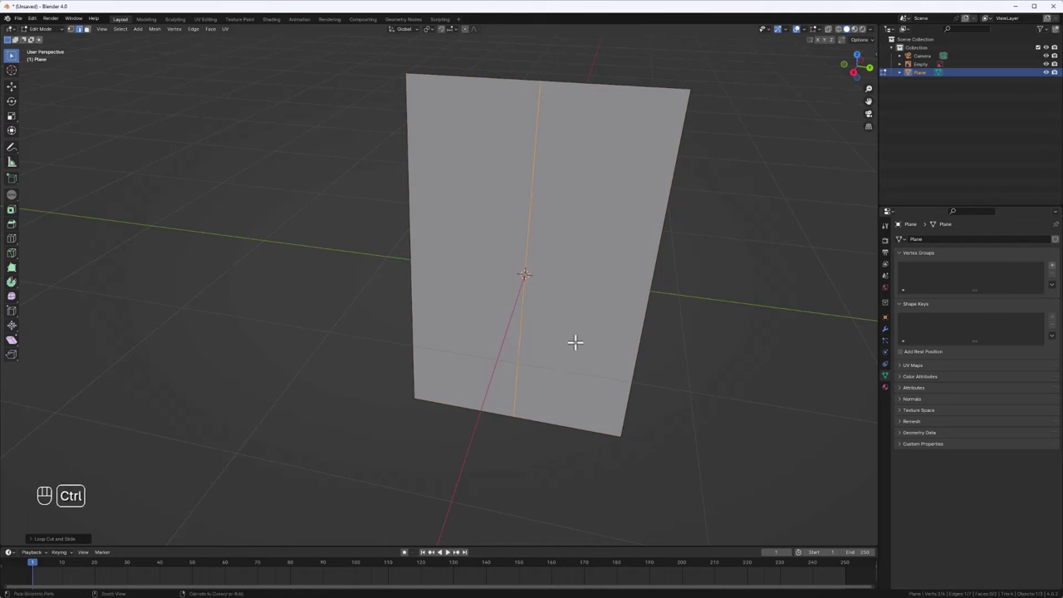
pyautogui.press('ctrl+b')
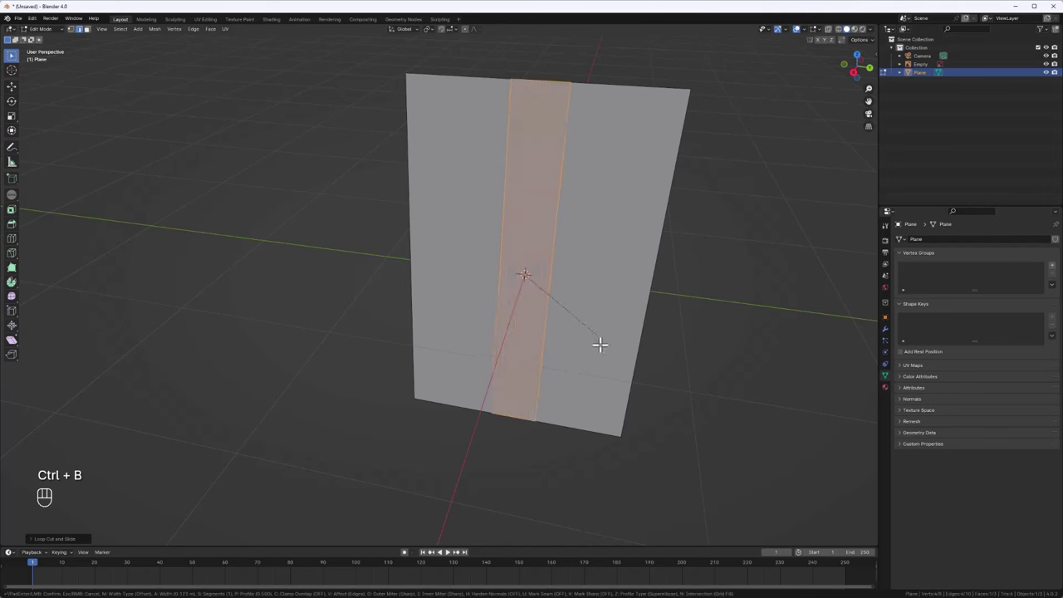
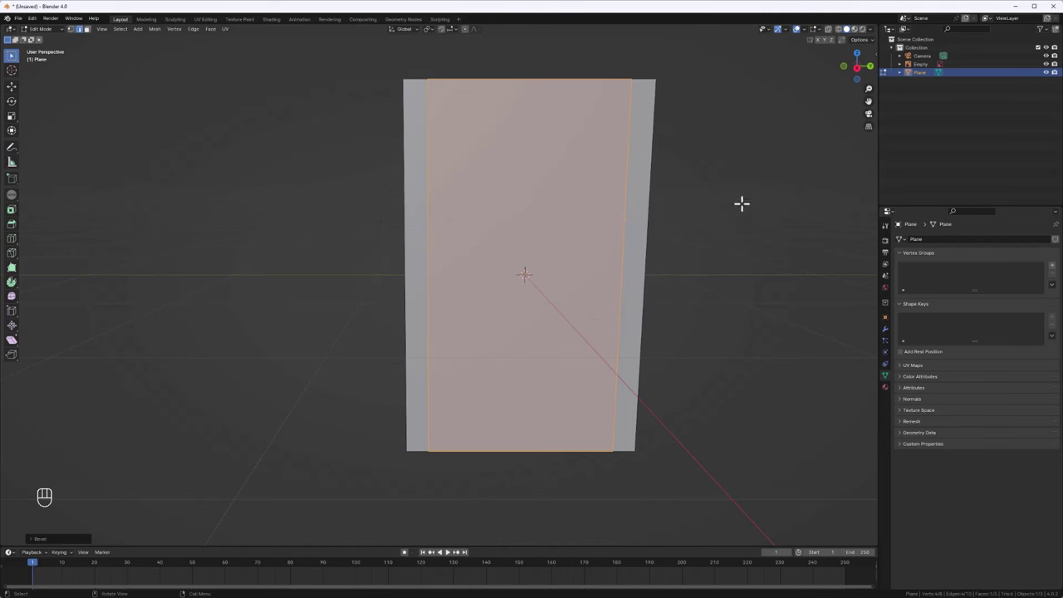
# Add a horizontal loop cut near the top and scale the bottom vertices inward to taper the pouch.
pyautogui.click(861, 72)
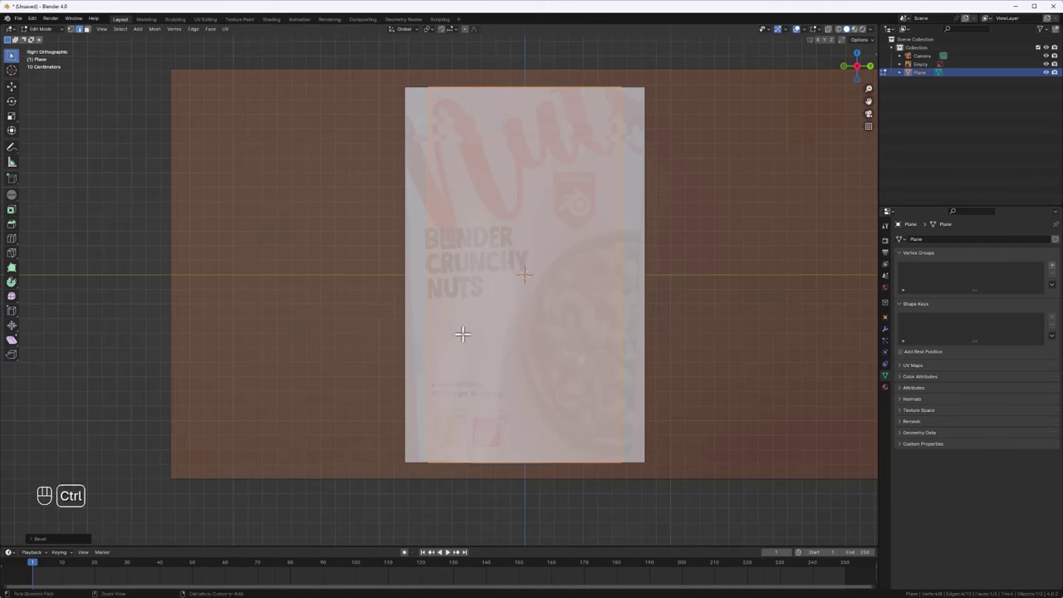
pyautogui.press('ctrl+r')
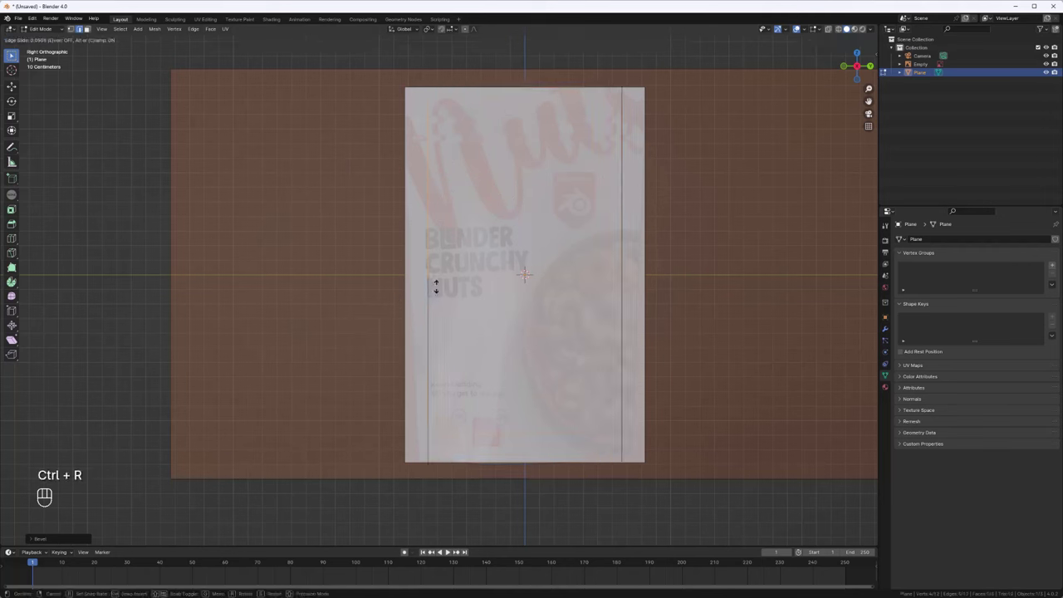
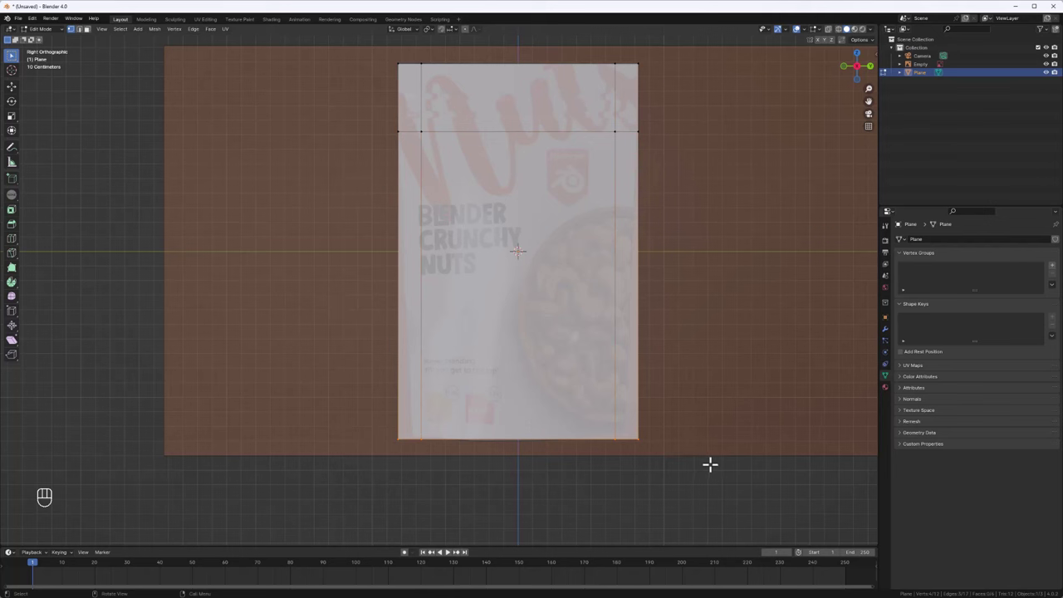
pyautogui.press('s')
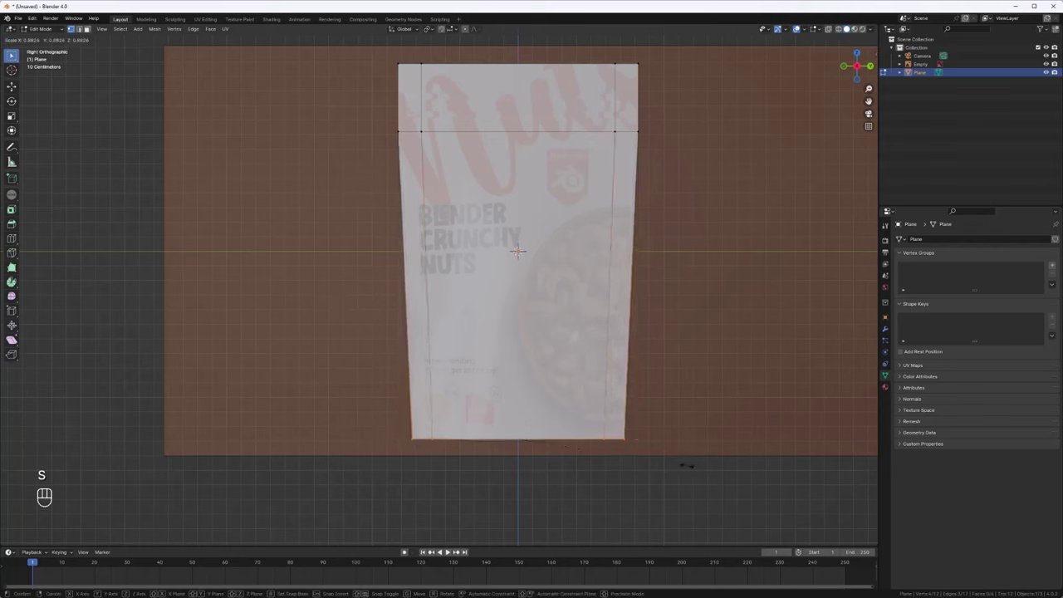
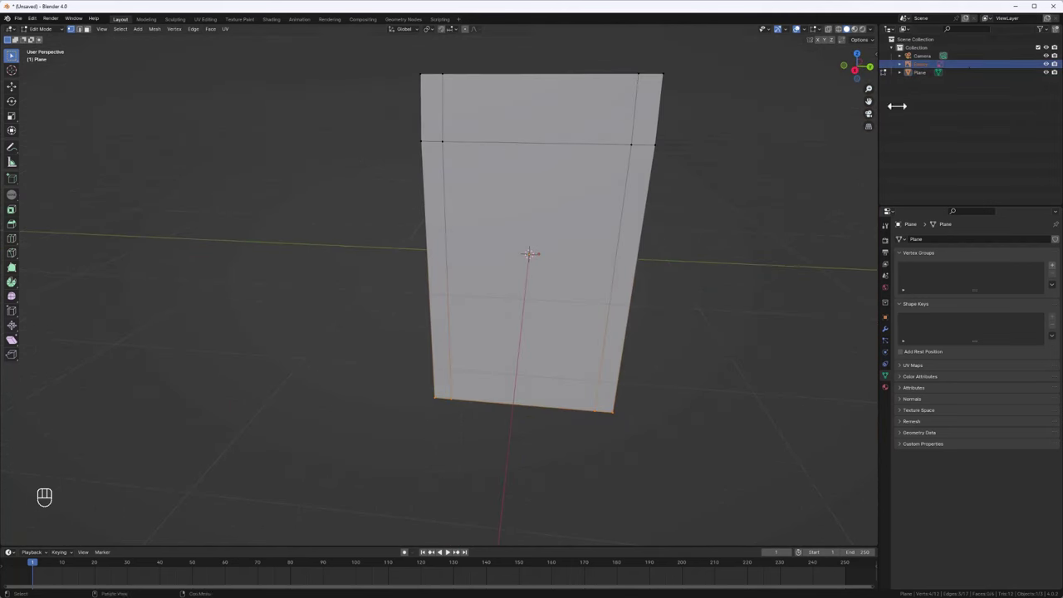
# Delete the reference empty and add vertical and horizontal loop cuts to grid the plane.
pyautogui.press('x')
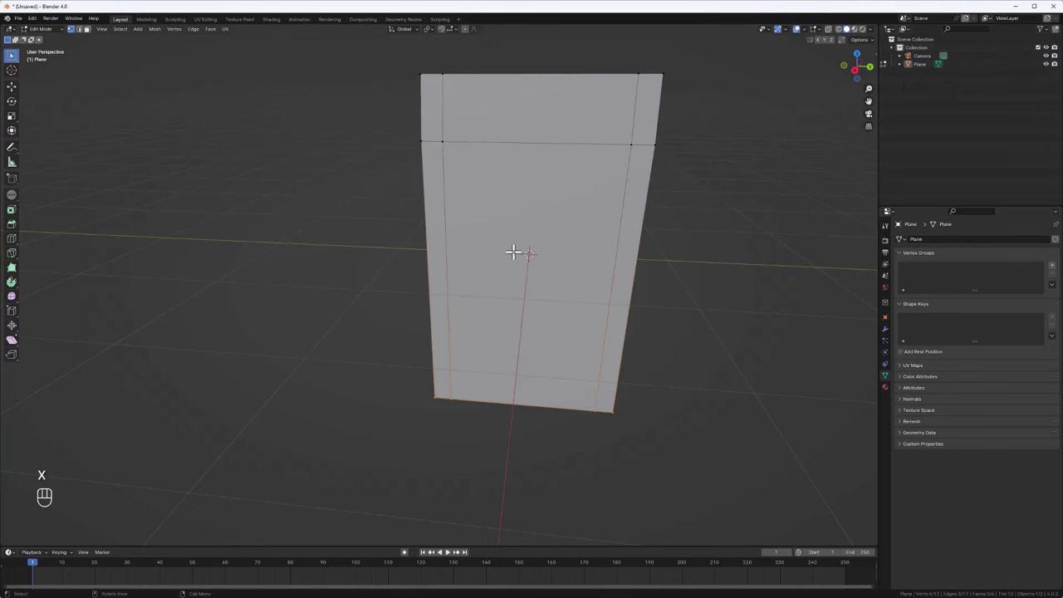
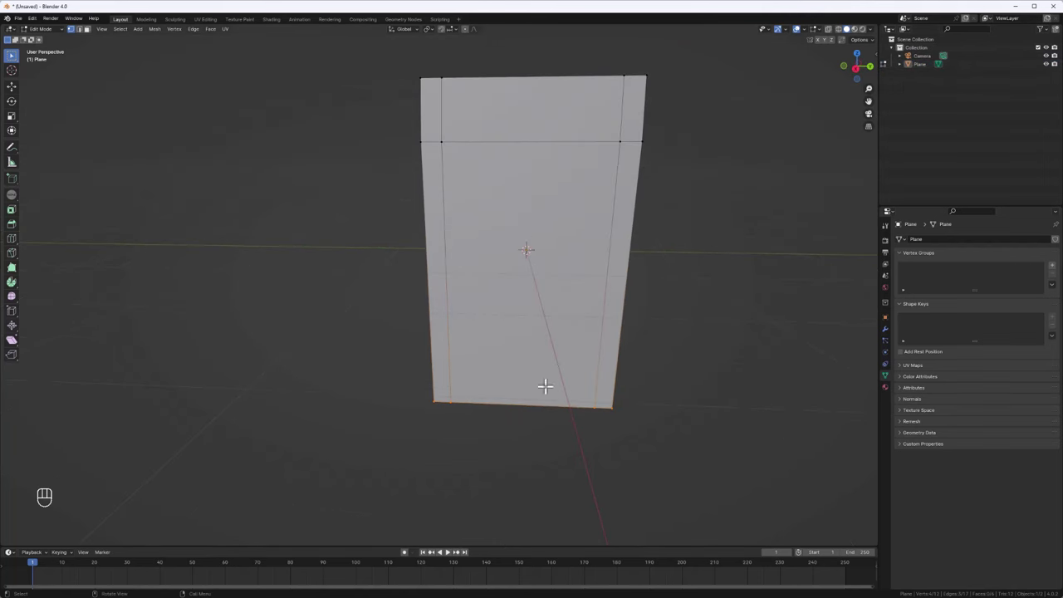
pyautogui.press('ctrl+r')
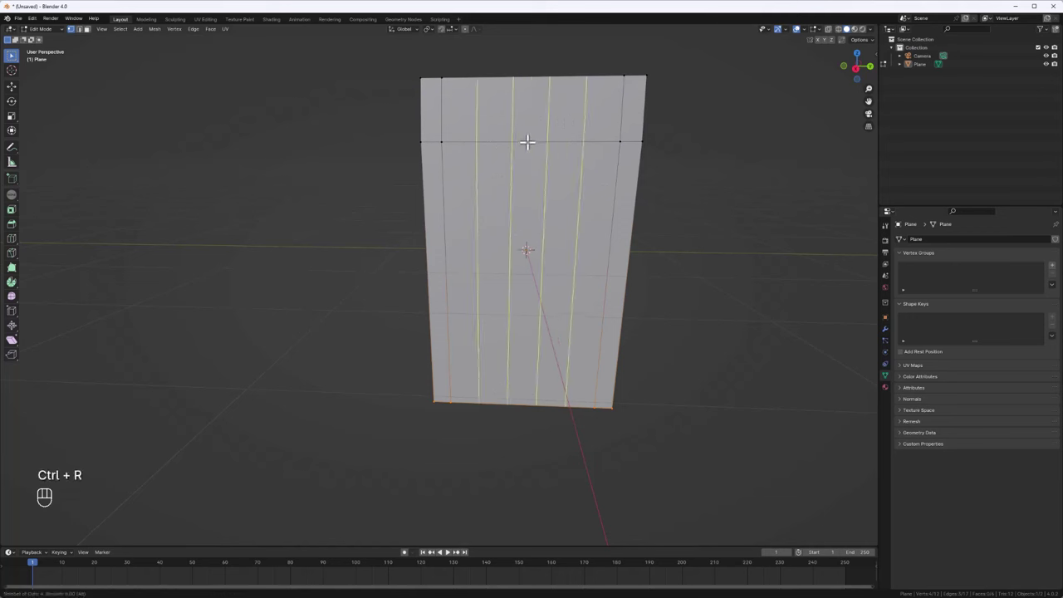
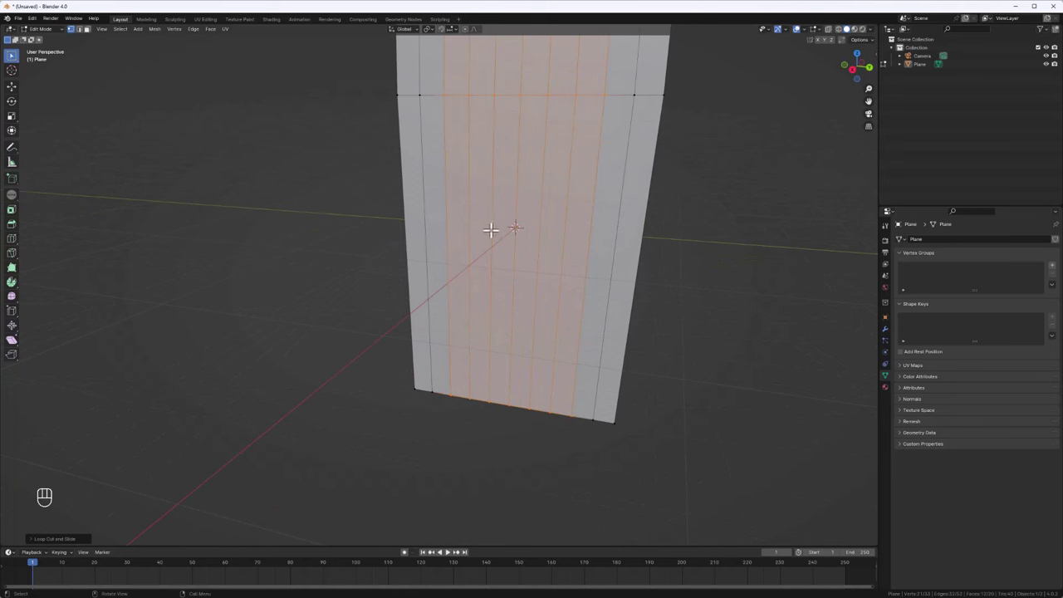
pyautogui.press('ctrl+r')
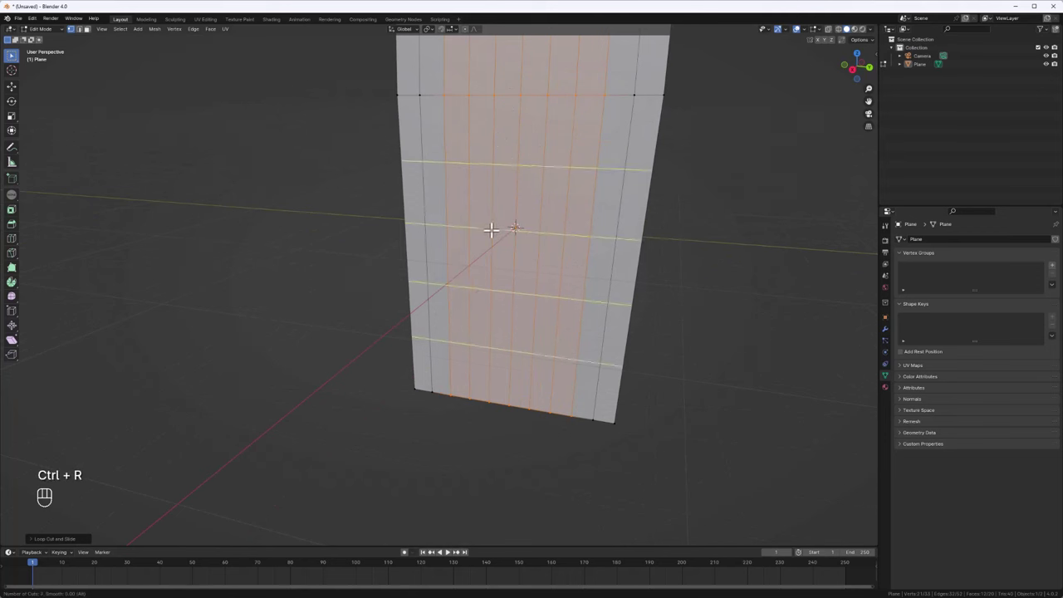
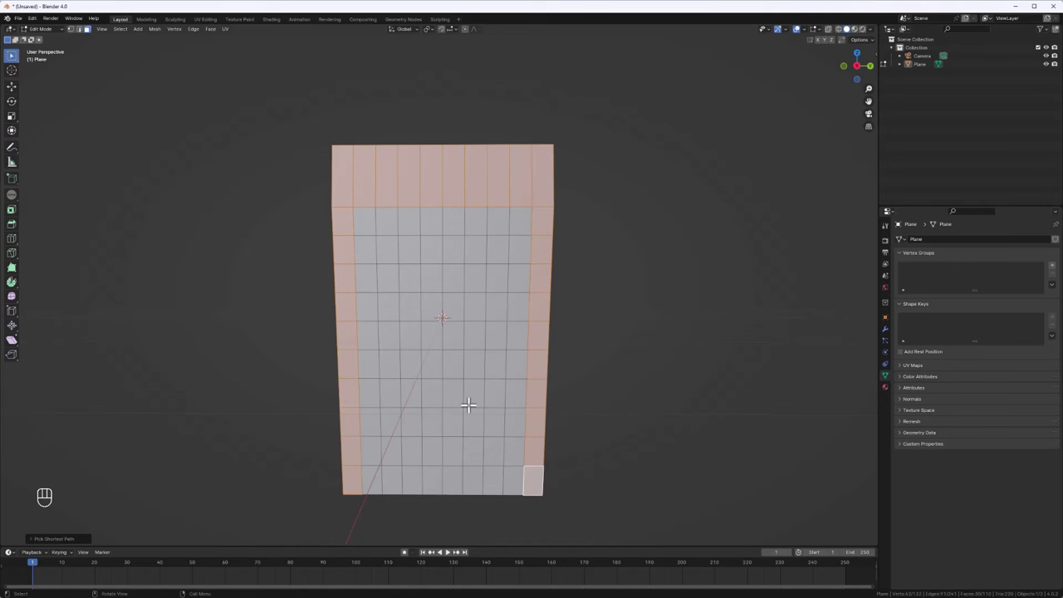
# Hide the selected border faces and toggle out of and back into Edit Mode.
pyautogui.press('h')
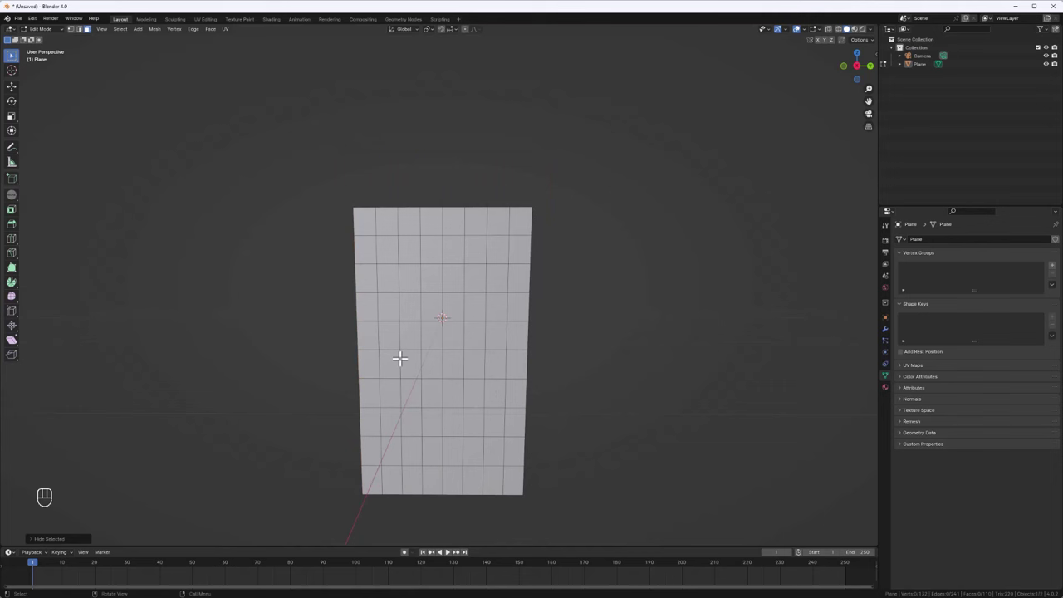
pyautogui.press('Tab')
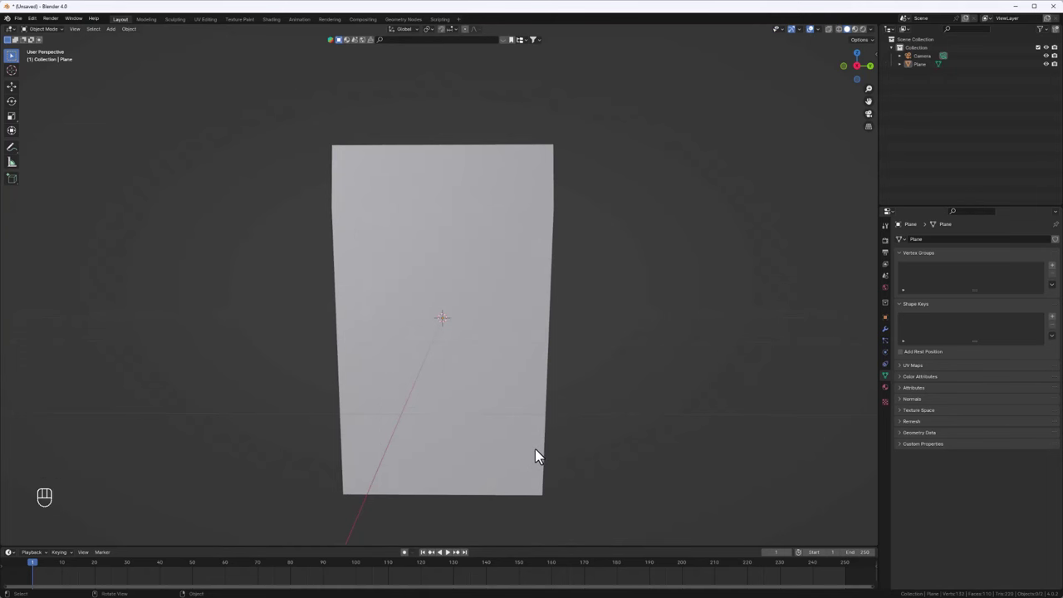
pyautogui.press('Tab')
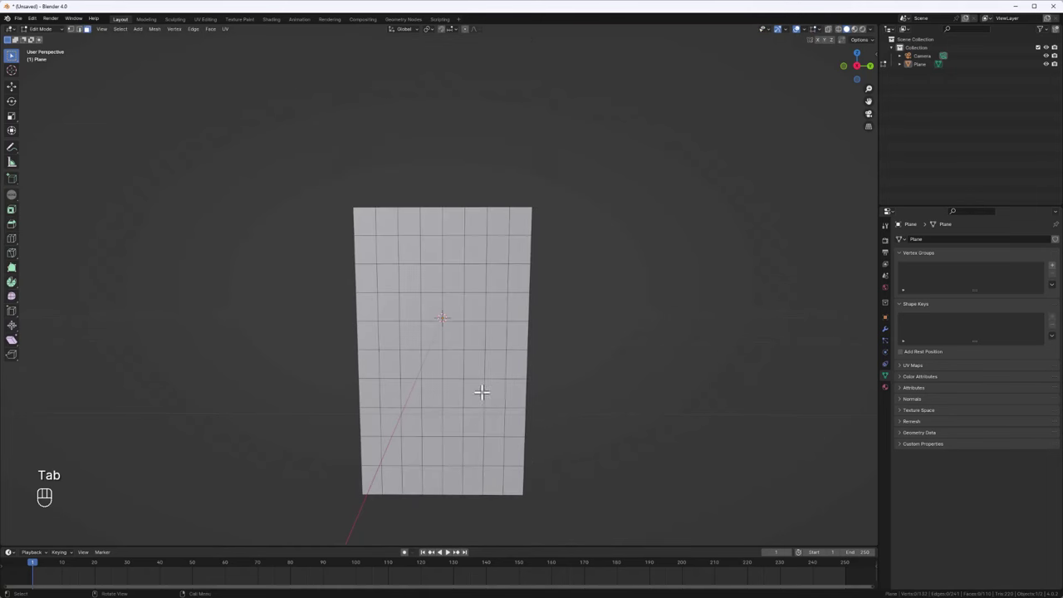
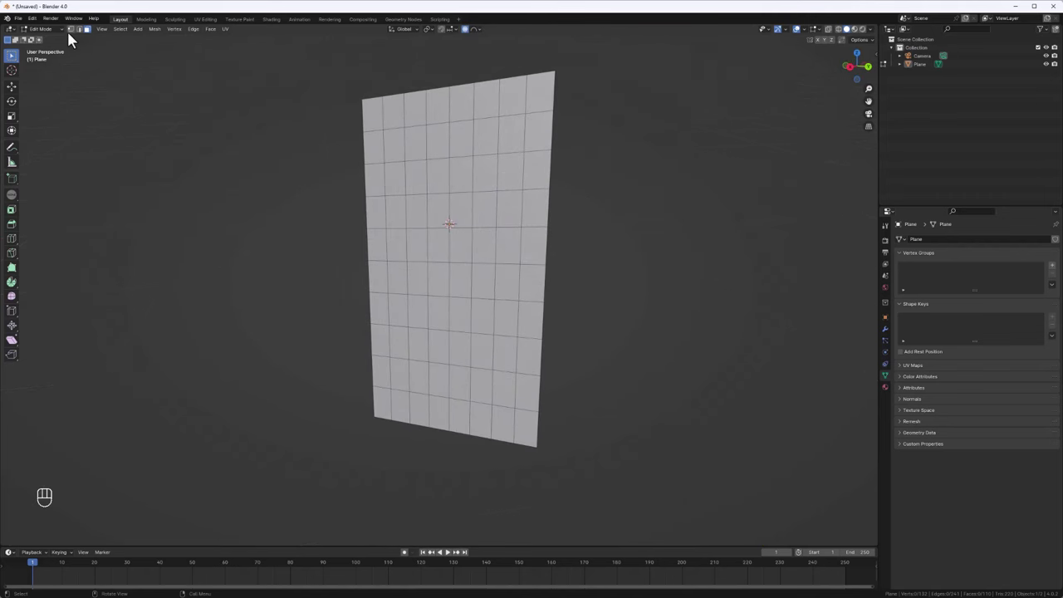
# In vertex mode with proportional editing, push several vertices along X to dent the surface.
pyautogui.click(77, 34)
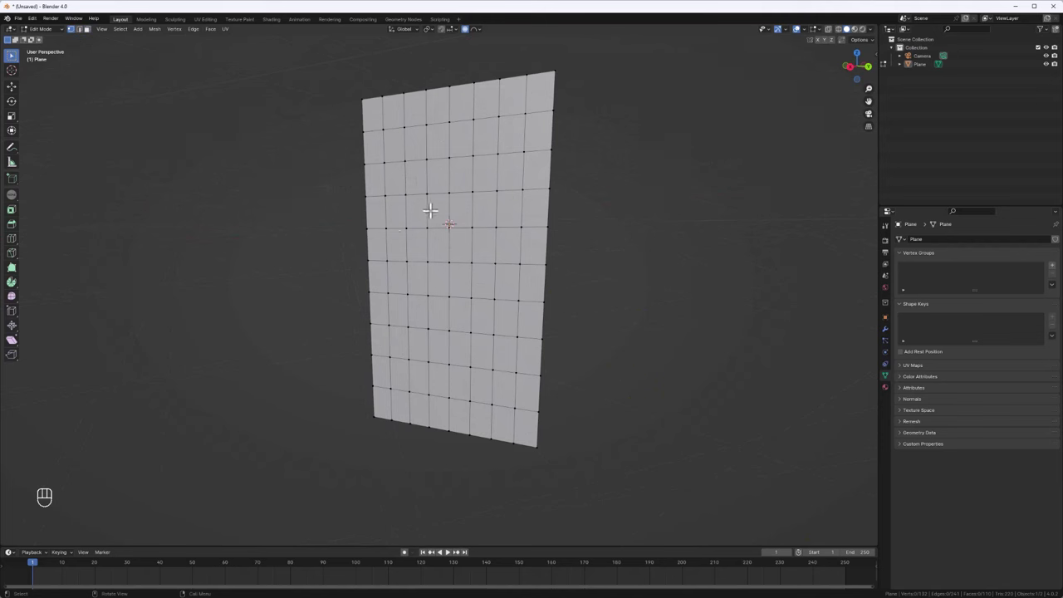
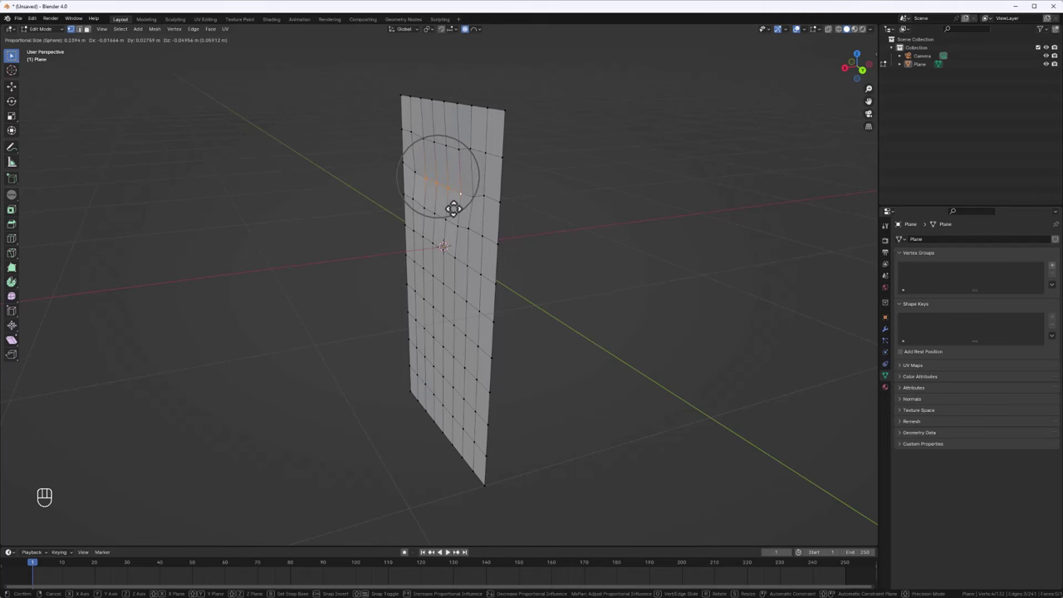
pyautogui.press('x')
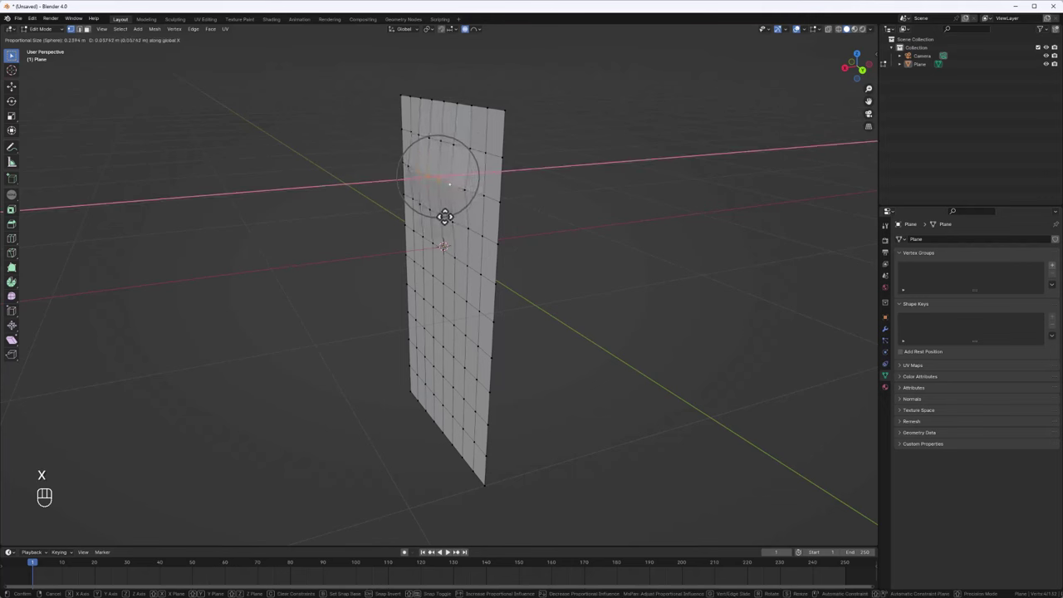
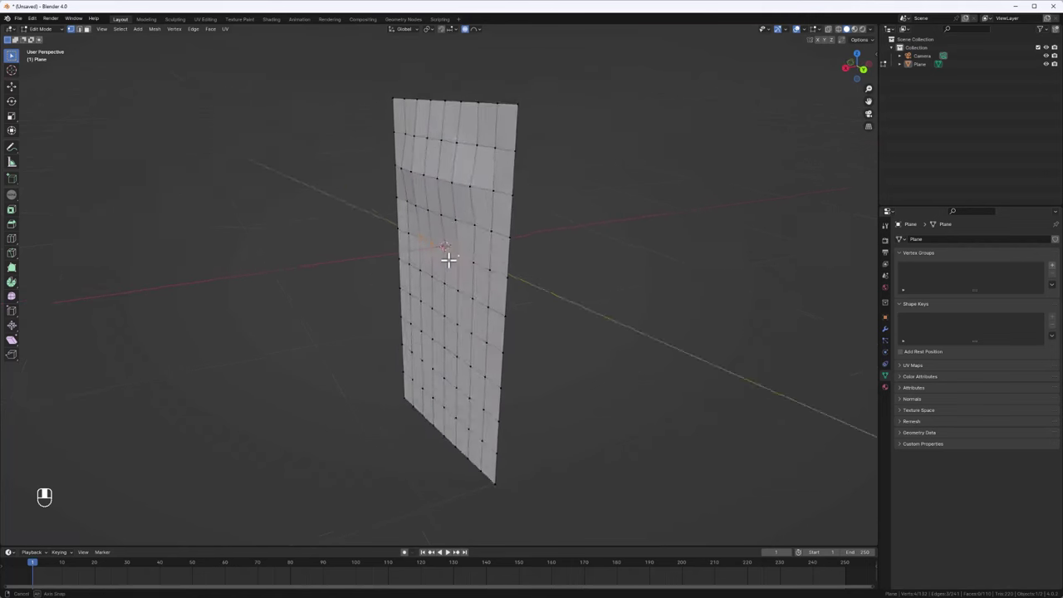
pyautogui.press('g')
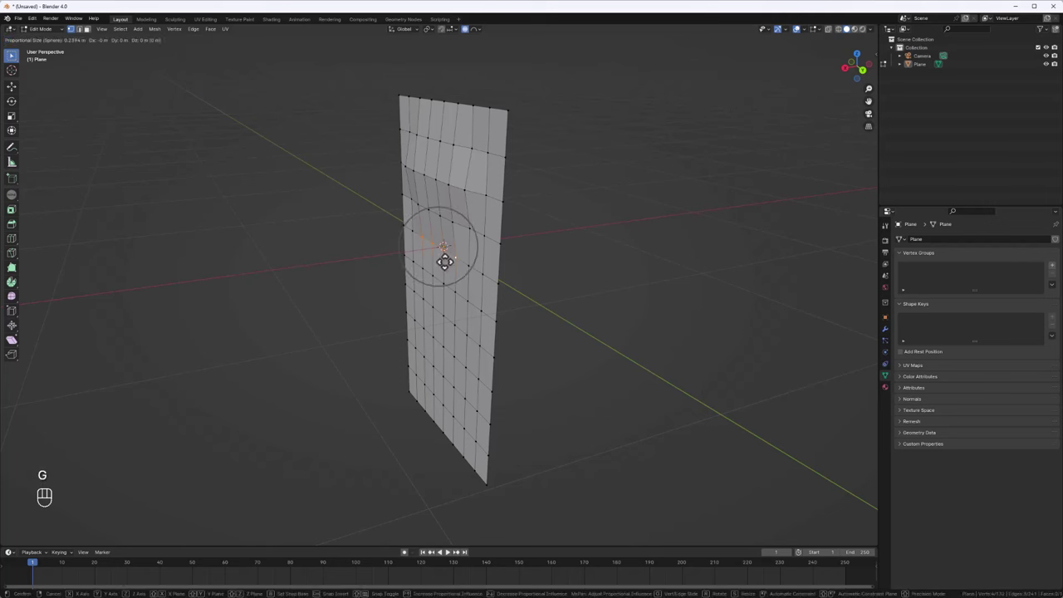
pyautogui.press('x')
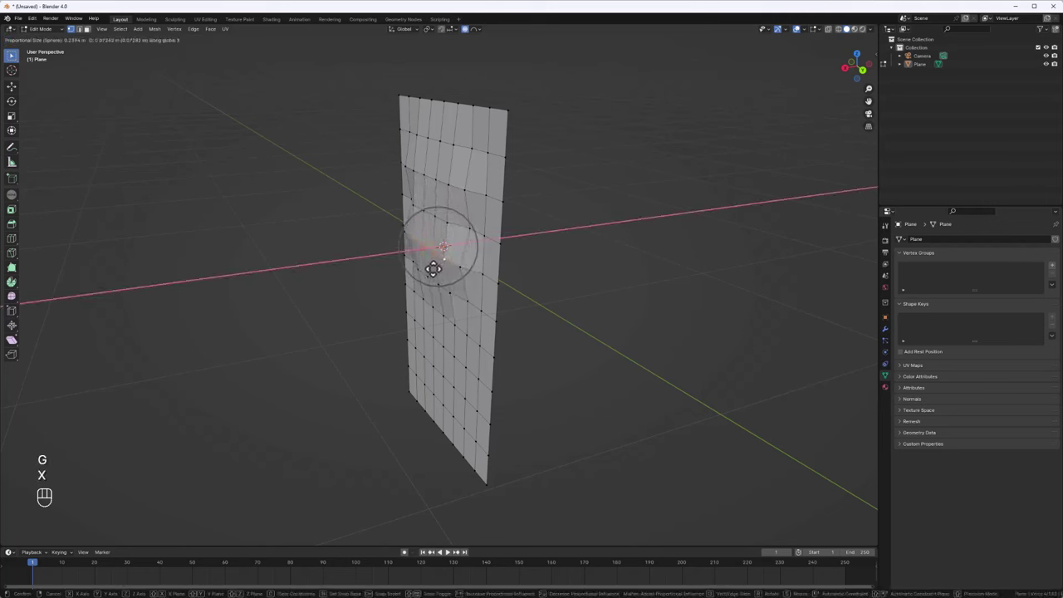
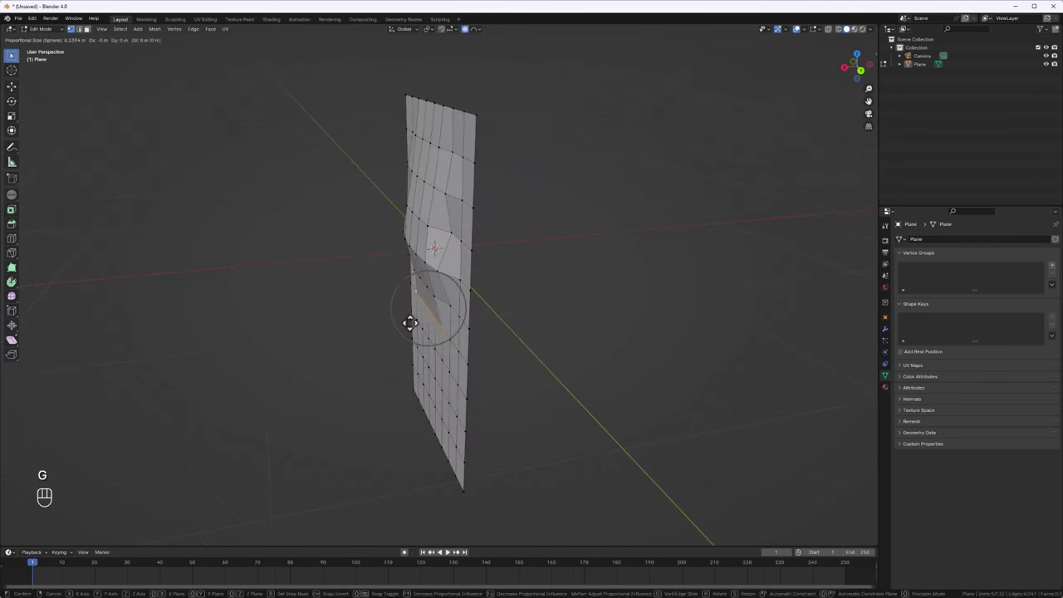
pyautogui.press('x')
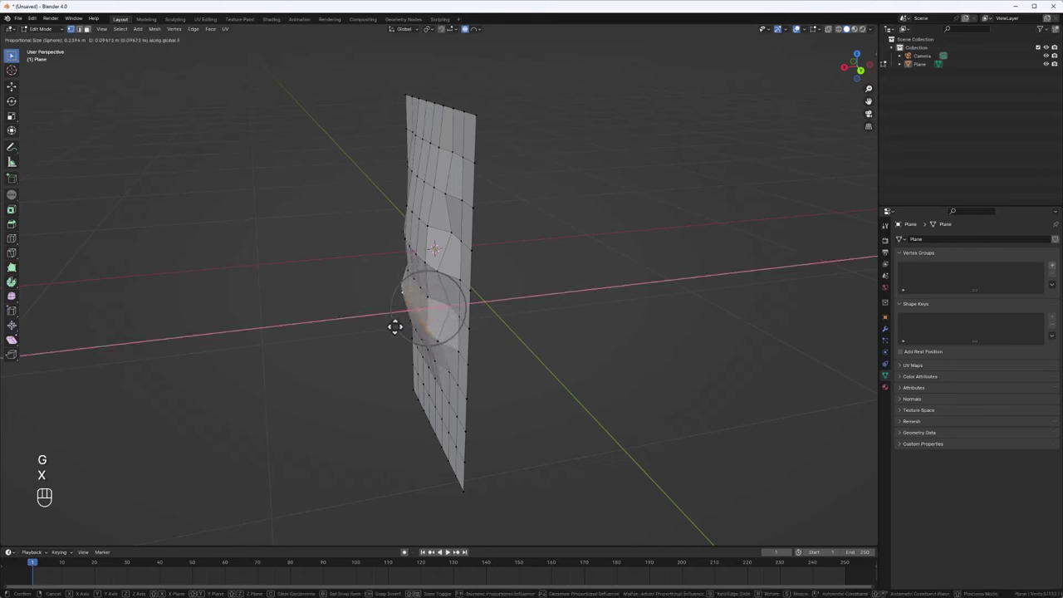
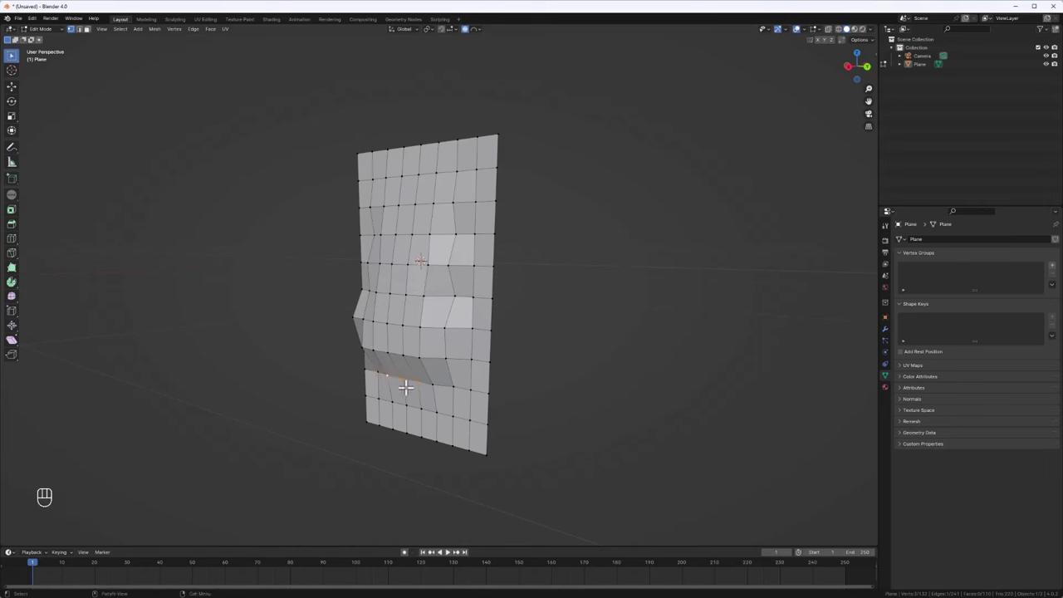
# Pull more lower vertices with soft falloff, mostly along X, adding deeper bulges and creases.
pyautogui.press('g')
pyautogui.press('x')
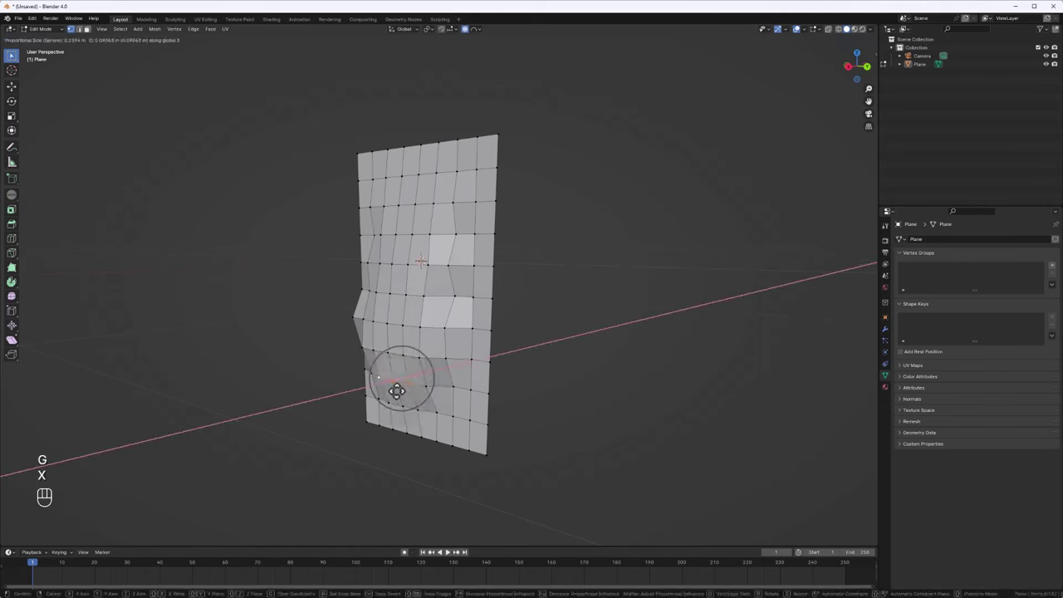
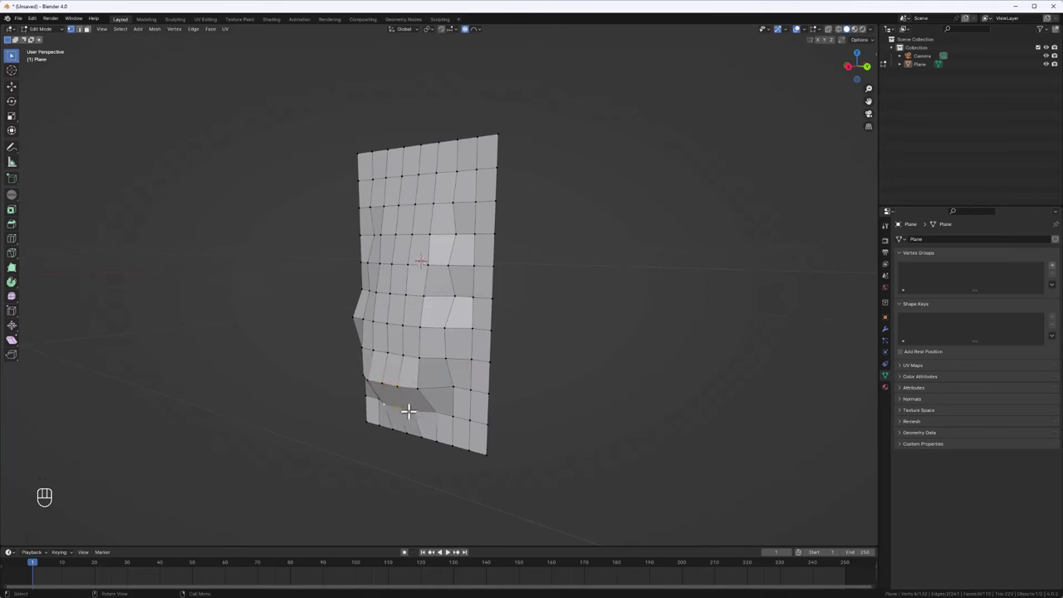
pyautogui.press('g')
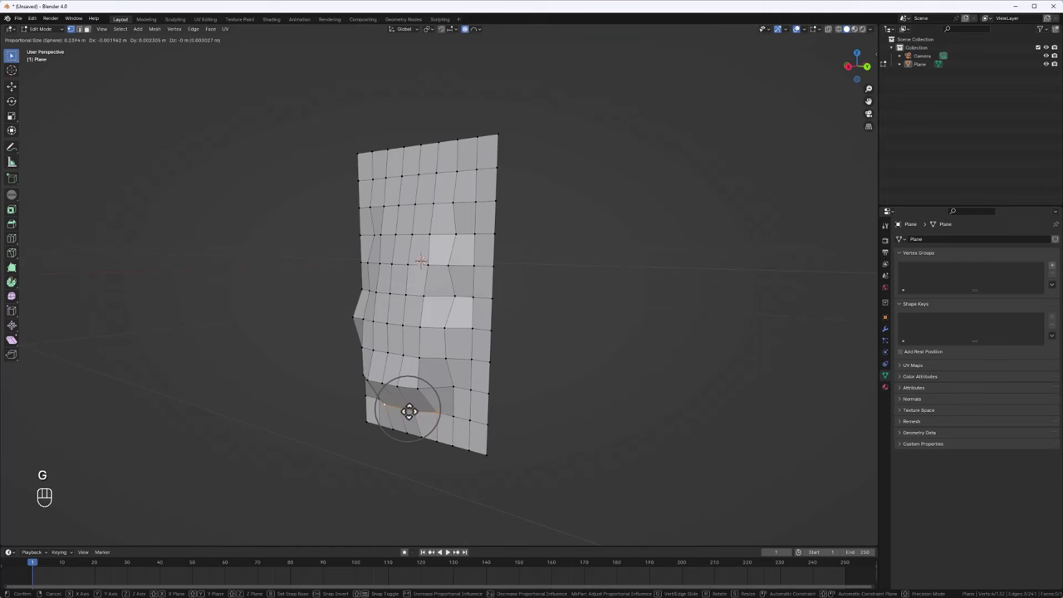
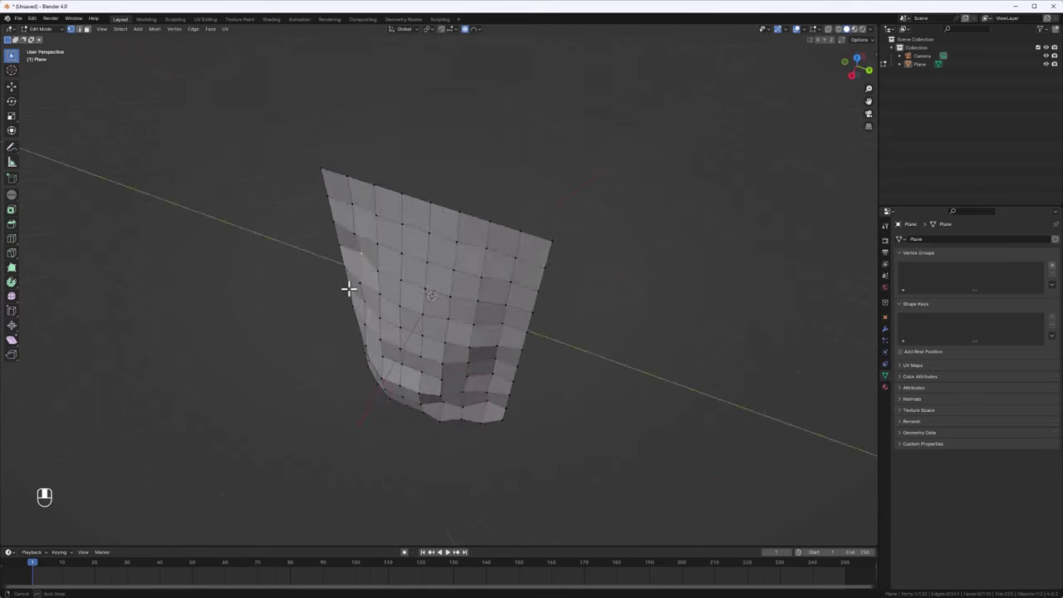
pyautogui.press('g')
pyautogui.press('x')
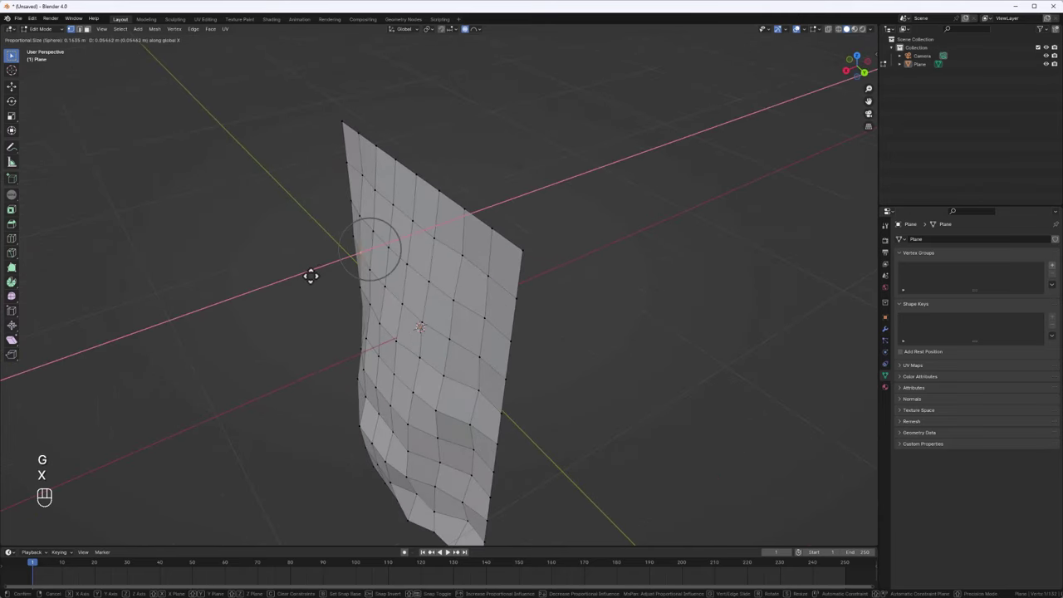
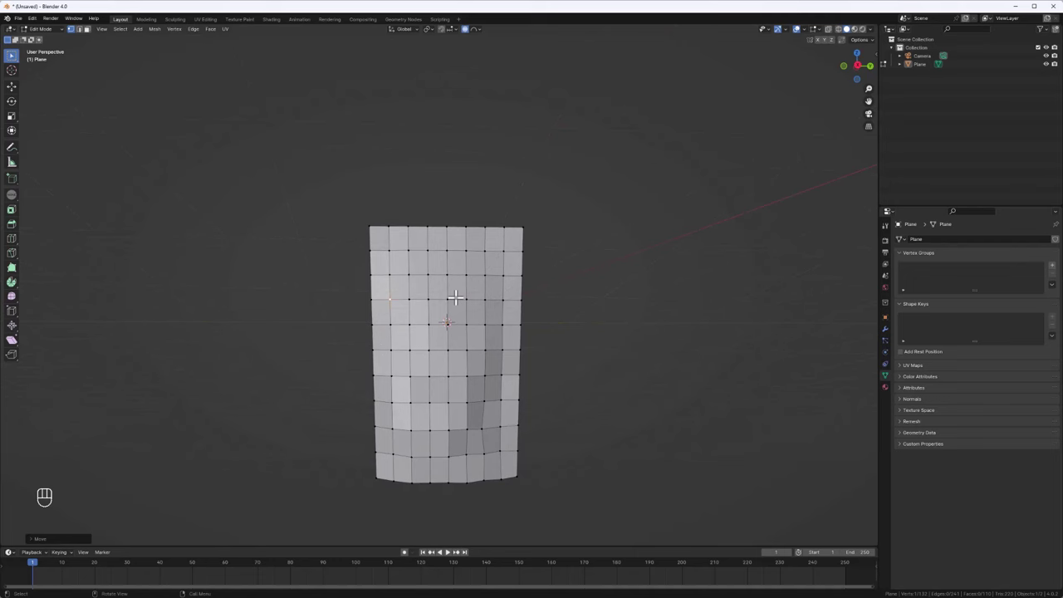
# Unhide the border ring of faces so the whole sheet is visible again.
pyautogui.press('alt+h')
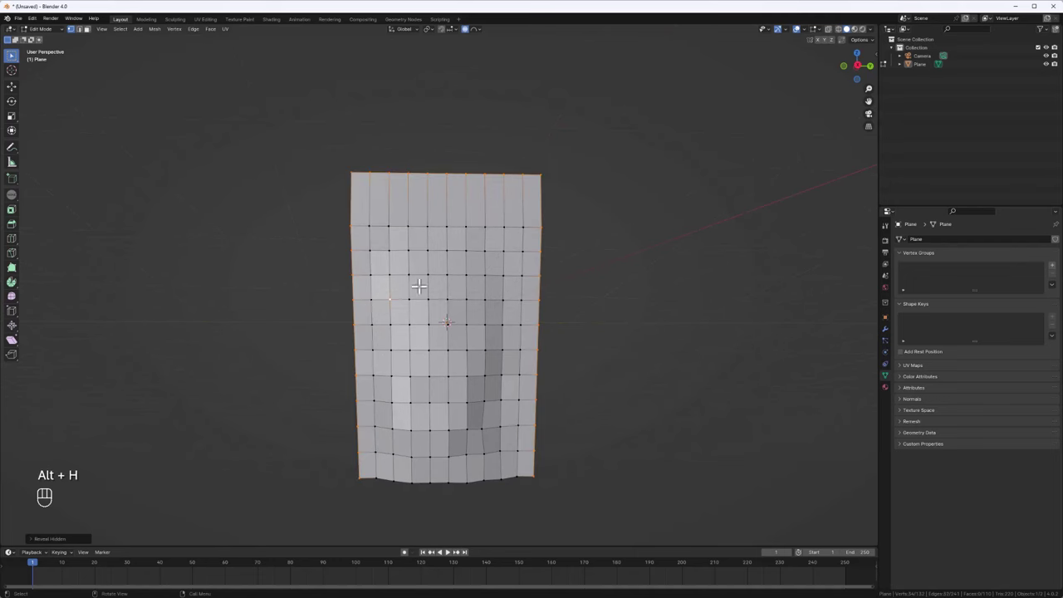
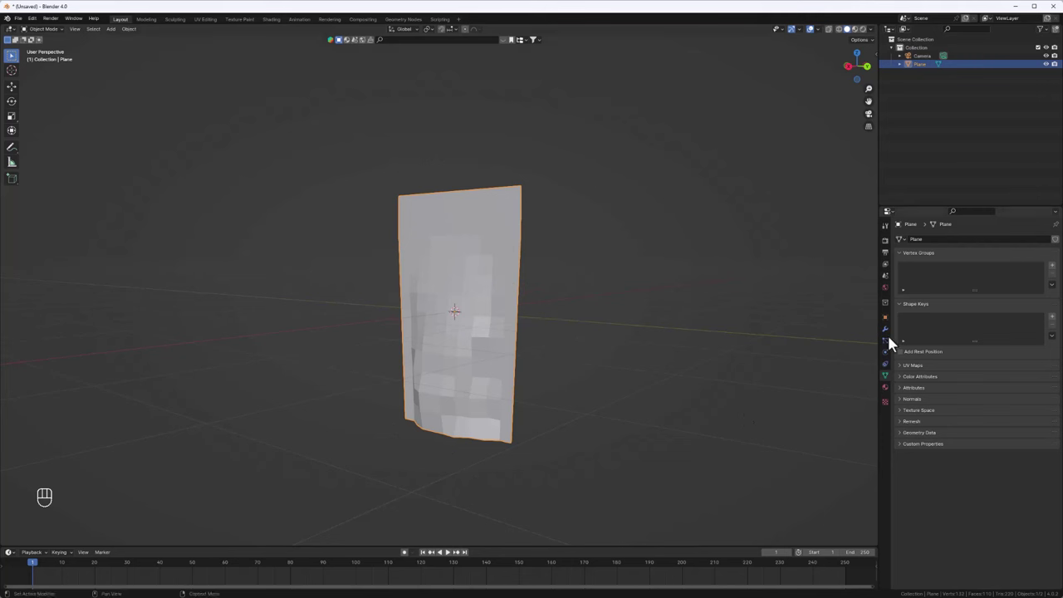
# Add a Mirror modifier on the Z axis instead of X and orbit to inspect the two-sided pouch.
pyautogui.middleClick(893, 335)
pyautogui.moveTo(969, 245); pyautogui.dragTo(1007, 304)
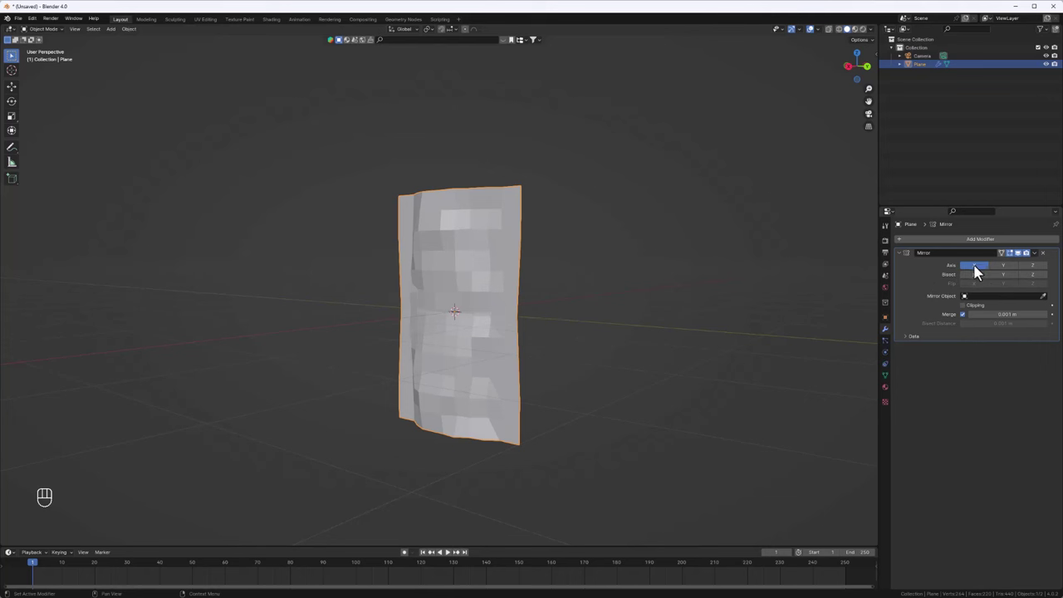
pyautogui.middleClick(977, 274)
pyautogui.middleClick(1041, 275)
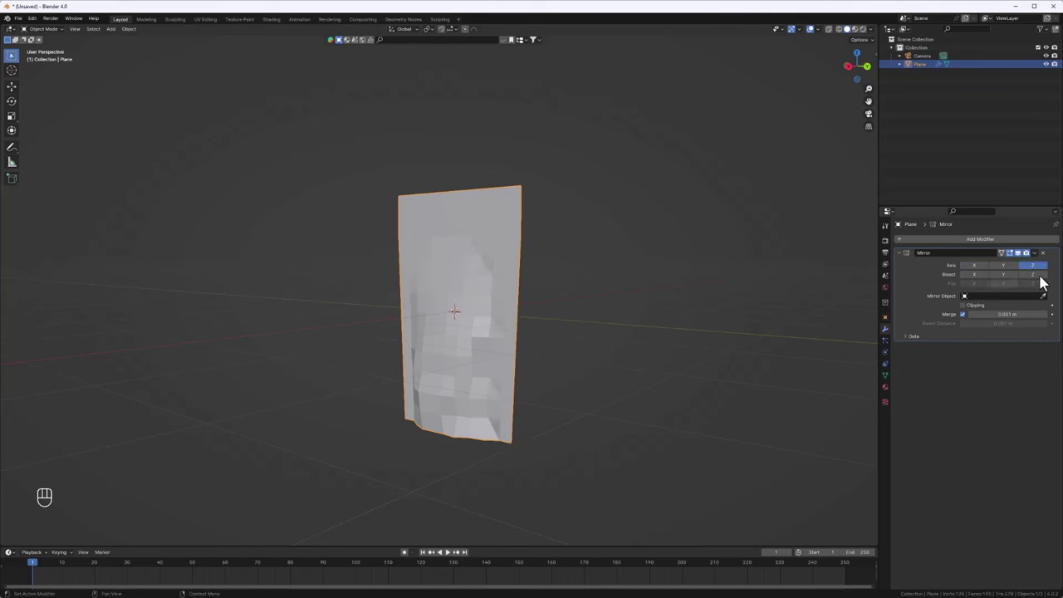
pyautogui.moveTo(520, 299); pyautogui.dragTo(403, 304)
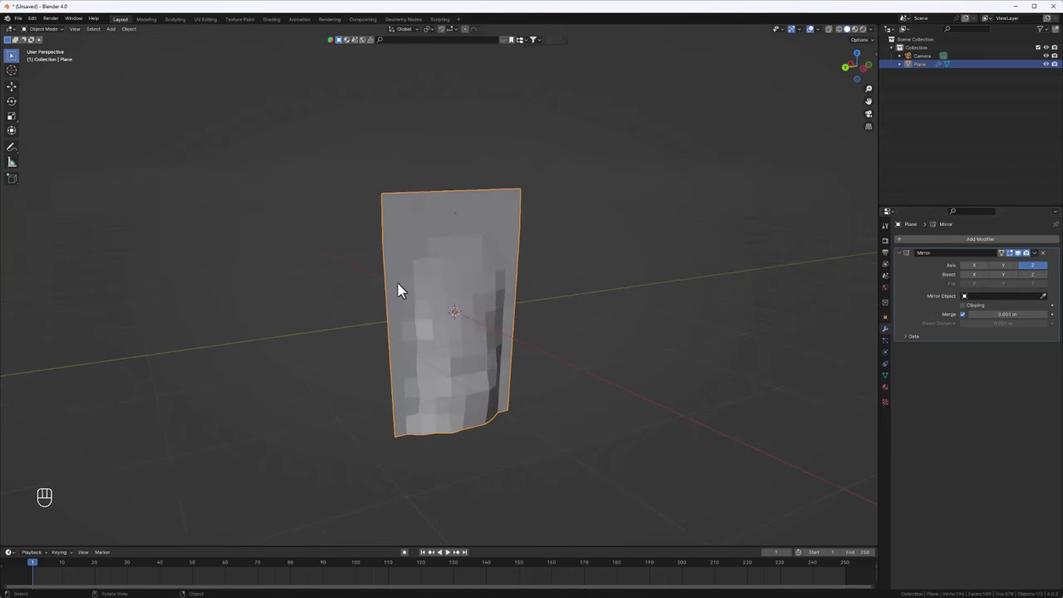
pyautogui.moveTo(455, 298); pyautogui.dragTo(523, 235)
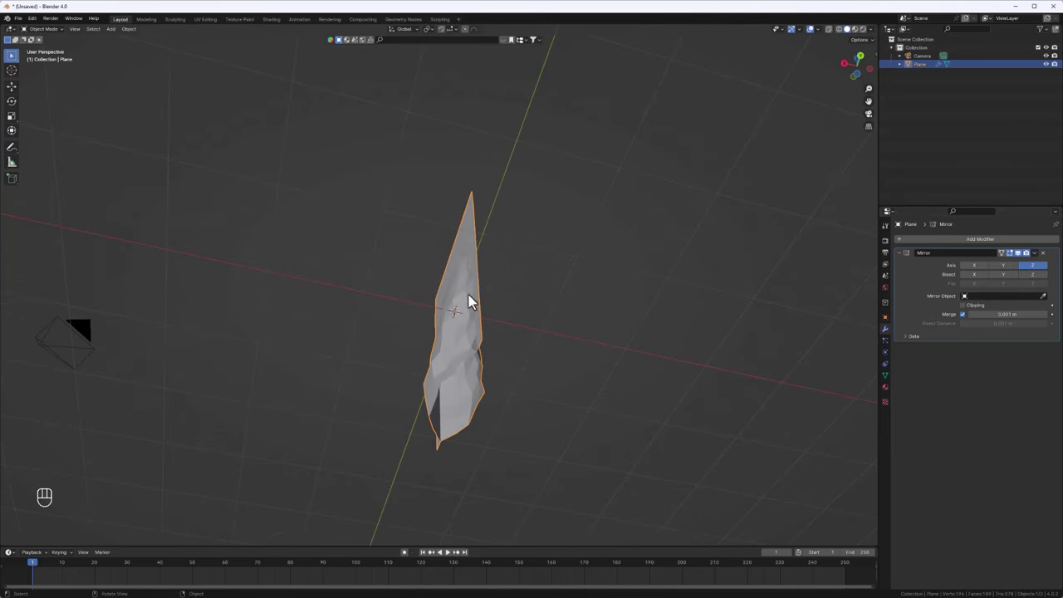
pyautogui.moveTo(536, 385); pyautogui.dragTo(532, 402)
# Add a Subdivision Surface modifier below the Mirror and inspect the smoothed pouch from all sides, ending in side view.
pyautogui.moveTo(923, 241); pyautogui.dragTo(979, 349)
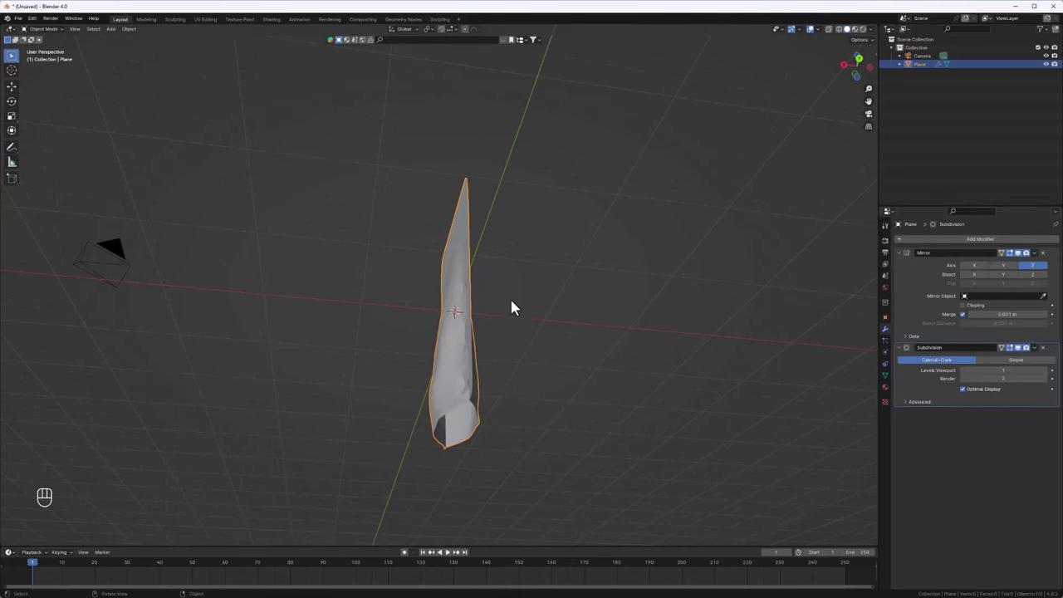
pyautogui.moveTo(530, 309); pyautogui.dragTo(560, 355)
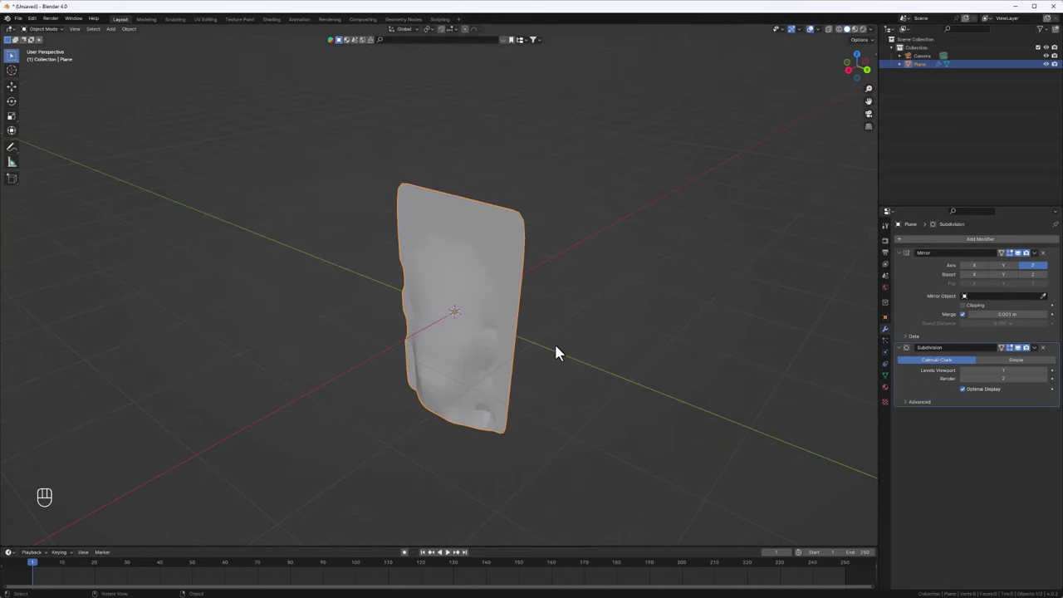
pyautogui.moveTo(473, 258); pyautogui.dragTo(454, 255)
pyautogui.moveTo(503, 323); pyautogui.dragTo(529, 294)
pyautogui.moveTo(521, 363); pyautogui.dragTo(517, 364)
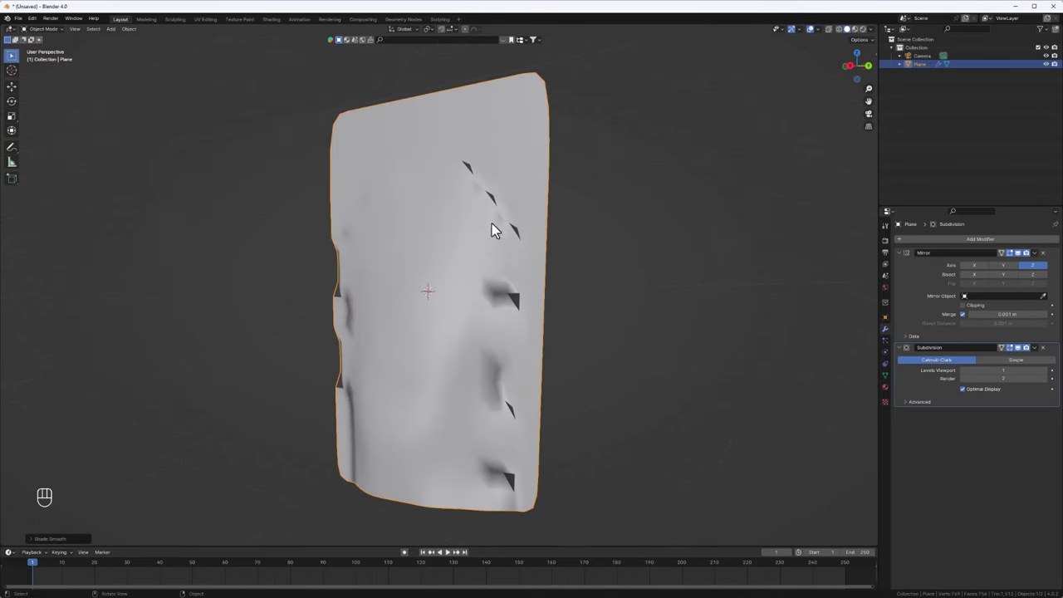
pyautogui.moveTo(507, 385); pyautogui.dragTo(470, 401)
pyautogui.moveTo(466, 364); pyautogui.dragTo(414, 378)
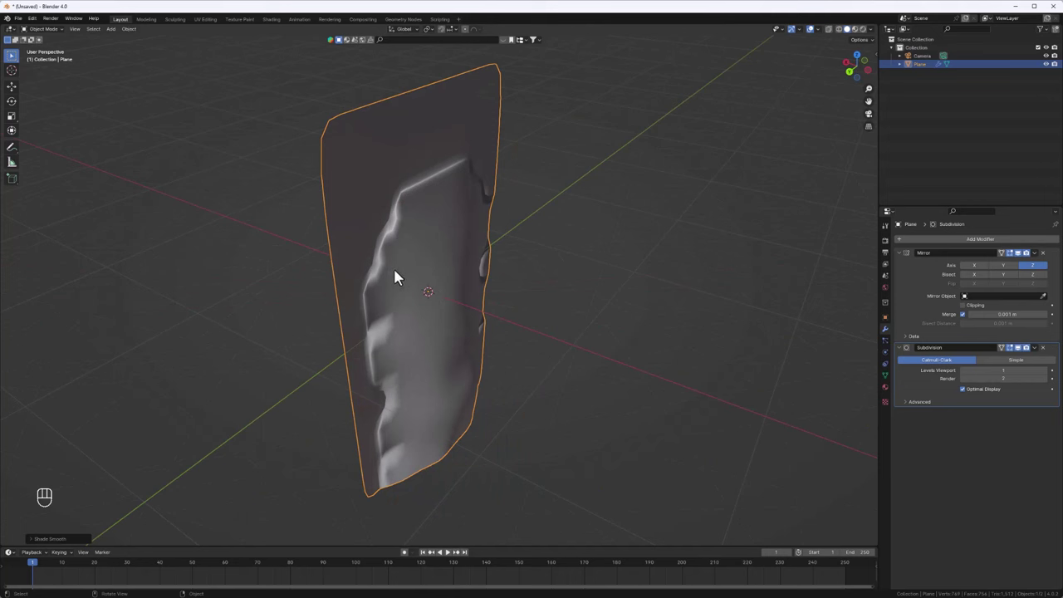
pyautogui.middleClick(401, 276)
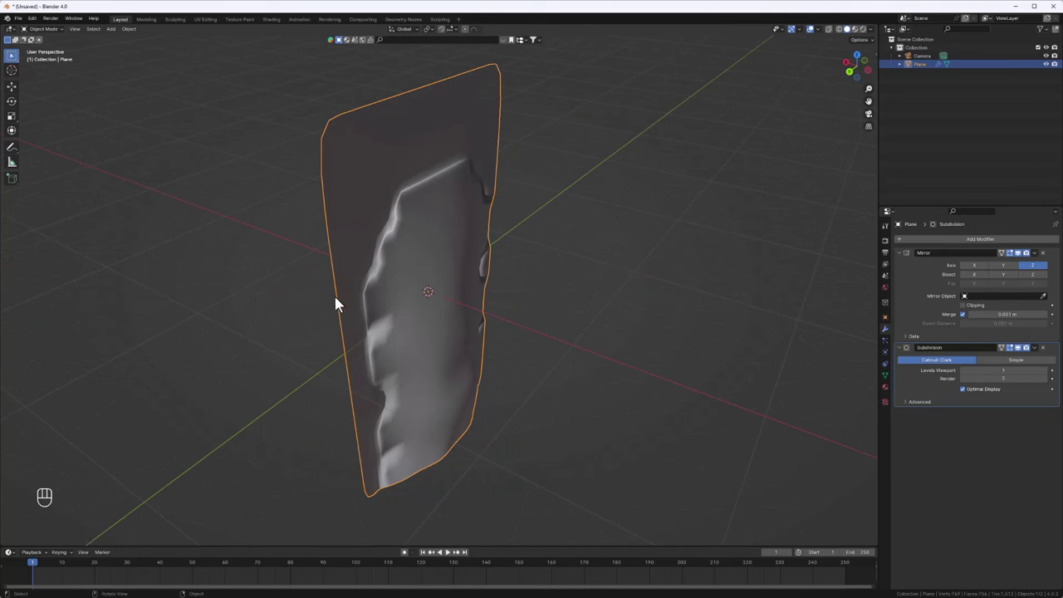
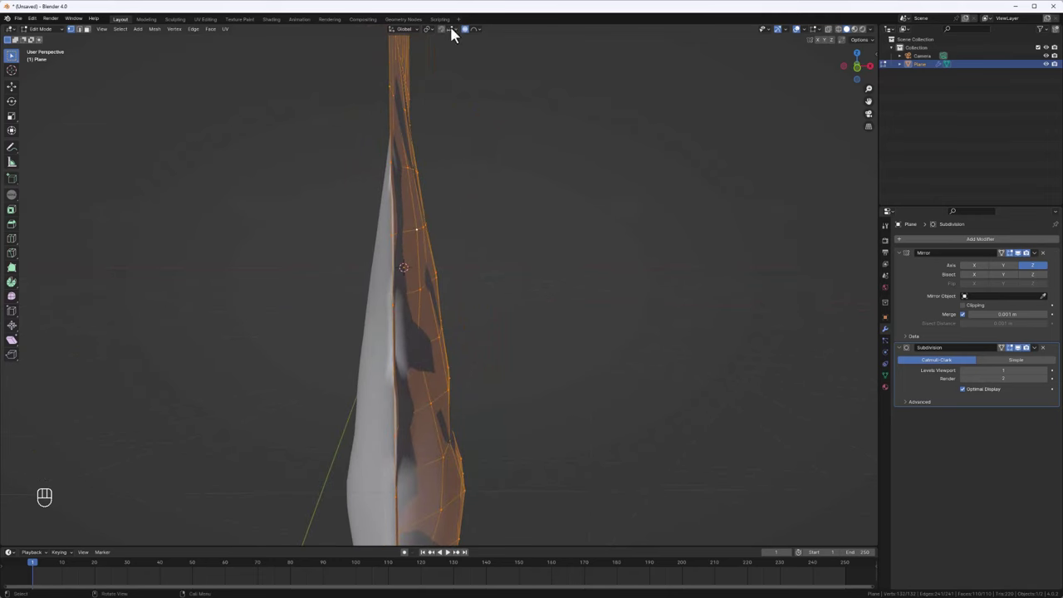
# Disable proportional editing and move the selected edge vertices along X and Z toward the mirror seam.
pyautogui.middleClick(467, 35)
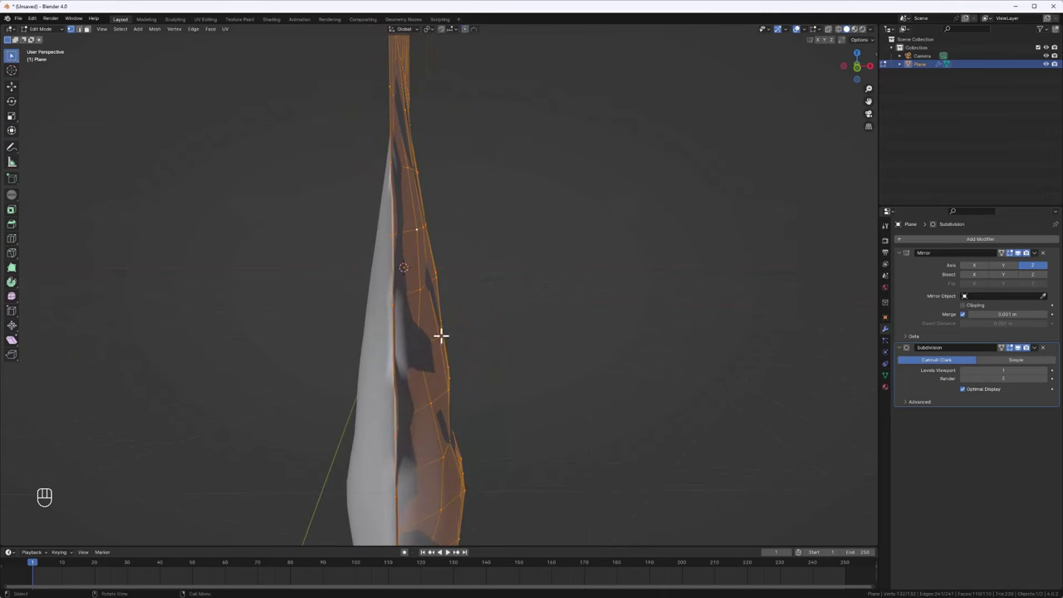
pyautogui.press('g')
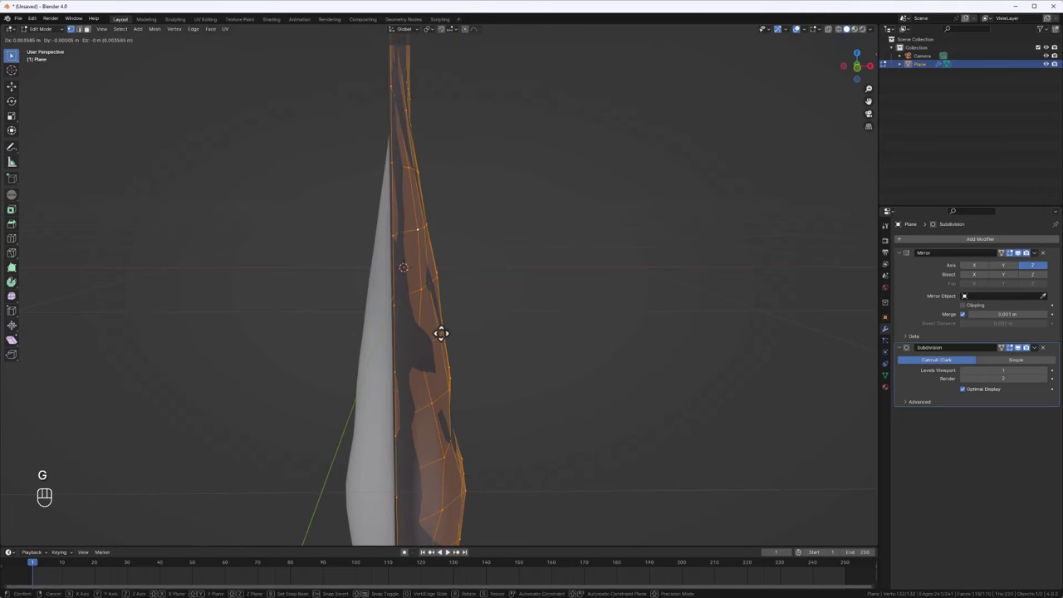
pyautogui.press('x')
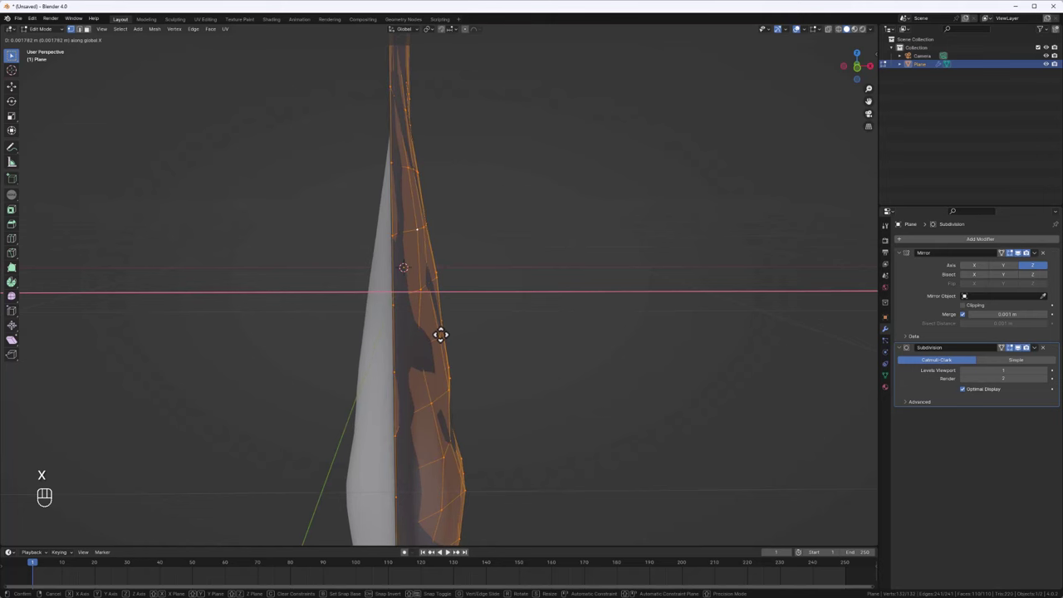
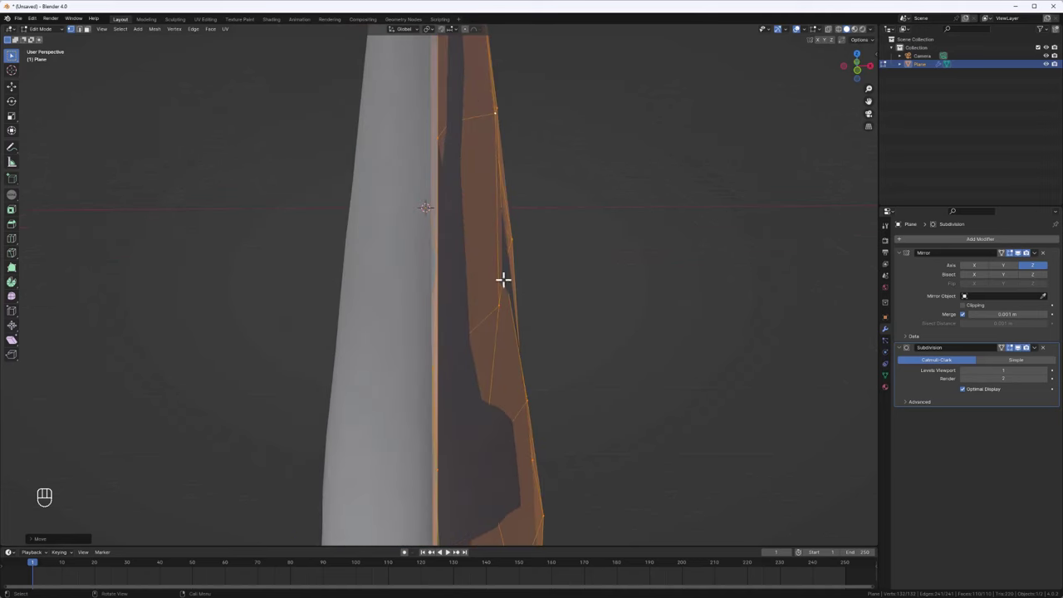
pyautogui.press('g')
pyautogui.press('z')
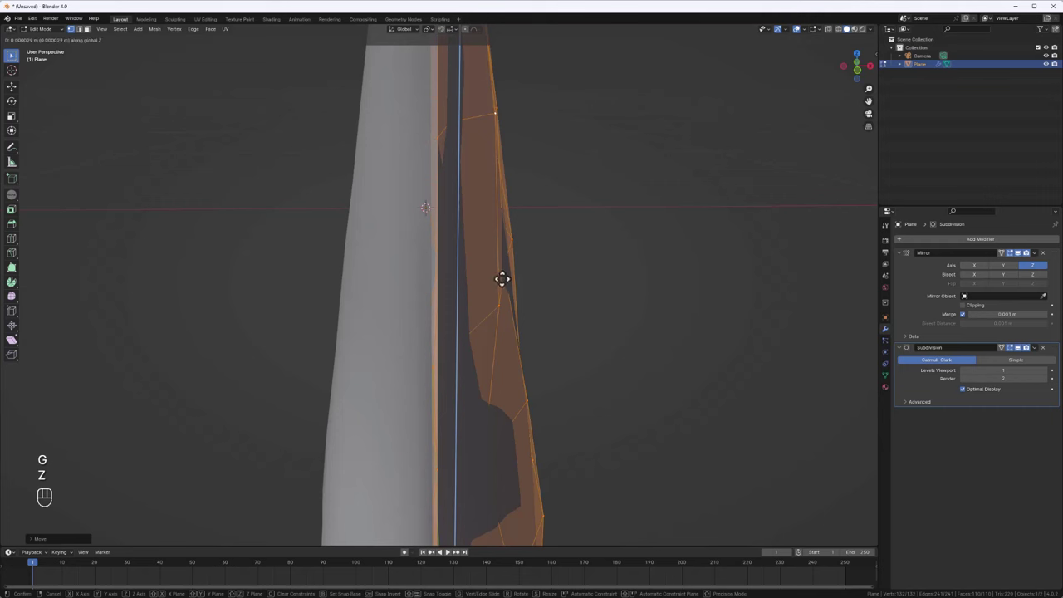
pyautogui.press('x')
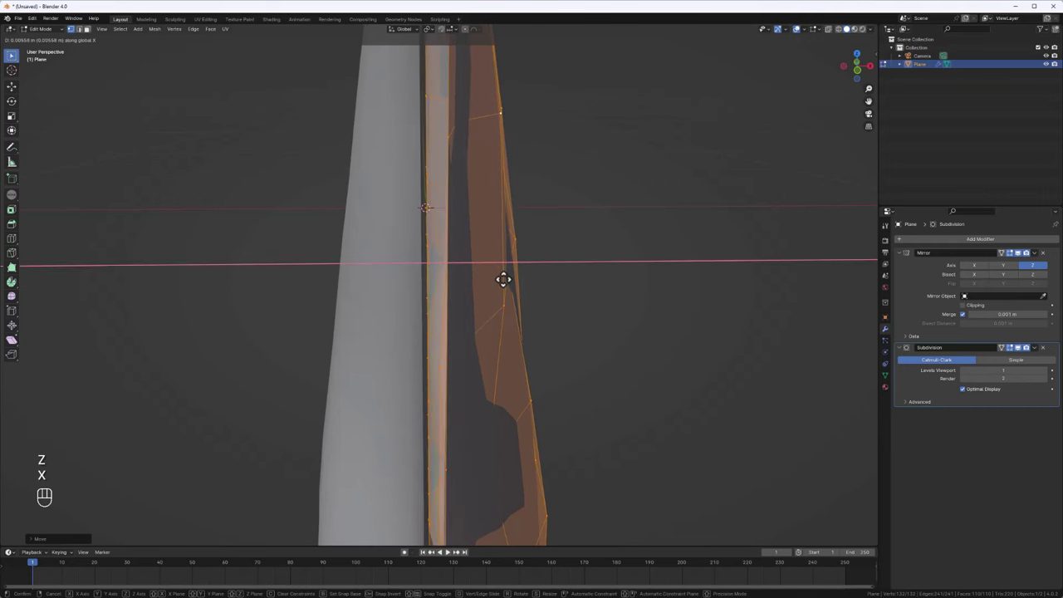
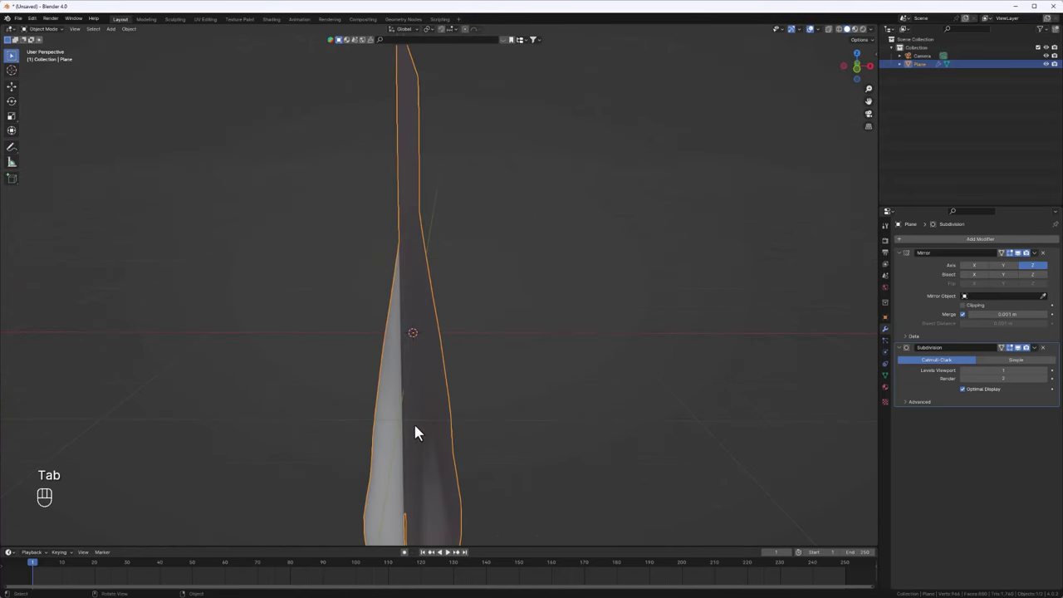
pyautogui.moveTo(409, 453); pyautogui.dragTo(402, 404)
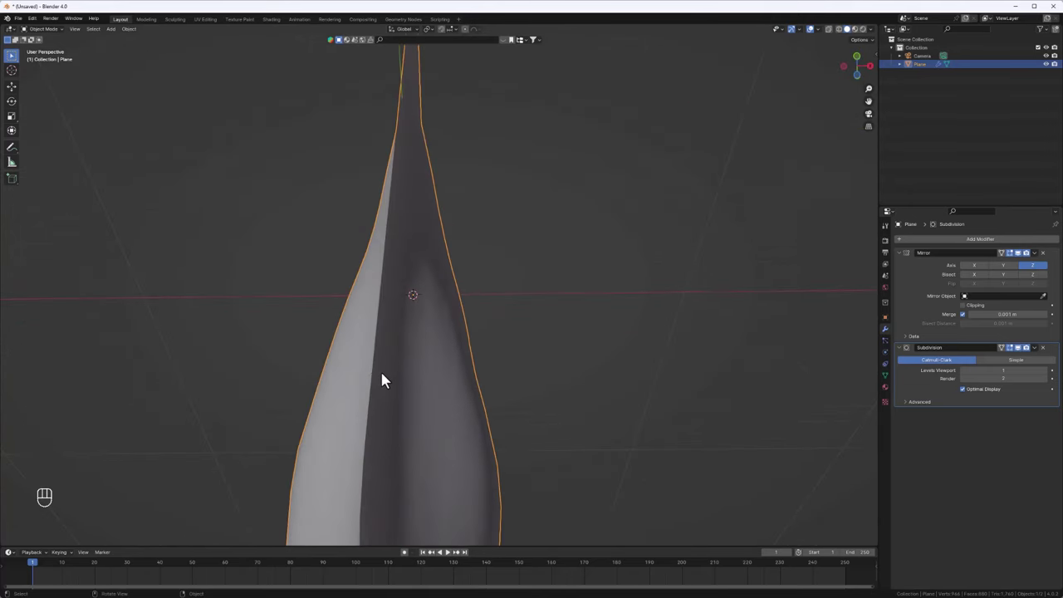
pyautogui.moveTo(389, 381); pyautogui.dragTo(384, 349)
pyautogui.moveTo(409, 278); pyautogui.dragTo(402, 351)
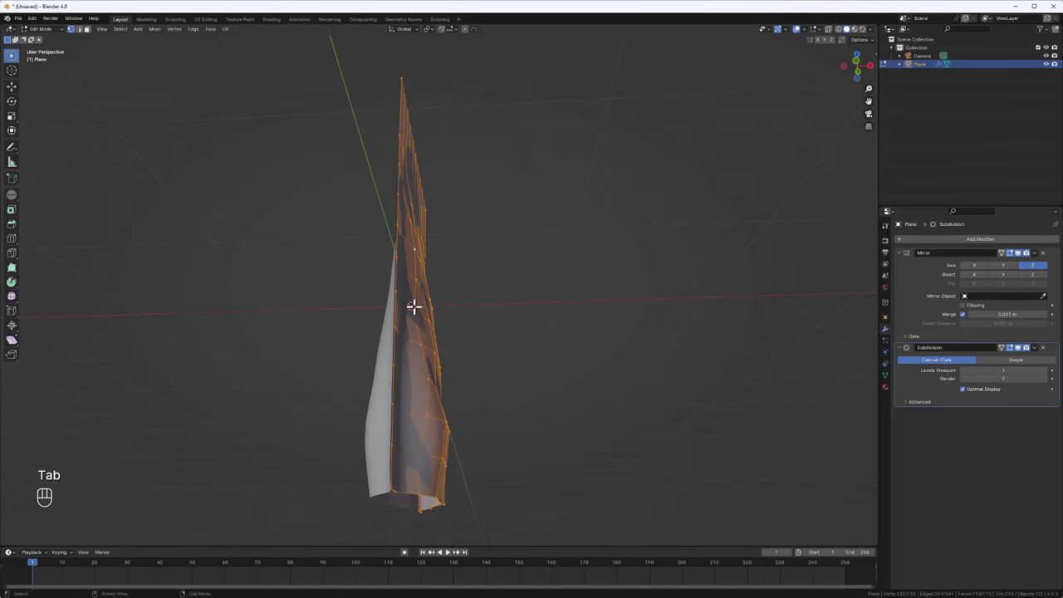
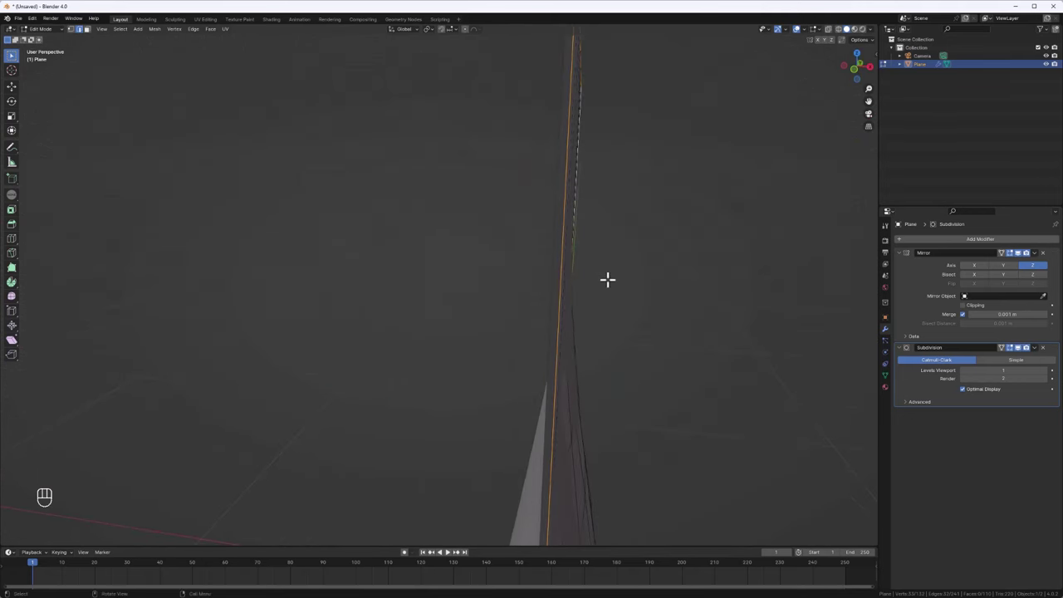
# Move selected side vertices along the X axis to taper the grid into the pouch outline.
pyautogui.press('e')
pyautogui.press('x')
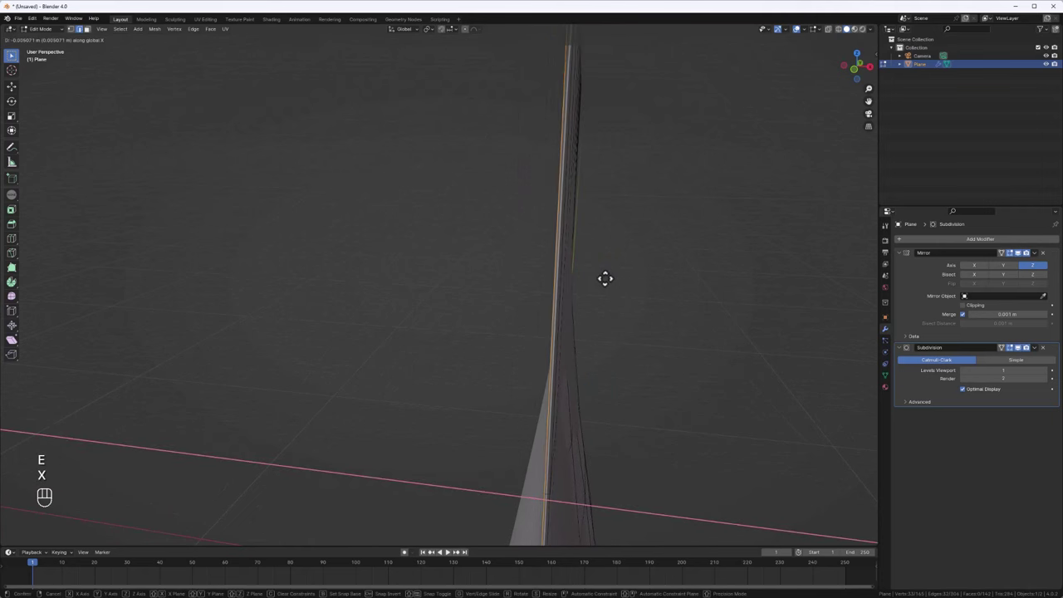
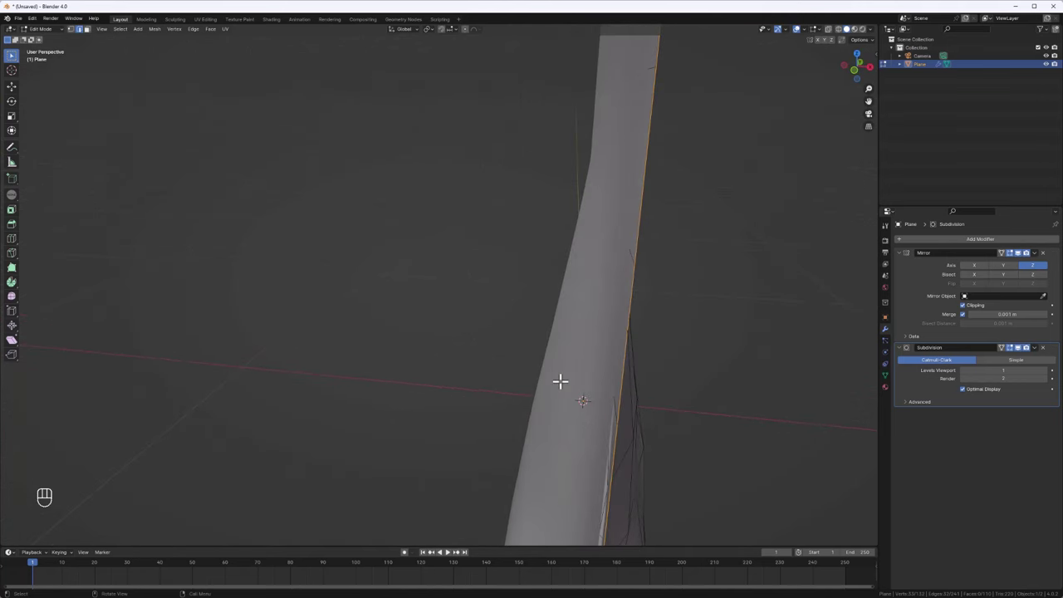
pyautogui.press('e')
pyautogui.press('x')
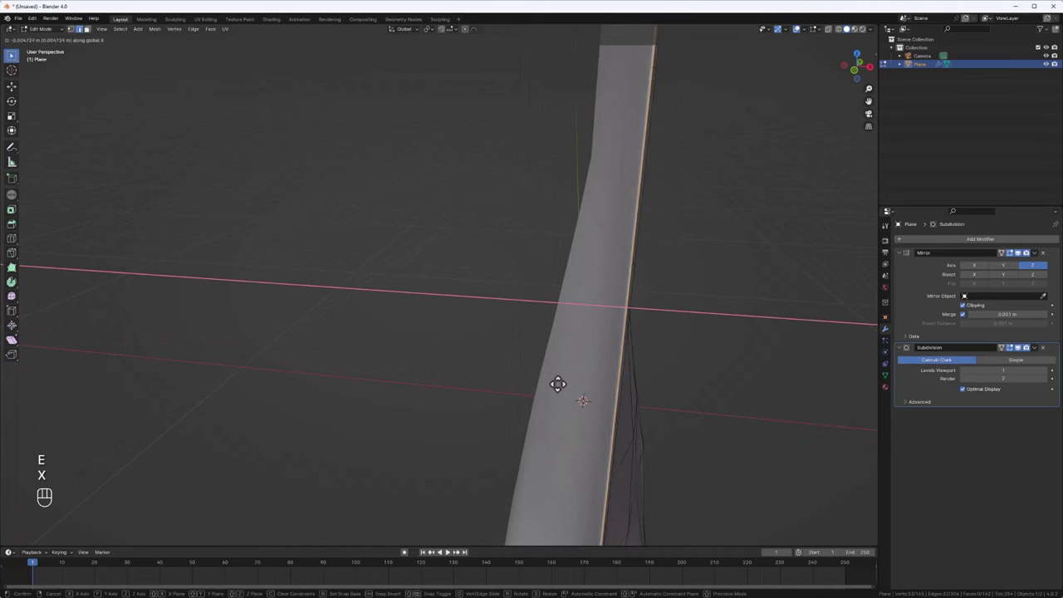
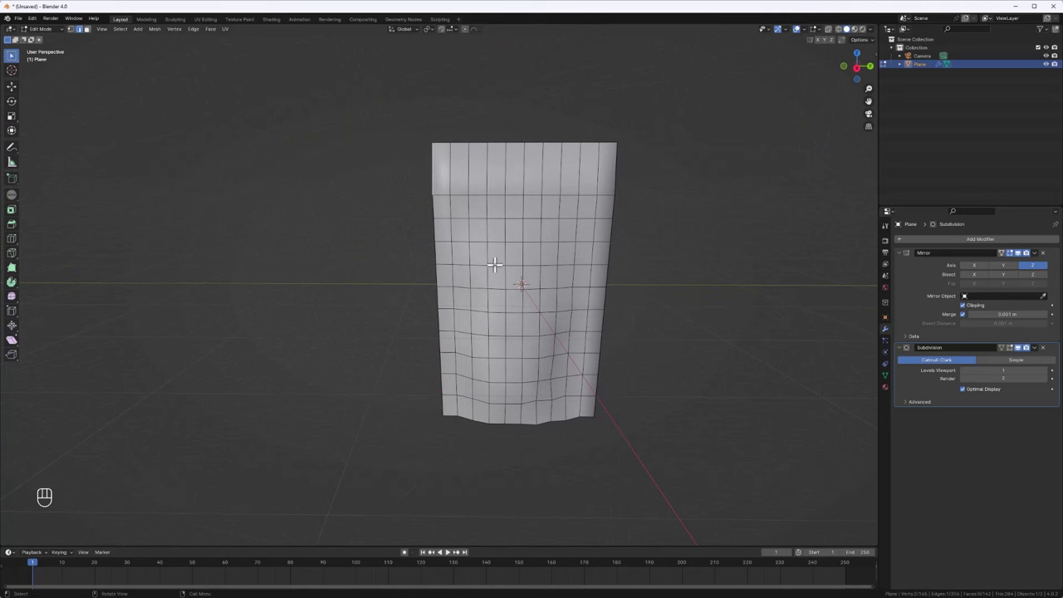
# Slide an edge loop toward the pouch's top border to sharpen it, then return to Object Mode.
pyautogui.press('ctrl+r')
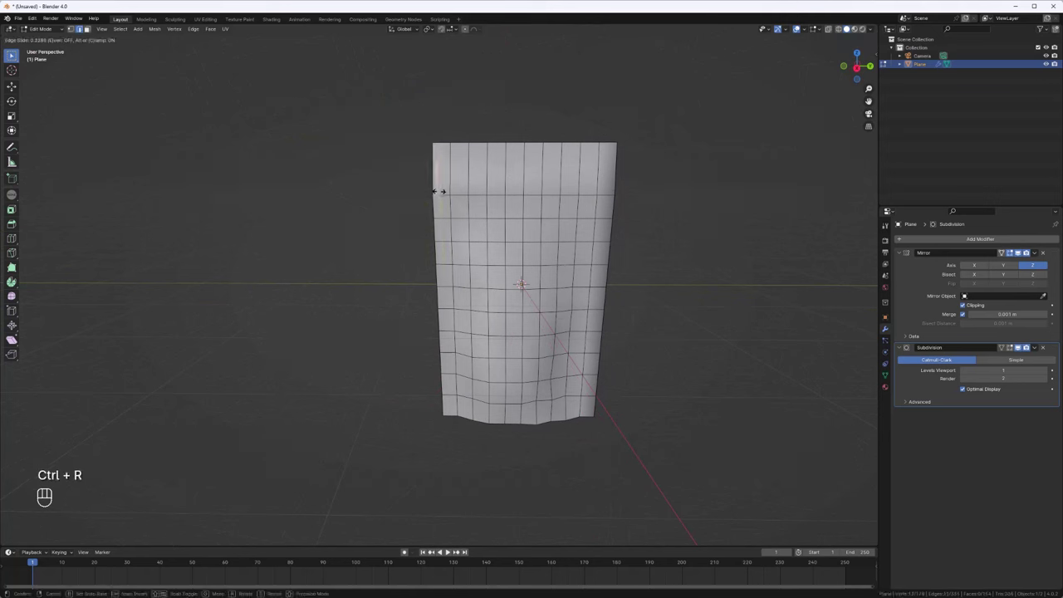
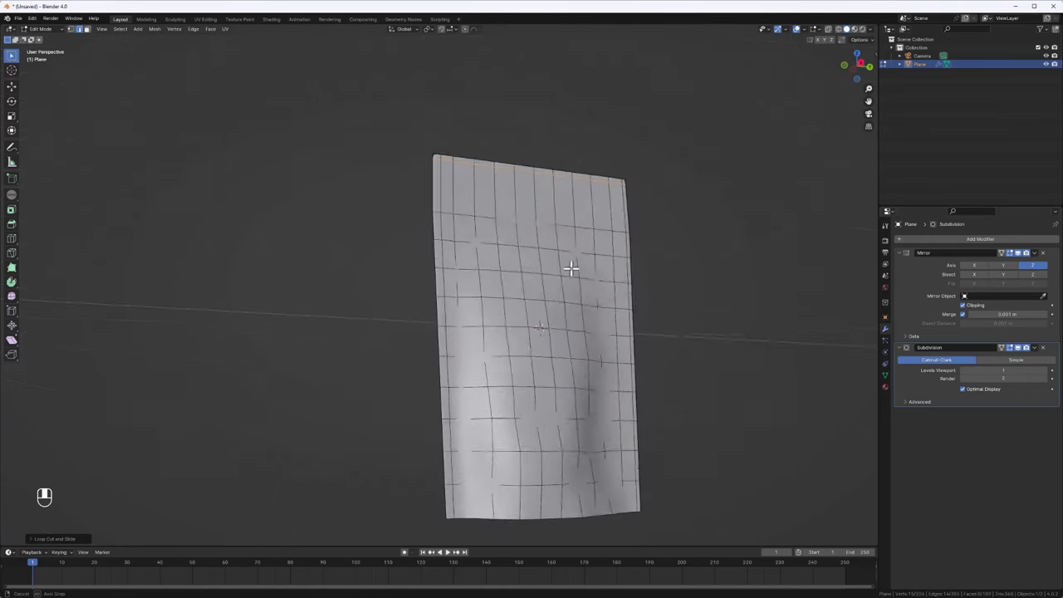
pyautogui.press('Tab')
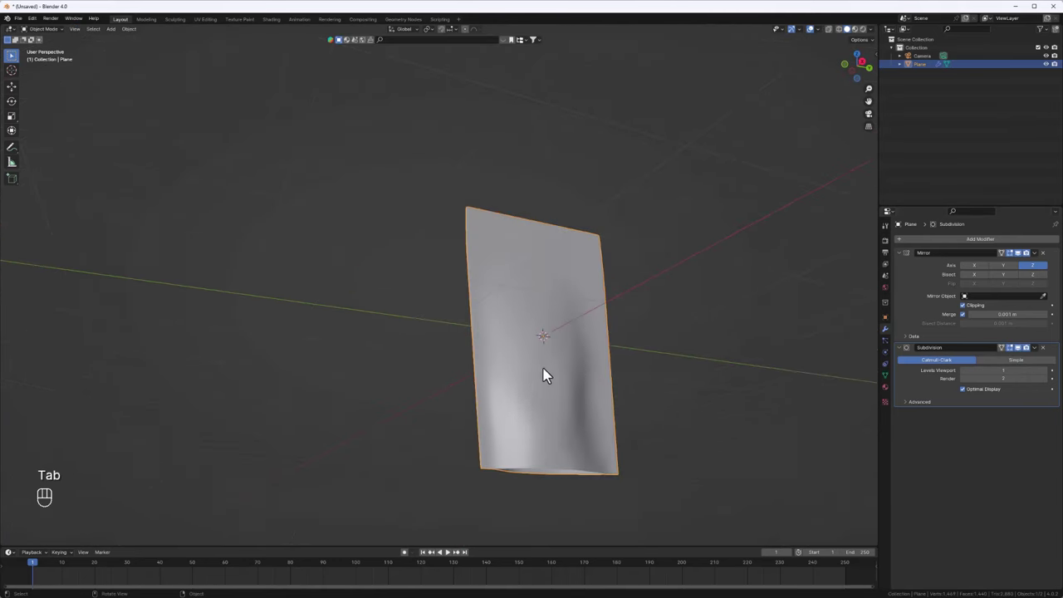
# Orbit around the smoothed sheet to check its edge profile and thickness.
pyautogui.moveTo(570, 351); pyautogui.dragTo(632, 386)
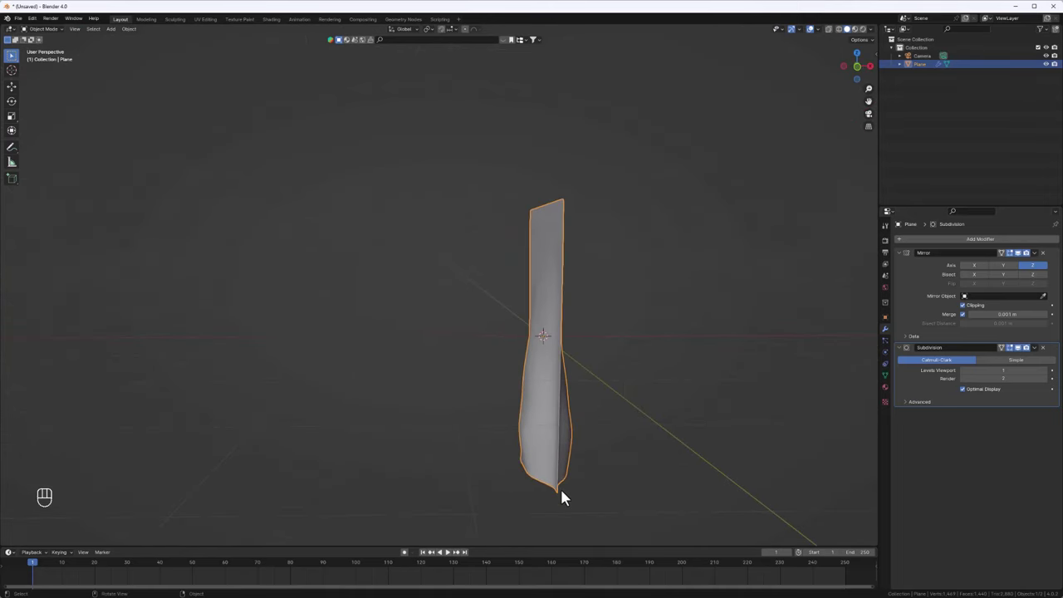
pyautogui.moveTo(557, 483); pyautogui.dragTo(530, 435)
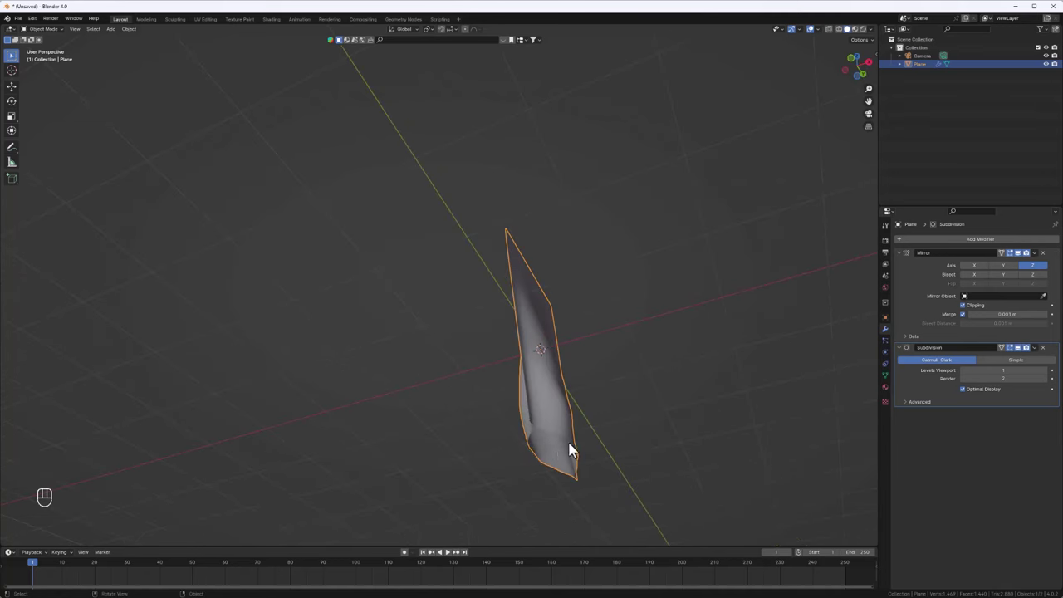
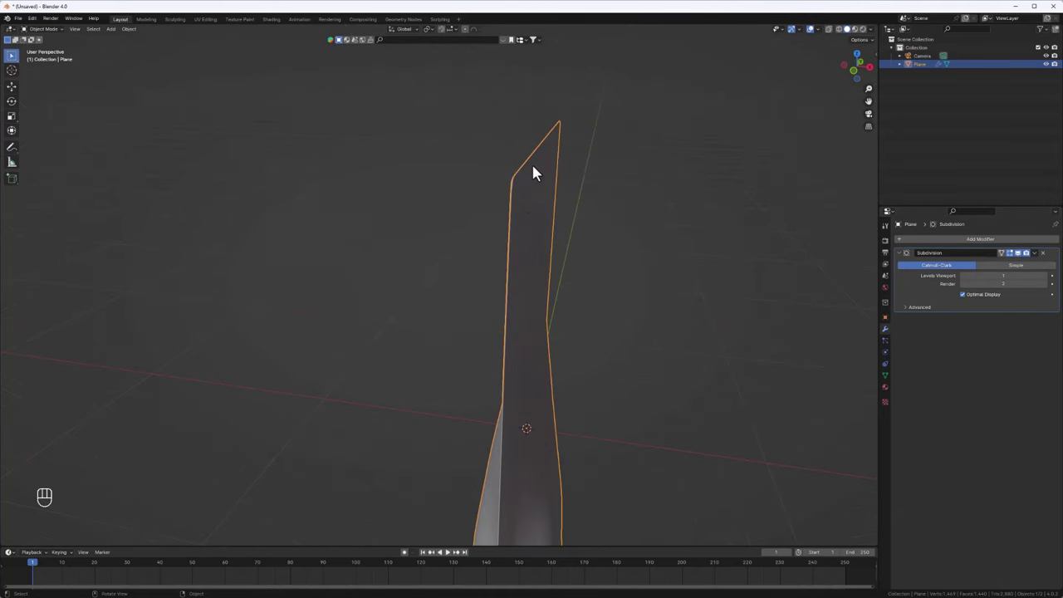
# Enter Edit Mode, select all pouch geometry and merge overlapping vertices by distance.
pyautogui.press('a')
pyautogui.middleClick(525, 308)
pyautogui.press('Tab')
pyautogui.press('a')
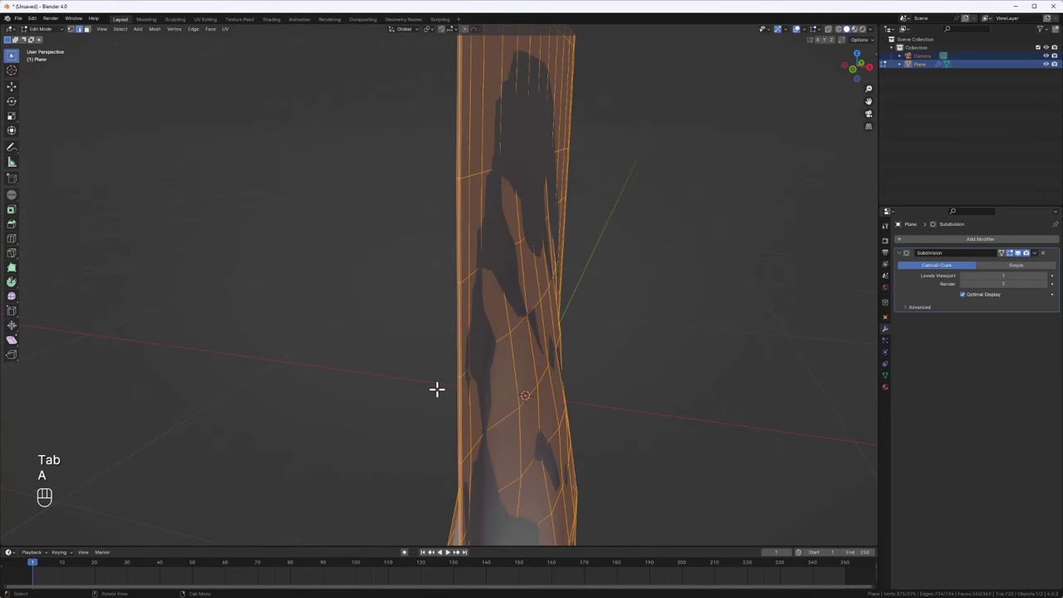
pyautogui.press('m')
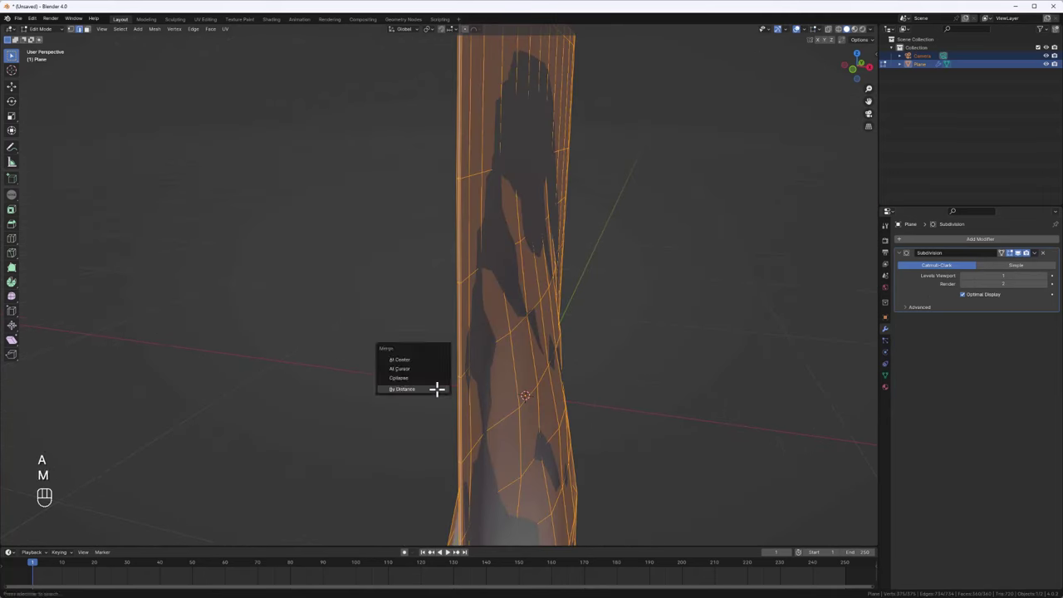
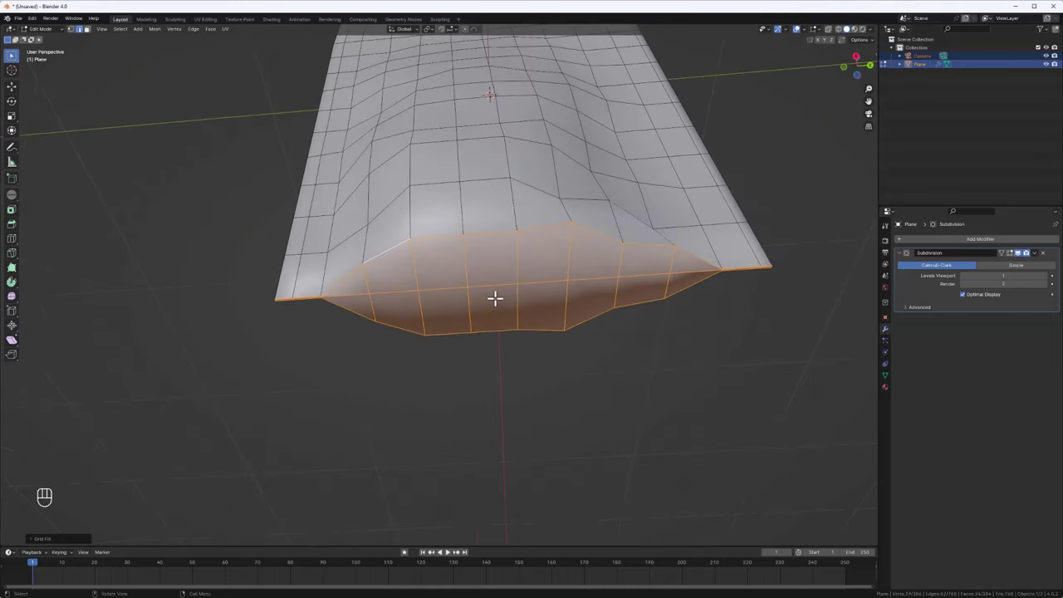
# Leave Edit Mode to preview the pouch's merged, bulging bottom edge.
pyautogui.press('Tab')
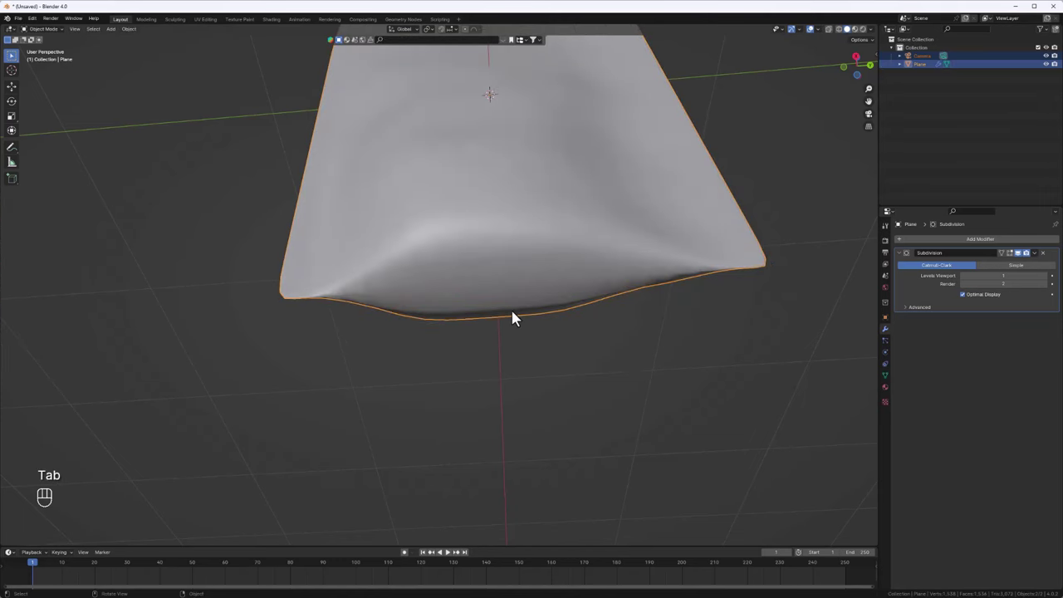
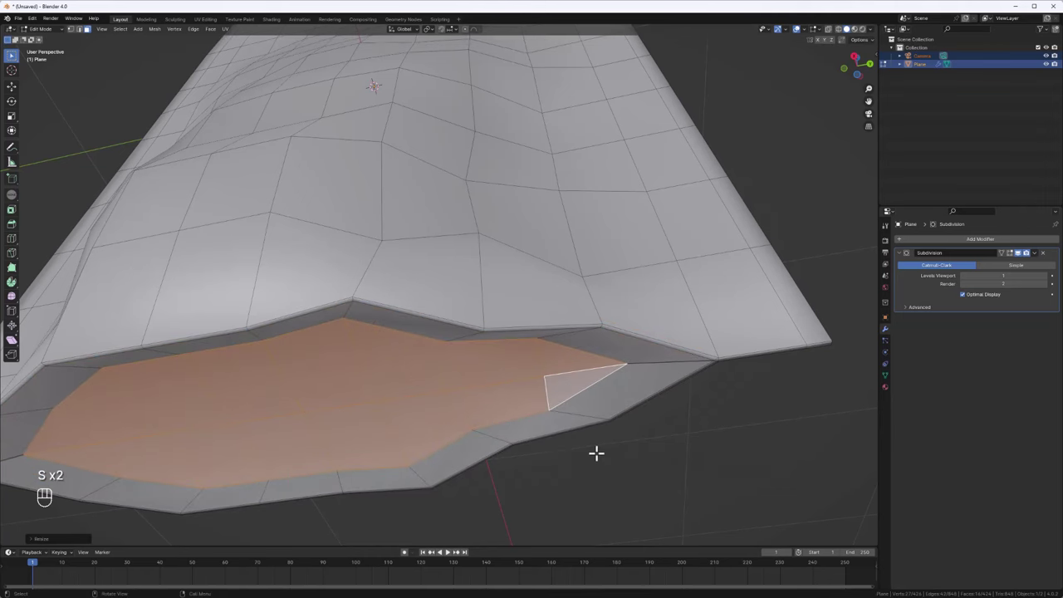
# Push the bottom faces up inside the rim to recess the base, then inspect it in Object Mode.
pyautogui.press('e')
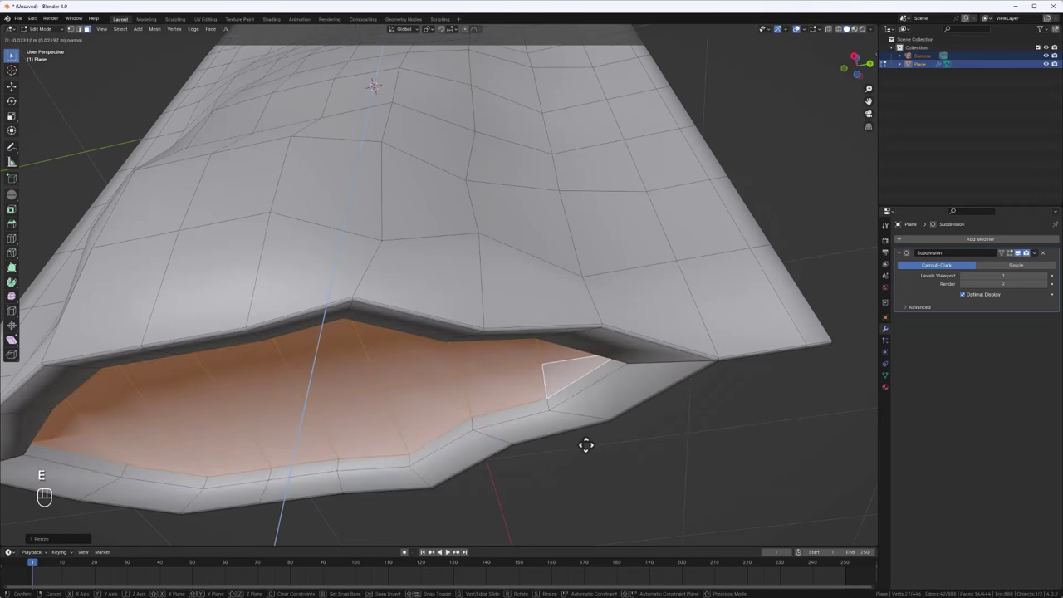
pyautogui.press('ctrl+z')
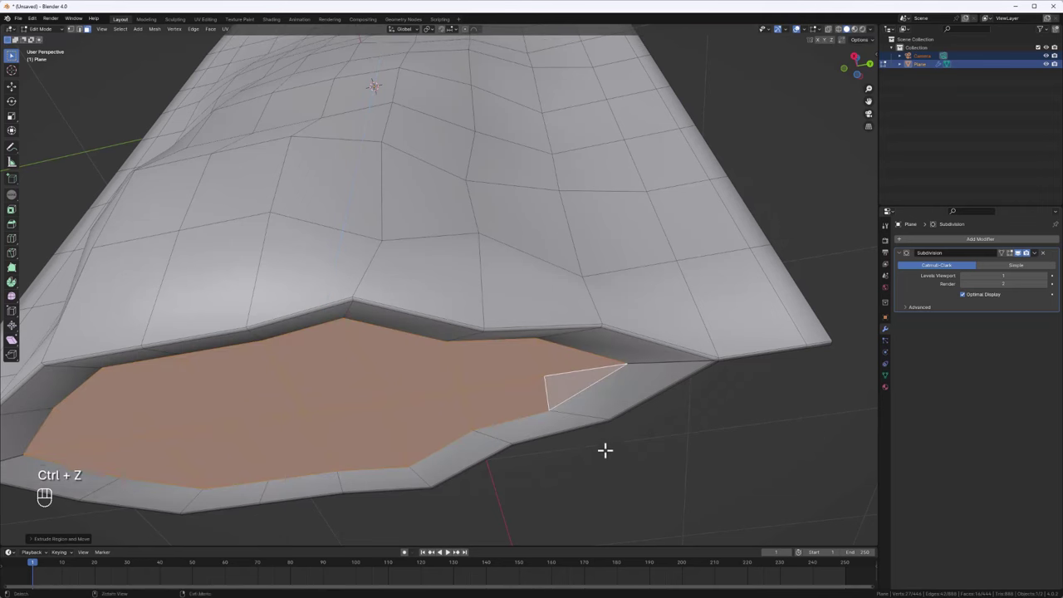
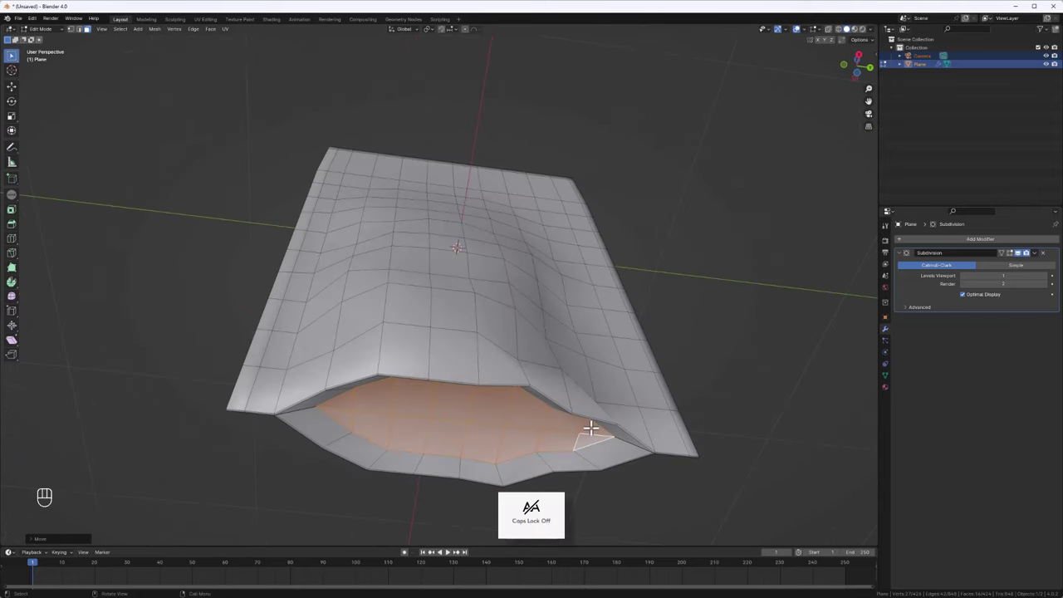
pyautogui.press('Tab')
pyautogui.moveTo(675, 379); pyautogui.dragTo(652, 425)
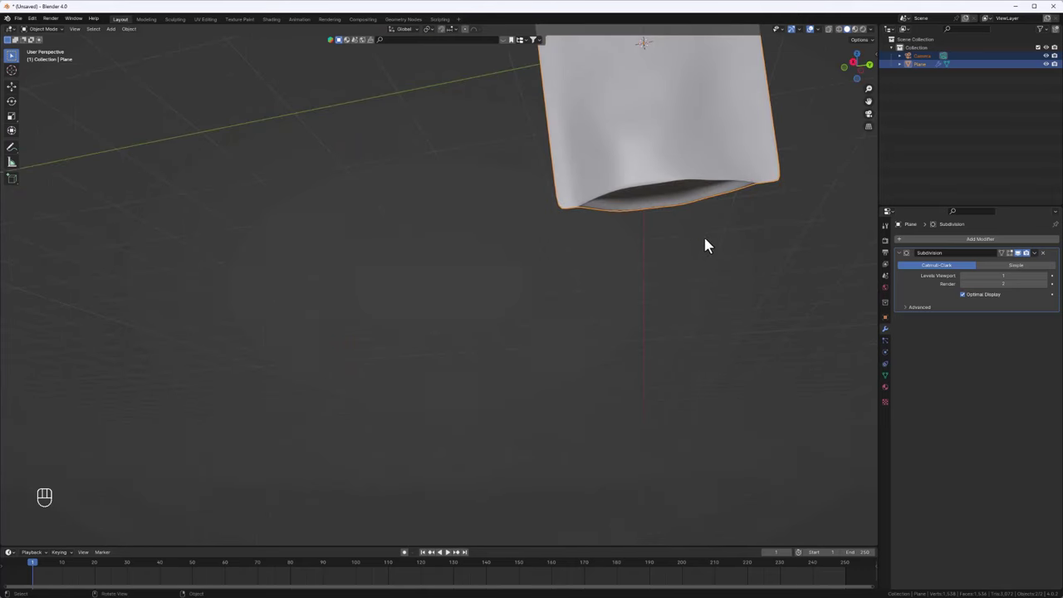
pyautogui.moveTo(714, 249); pyautogui.dragTo(602, 410)
pyautogui.moveTo(608, 329); pyautogui.dragTo(637, 306)
pyautogui.middleClick(485, 410)
pyautogui.moveTo(494, 457); pyautogui.dragTo(495, 472)
pyautogui.moveTo(465, 426); pyautogui.dragTo(462, 444)
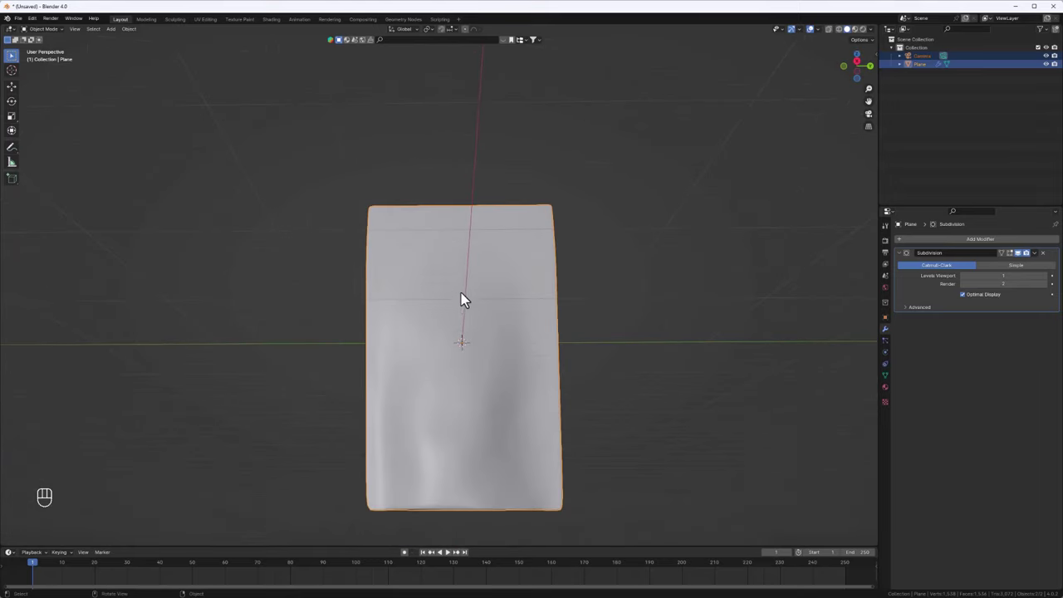
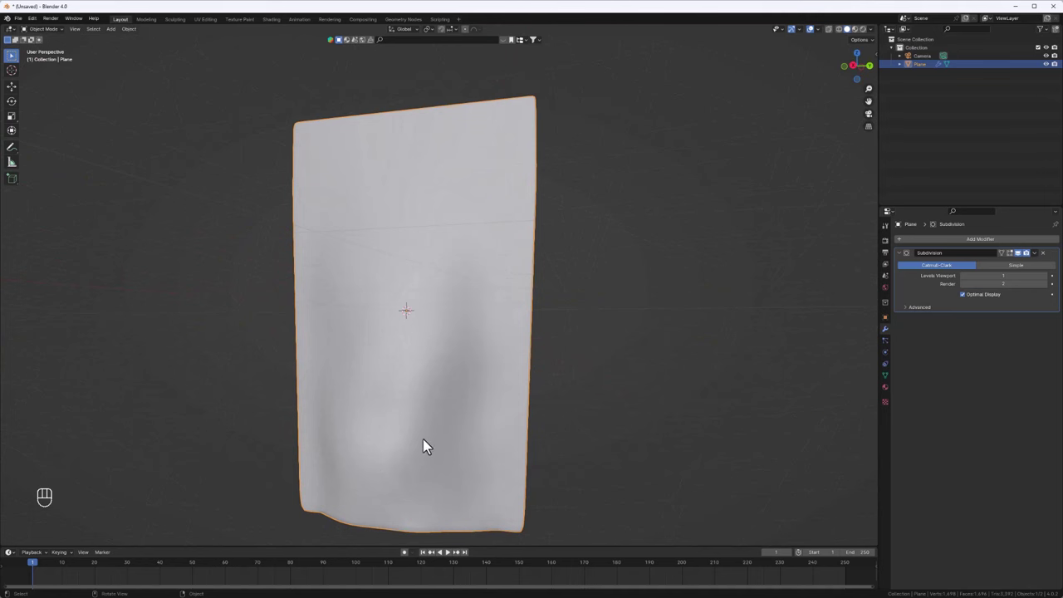
pyautogui.moveTo(489, 399); pyautogui.dragTo(528, 300)
pyautogui.moveTo(565, 286); pyautogui.dragTo(585, 269)
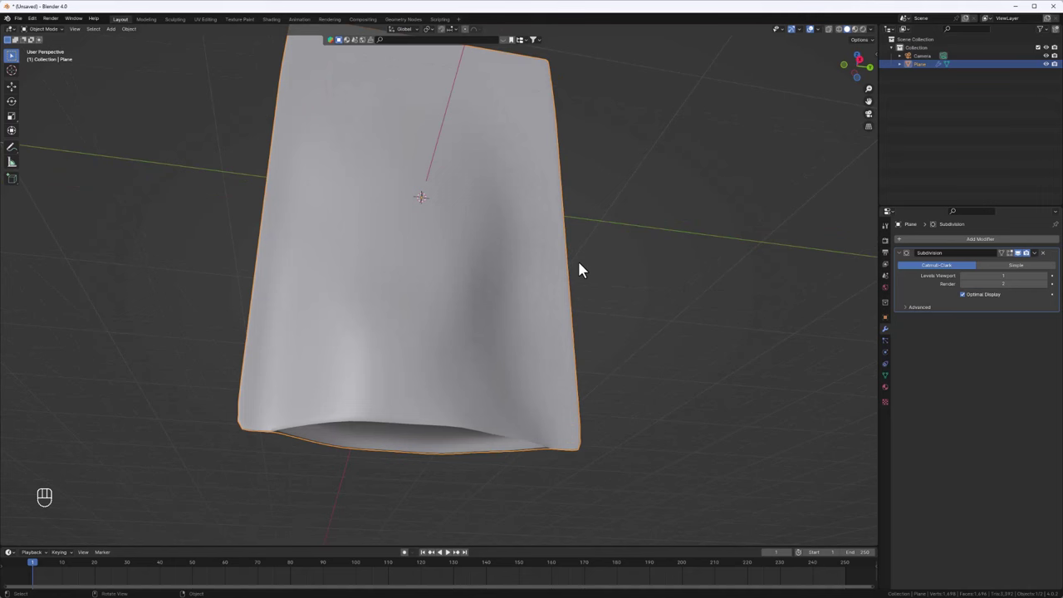
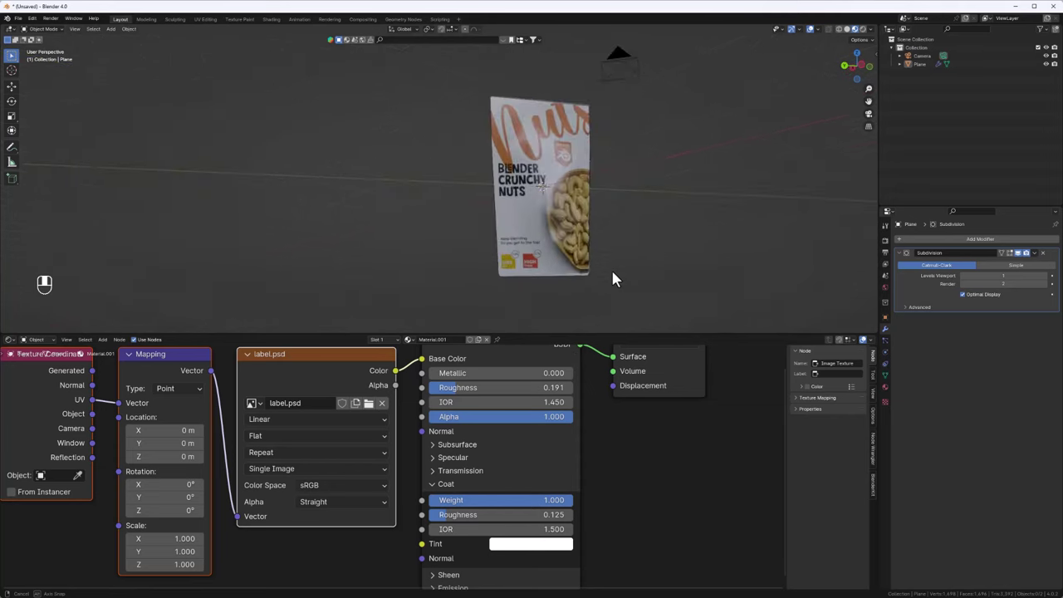
# Orbit around the textured pouch and switch the viewport to Solid shading.
pyautogui.moveTo(550, 280); pyautogui.dragTo(524, 269)
pyautogui.moveTo(554, 257); pyautogui.dragTo(585, 252)
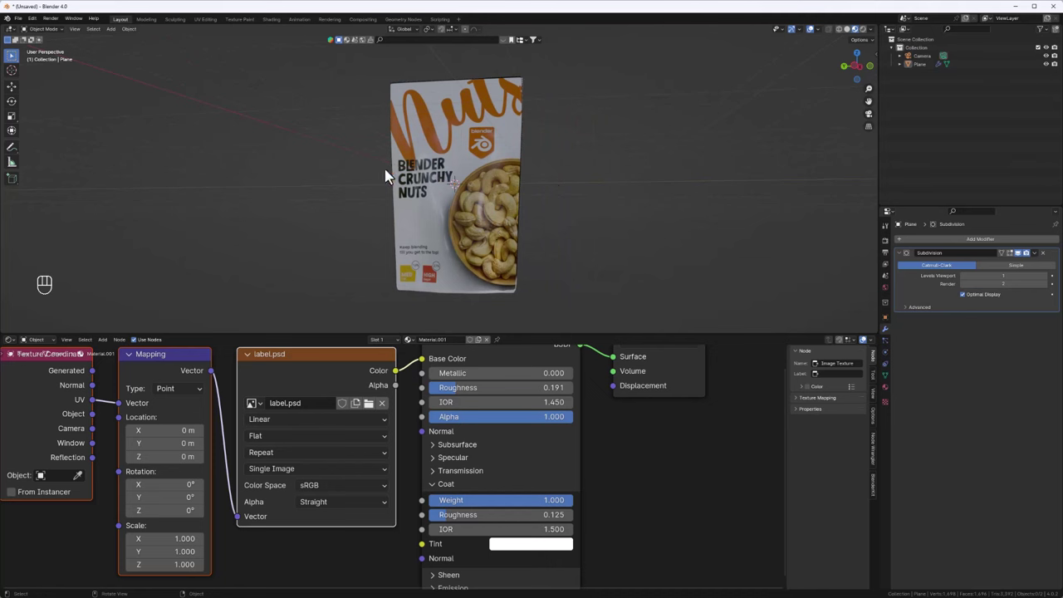
pyautogui.moveTo(426, 170); pyautogui.dragTo(422, 182)
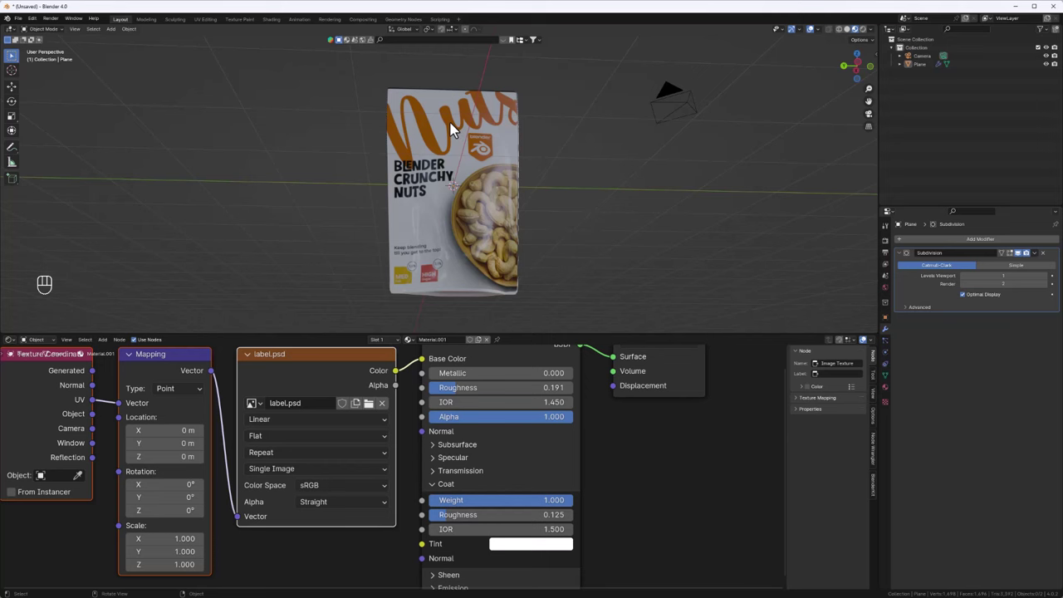
pyautogui.middleClick(478, 159)
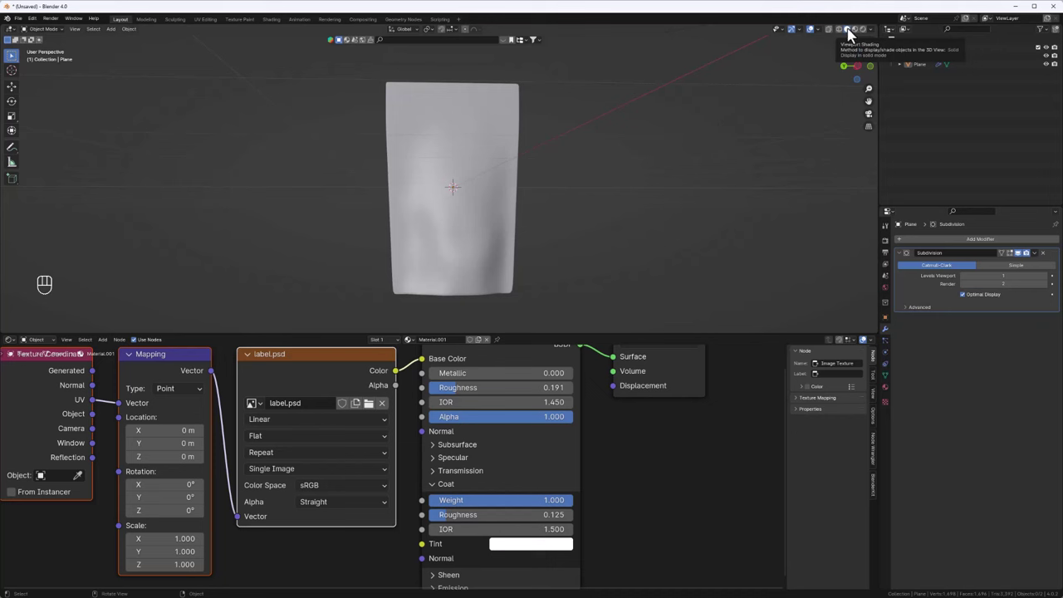
# In Edit Mode, select three horizontal face bands near the pouch top and inset them for ridges.
pyautogui.press('Tab')
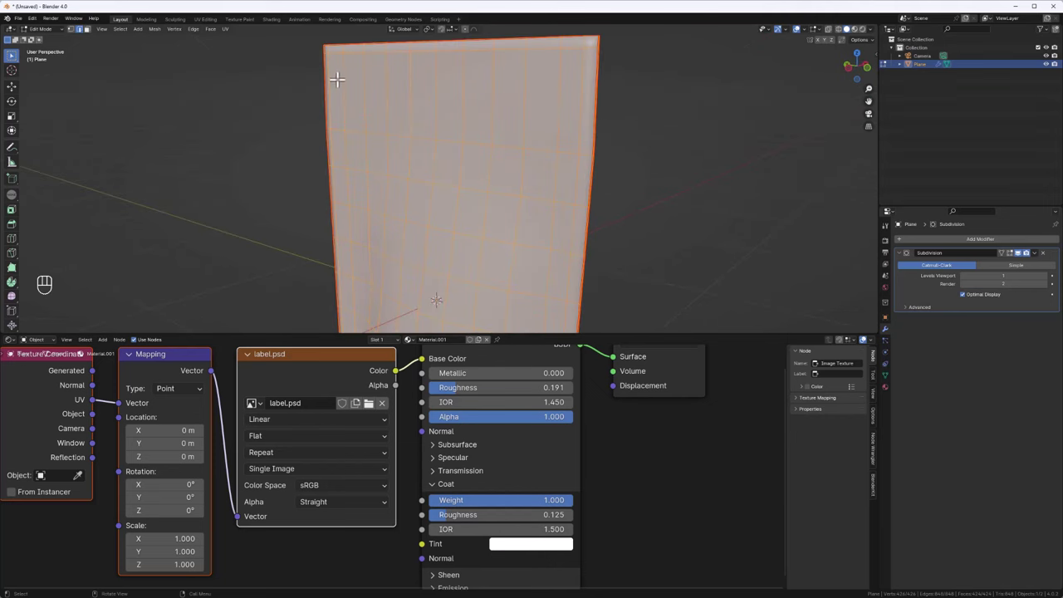
pyautogui.press('ctrl+r')
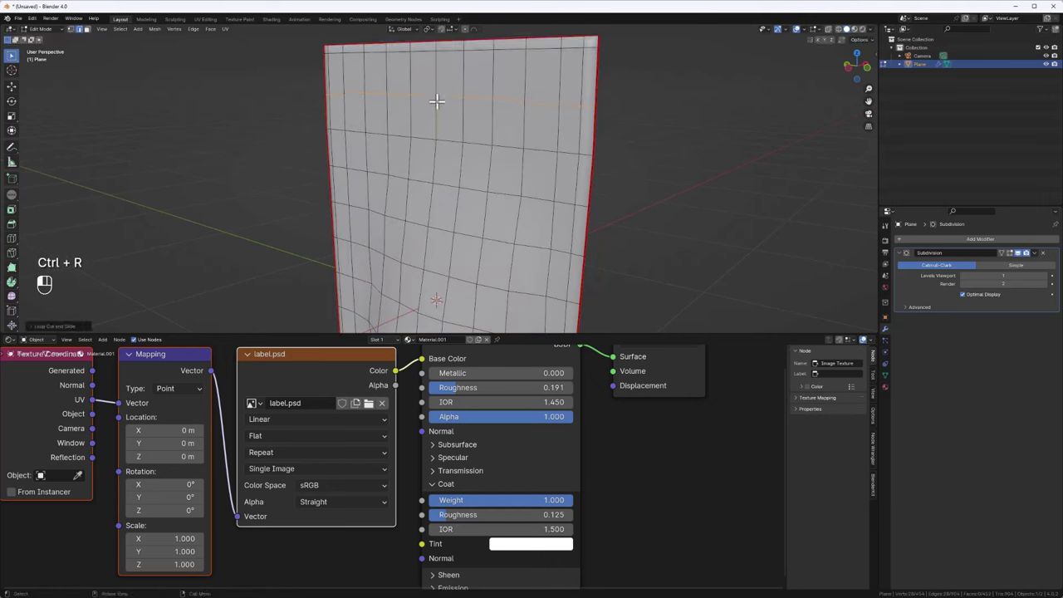
pyautogui.press('ctrl+b')
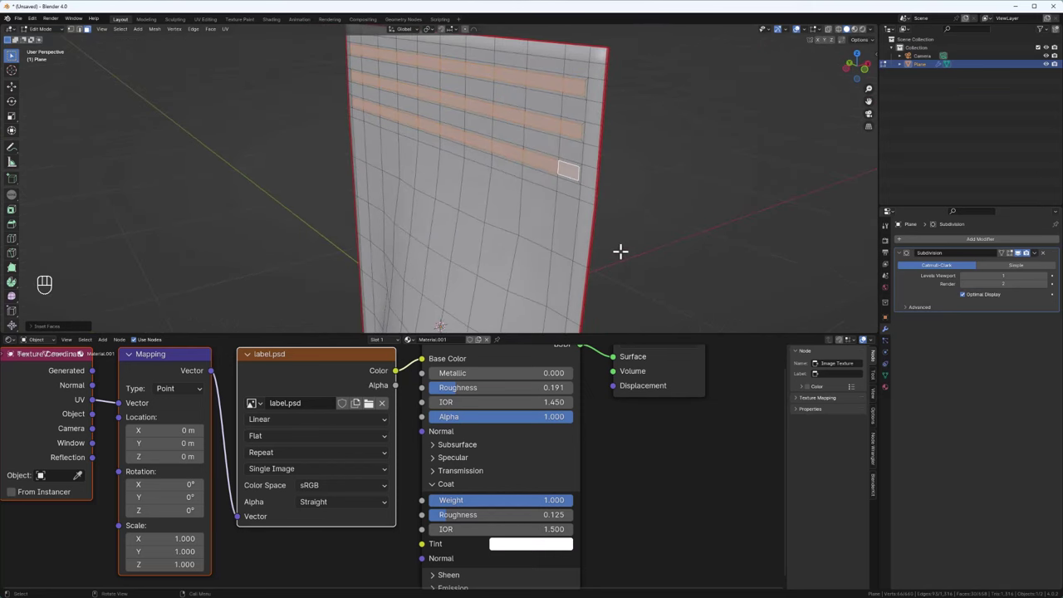
# Extrude the three inset bands near the pouch top outward along normals into raised ridges.
pyautogui.press('e')
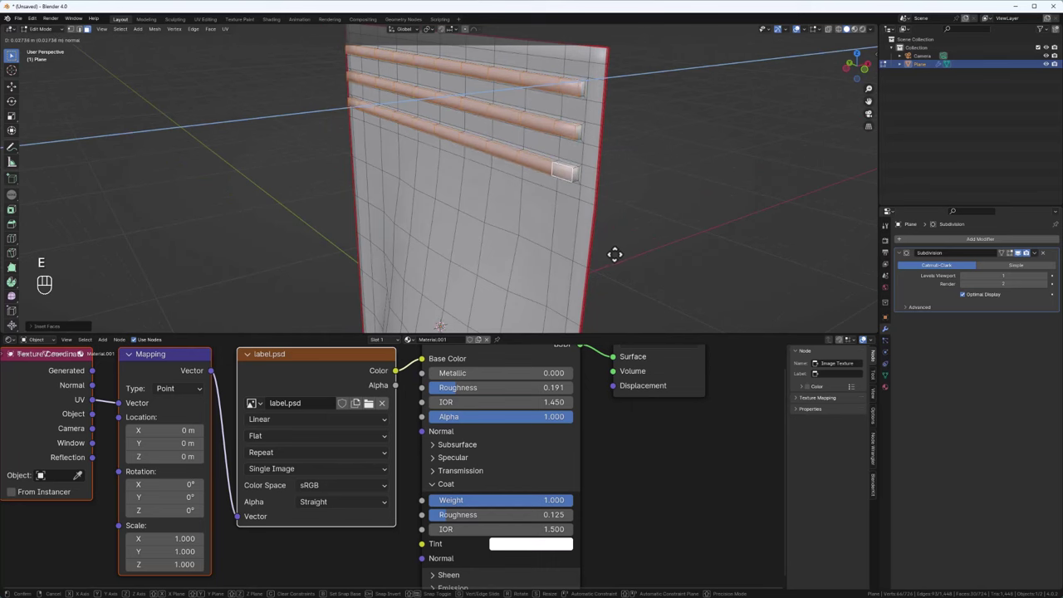
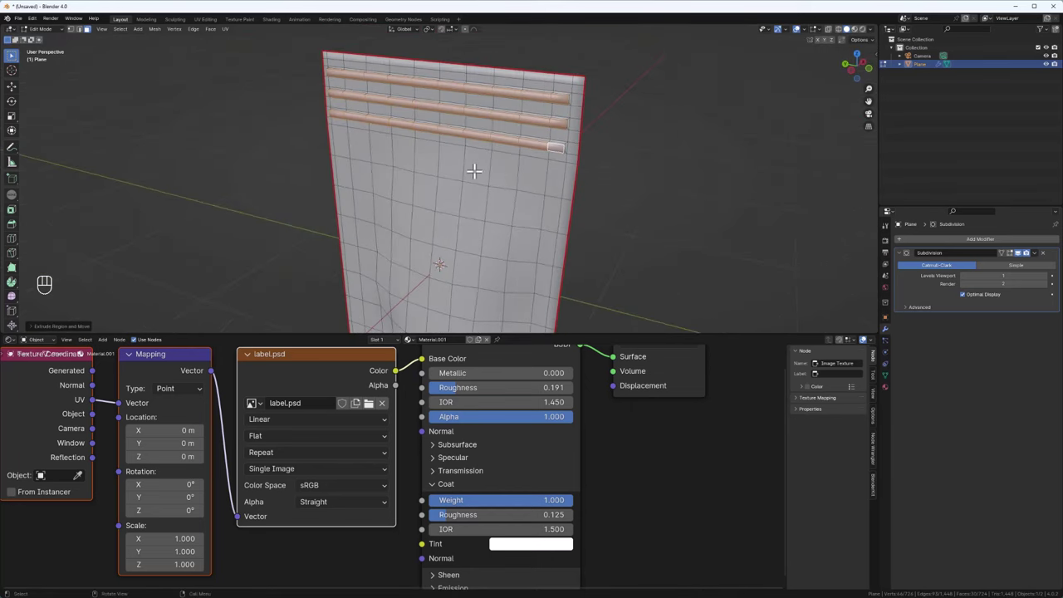
pyautogui.press('Tab')
pyautogui.moveTo(500, 169); pyautogui.dragTo(513, 101)
pyautogui.press('Tab')
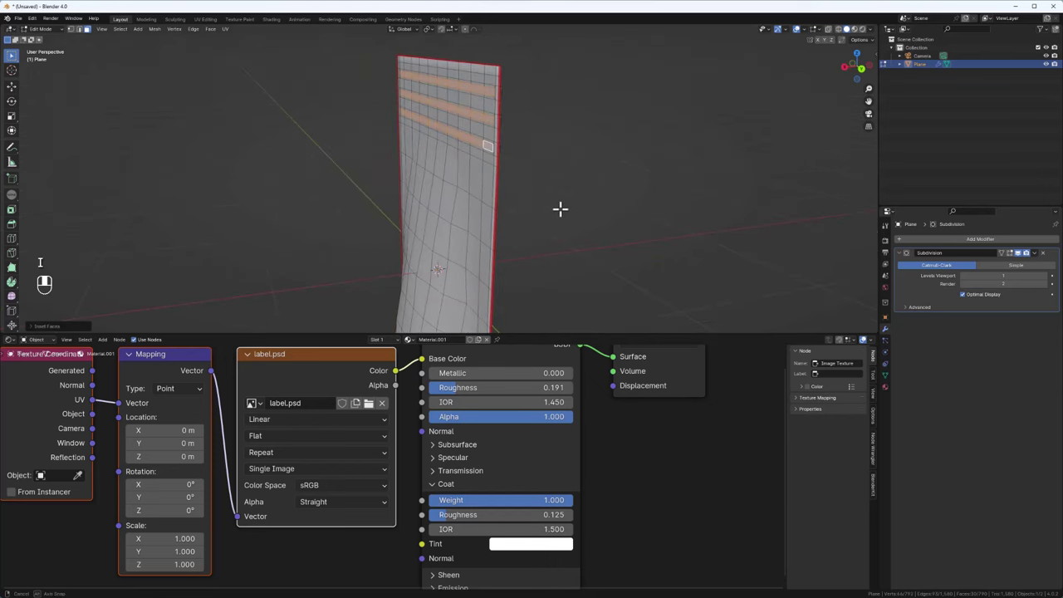
pyautogui.press('e')
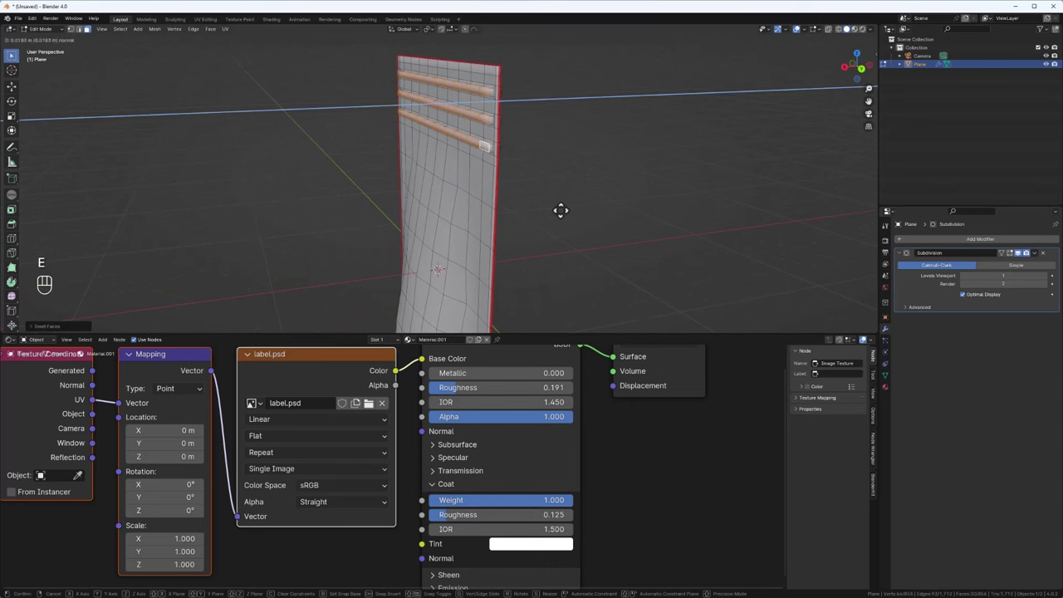
pyautogui.press('Tab')
pyautogui.moveTo(525, 209); pyautogui.dragTo(549, 123)
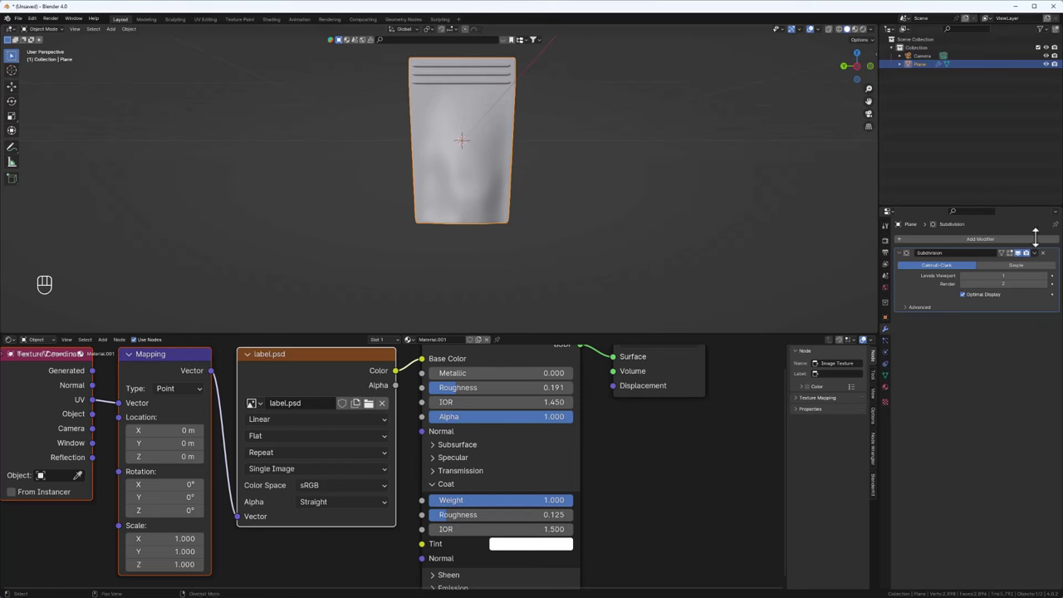
# Duplicate the pouch as a hidden backup before applying its Subdivision modifier.
pyautogui.moveTo(500, 149); pyautogui.dragTo(465, 173)
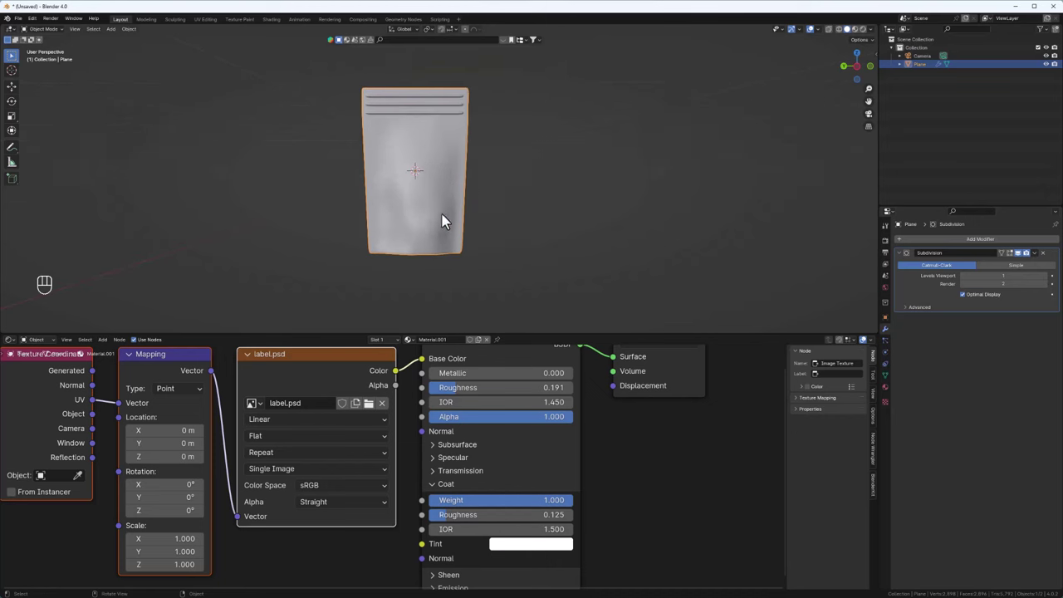
pyautogui.press('shift+d')
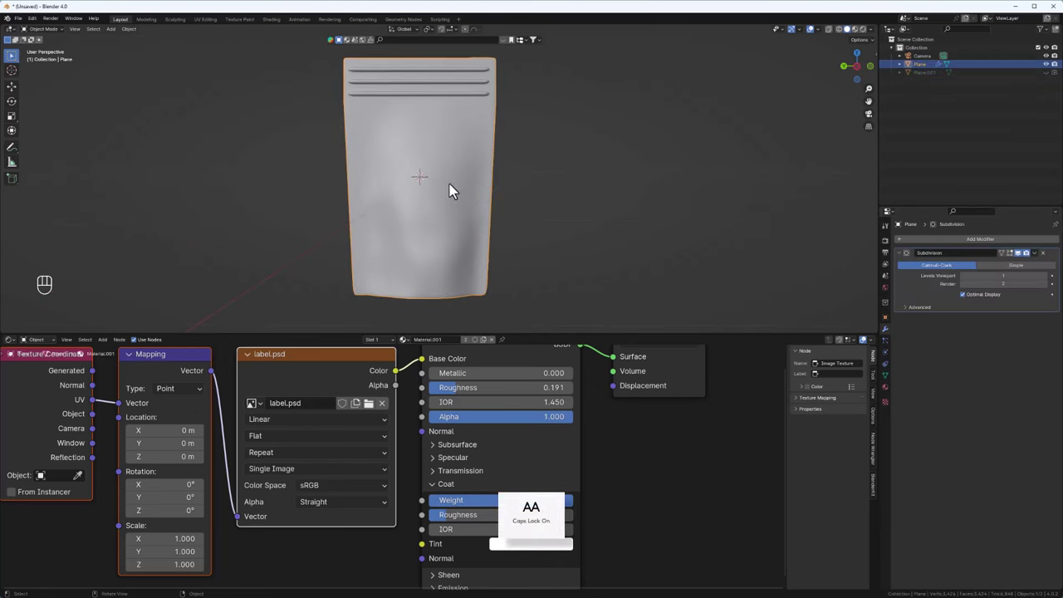
pyautogui.press('Tab')
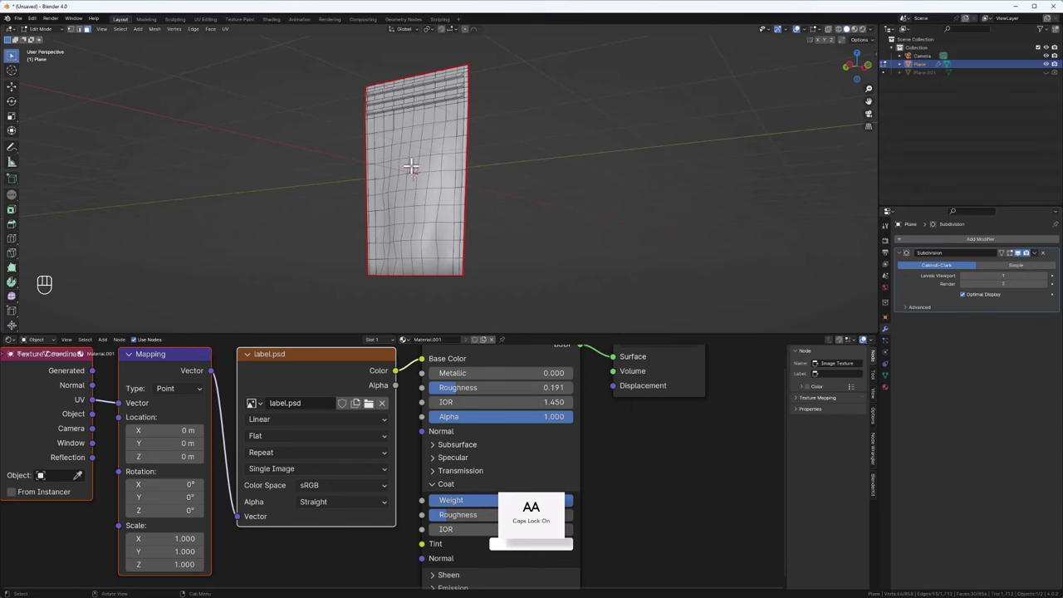
pyautogui.press('Tab')
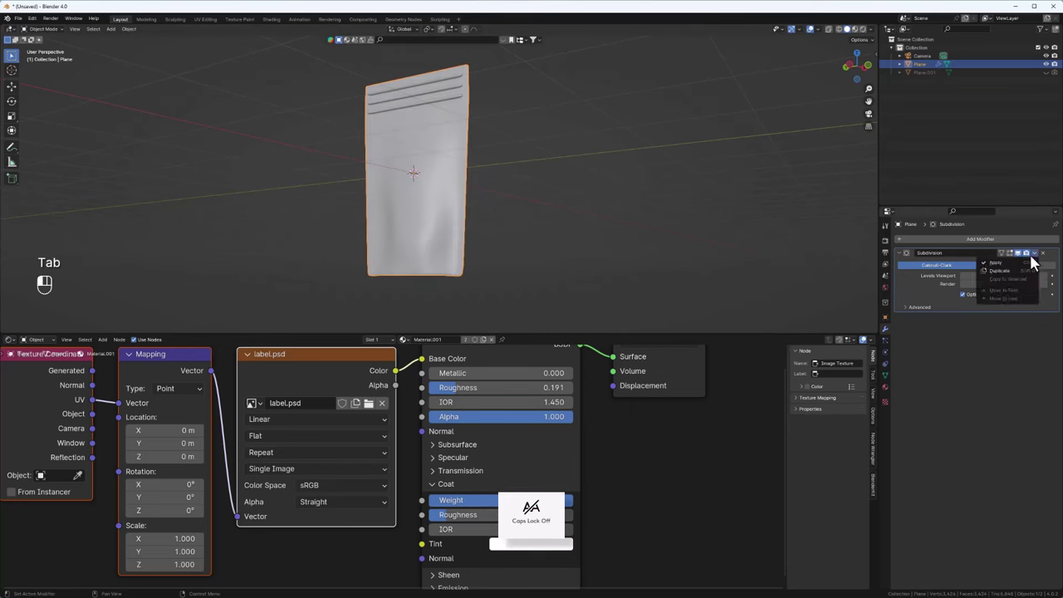
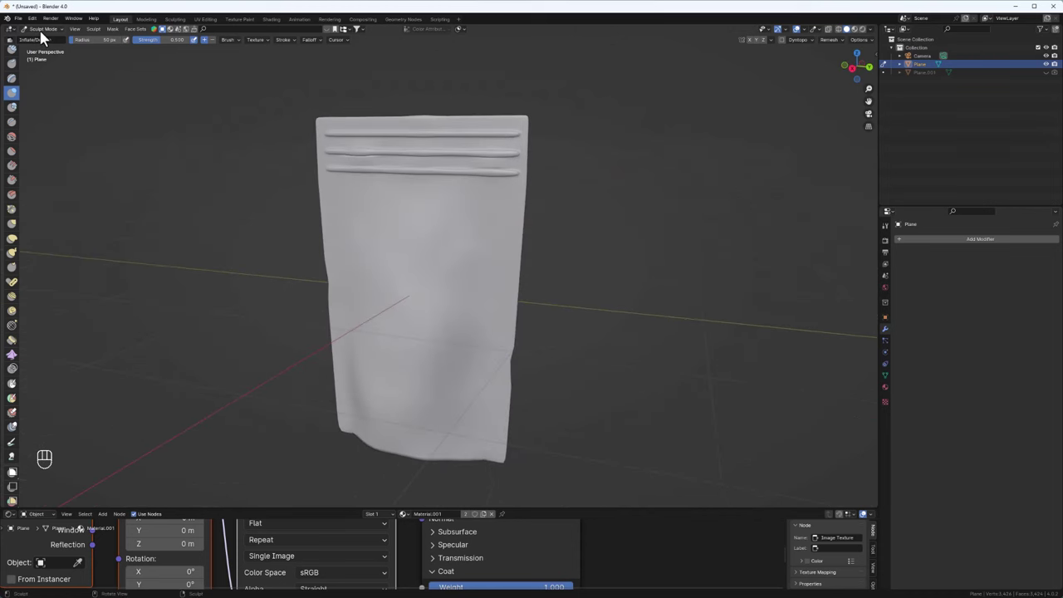
# Orbit the viewport toward the sculpted pouch front after the wrinkle session.
pyautogui.middleClick(44, 39)
pyautogui.moveTo(423, 281); pyautogui.dragTo(441, 253)
pyautogui.moveTo(435, 331); pyautogui.dragTo(478, 275)
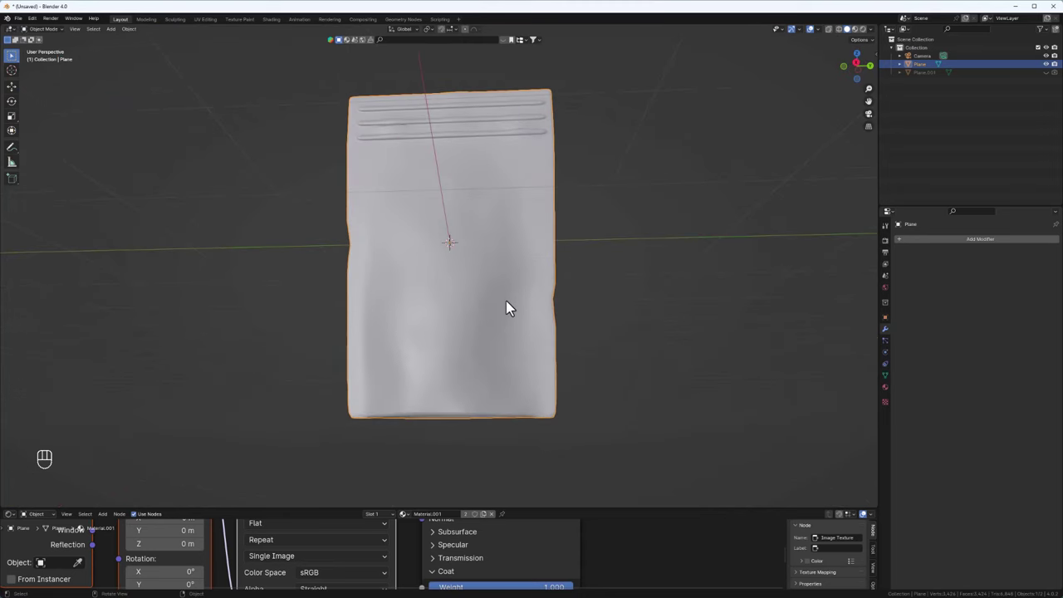
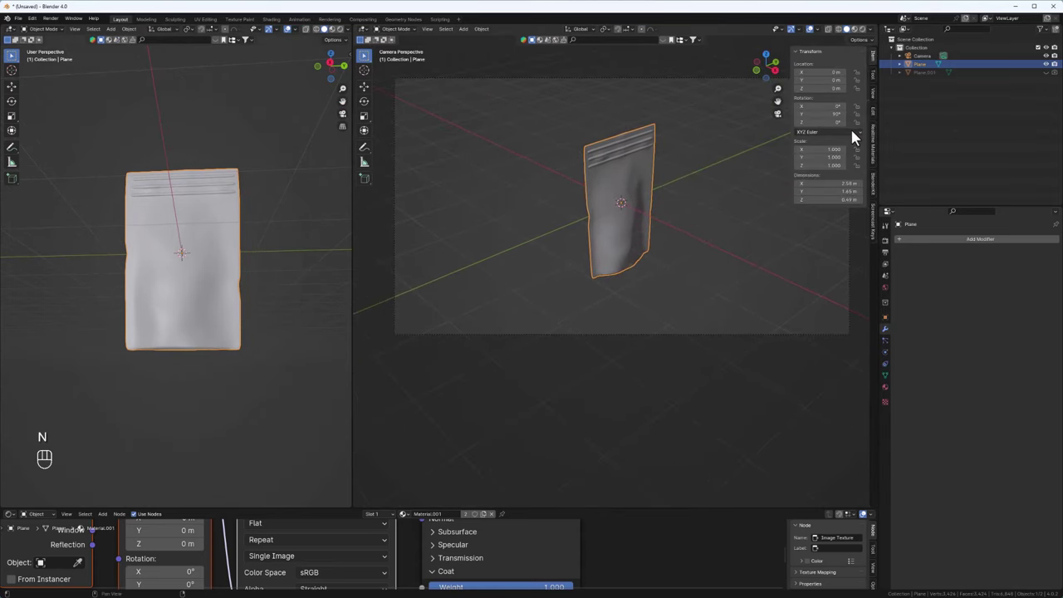
# Stand the pouch upright via rotation and preview it in Rendered shading with Cycles.
pyautogui.click(880, 100)
pyautogui.click(832, 161)
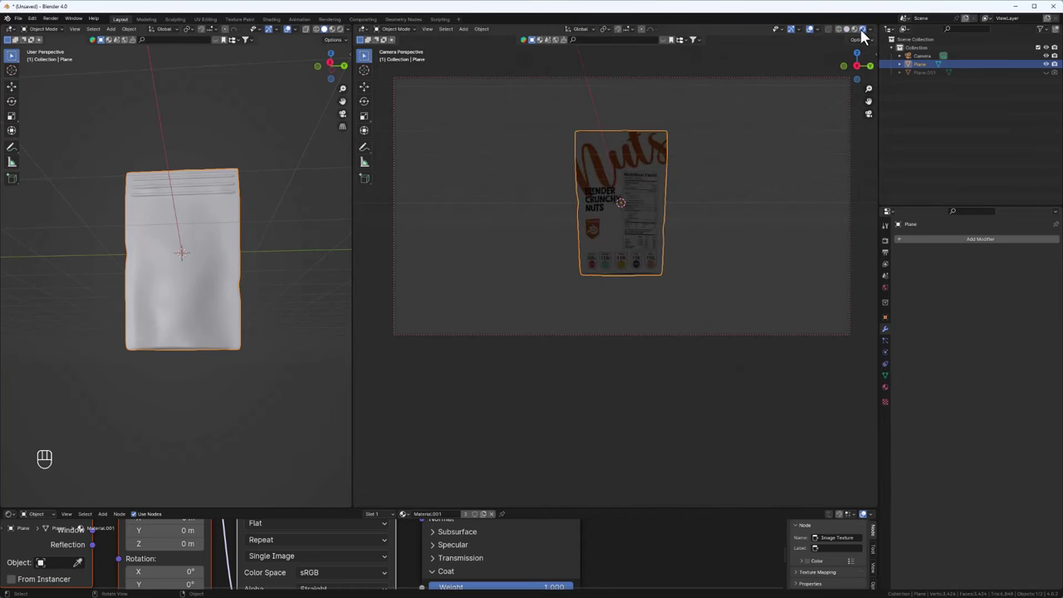
pyautogui.middleClick(895, 247)
pyautogui.moveTo(990, 247); pyautogui.dragTo(979, 285)
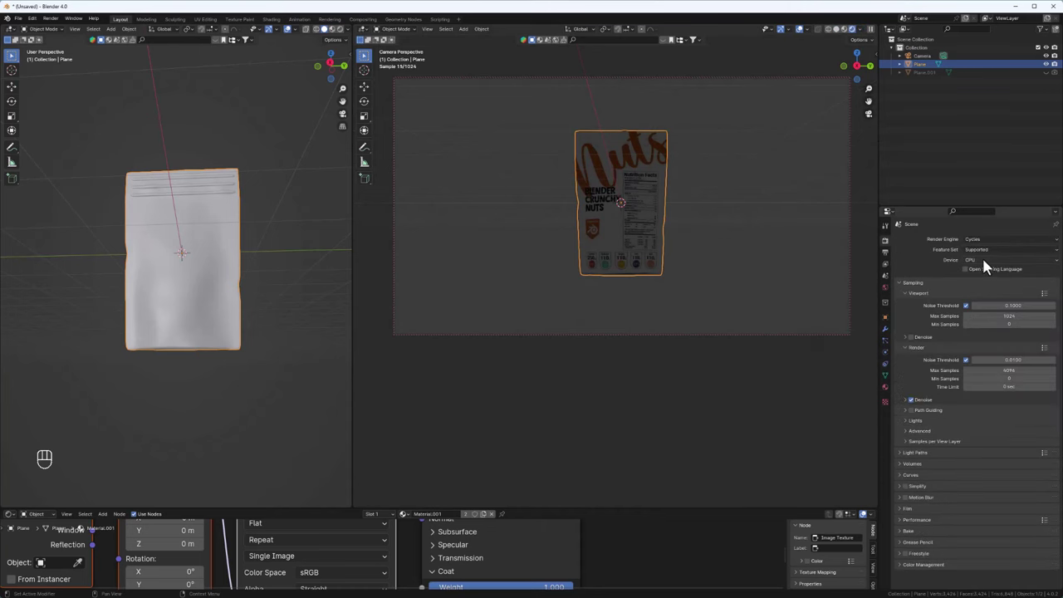
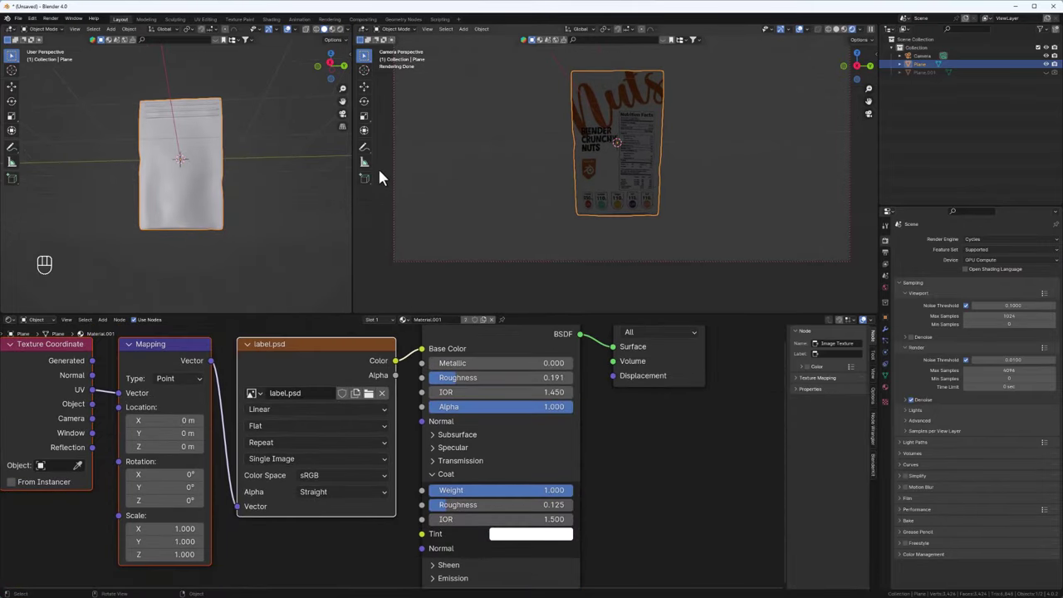
# Add a plane, move it down along Z beneath the pouch and scale it into a wide floor.
pyautogui.moveTo(185, 168); pyautogui.dragTo(186, 186)
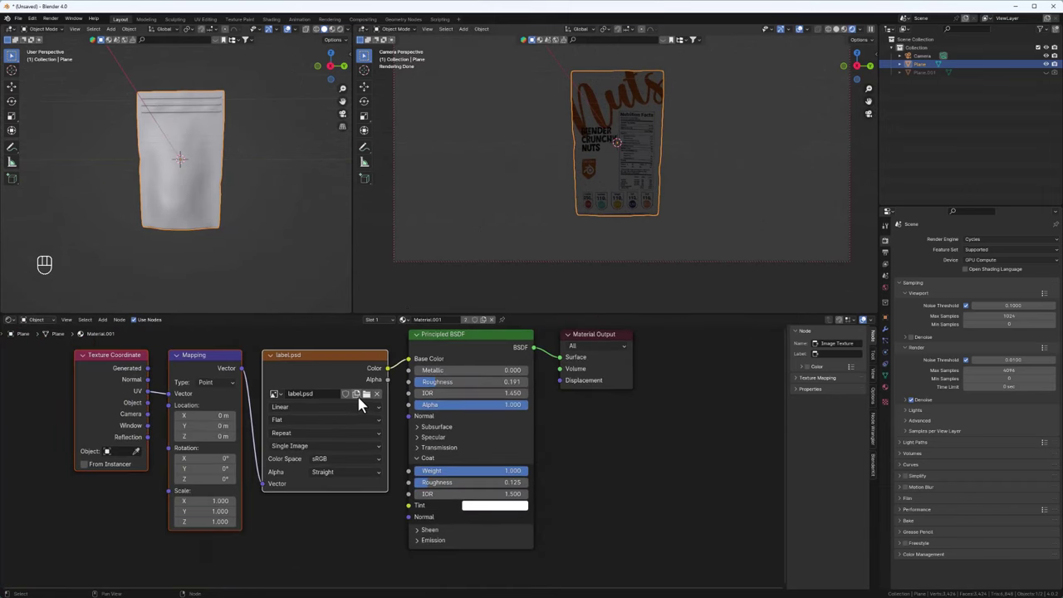
pyautogui.press('shift+a')
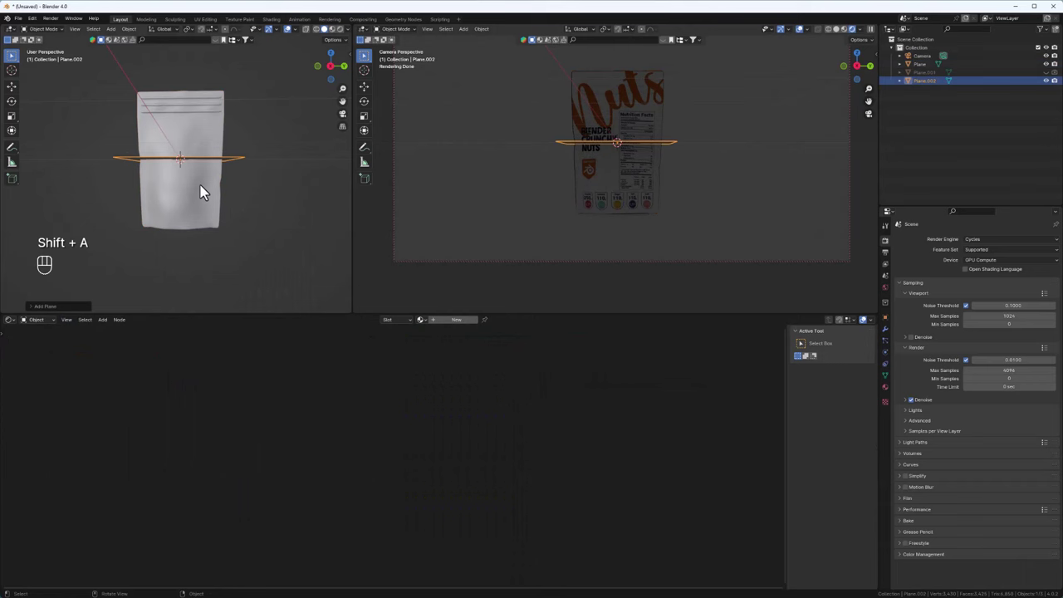
pyautogui.press('g')
pyautogui.press('z')
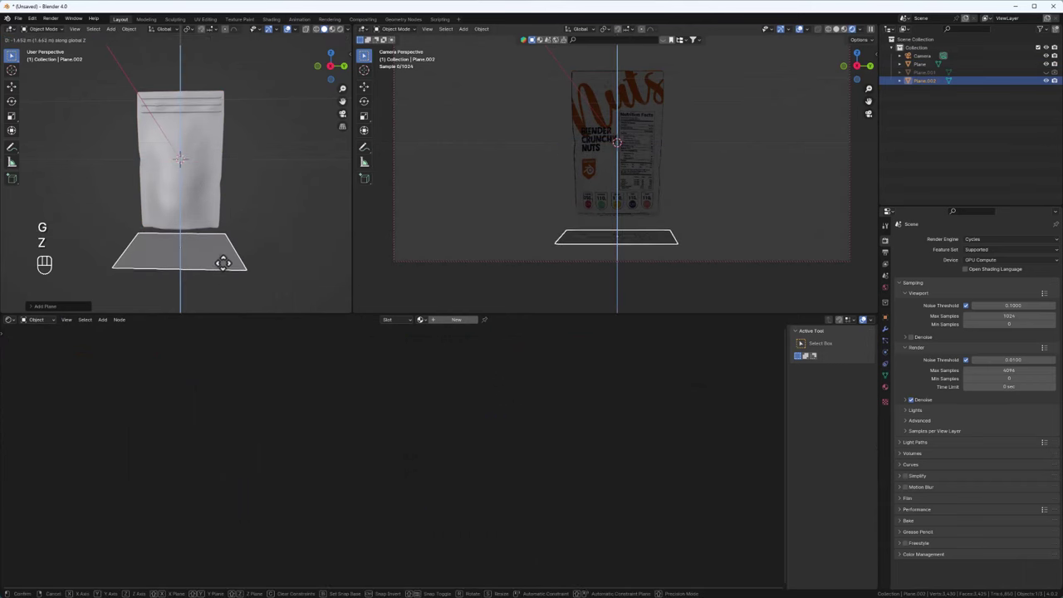
pyautogui.press('s')
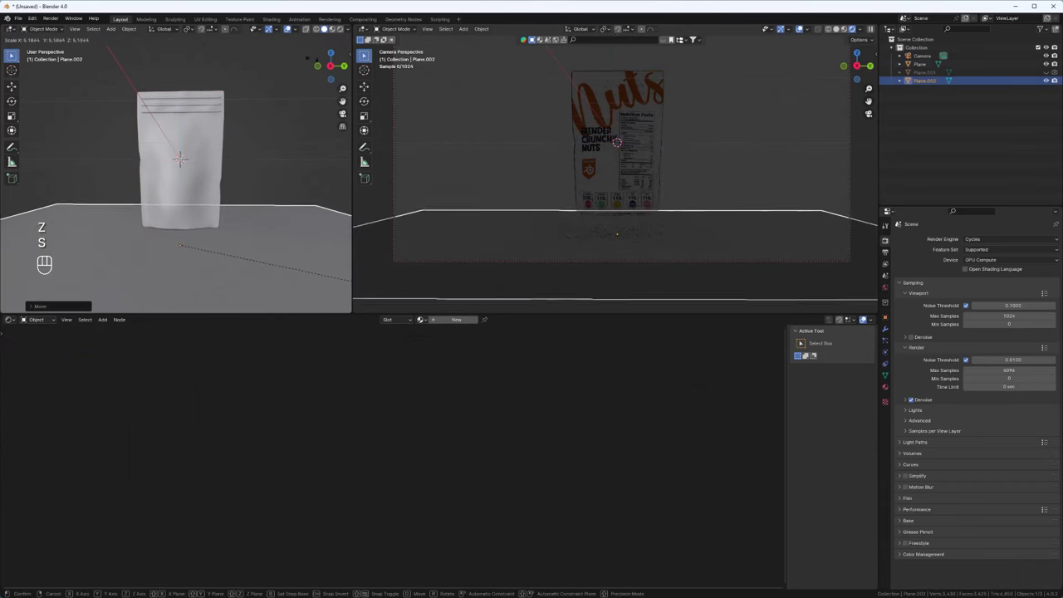
pyautogui.middleClick(224, 192)
# Add an Area light, move it up along Z above the pouch and scale it.
pyautogui.press('shift+a')
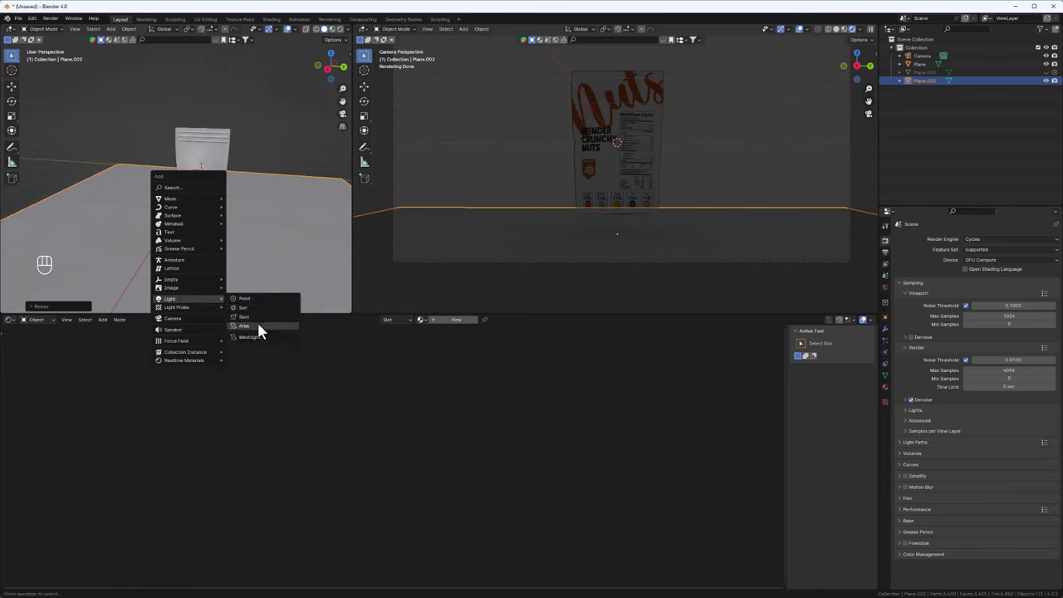
pyautogui.press('g')
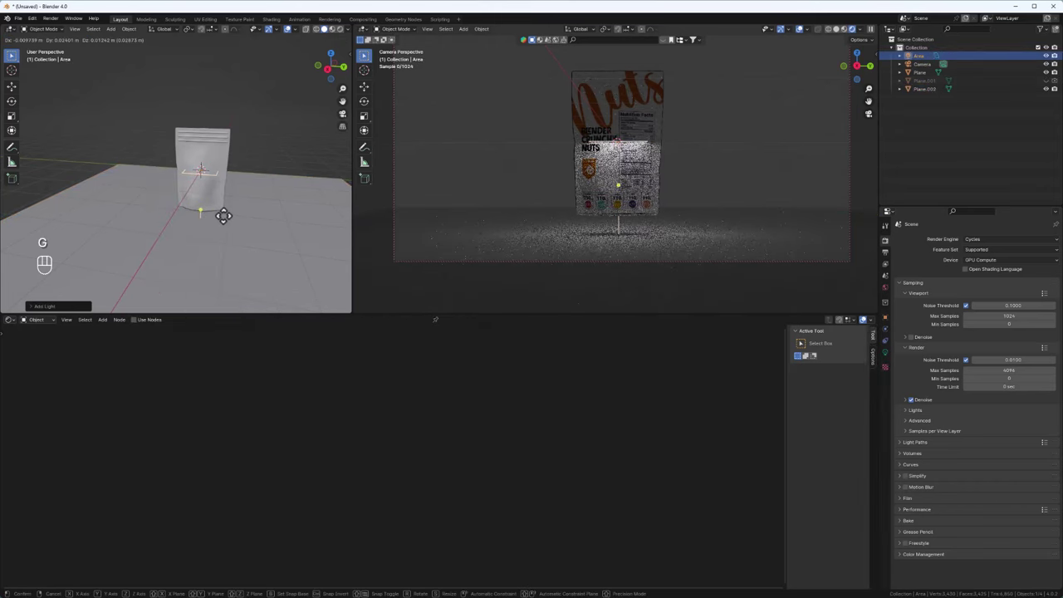
pyautogui.press('z')
pyautogui.press('s')
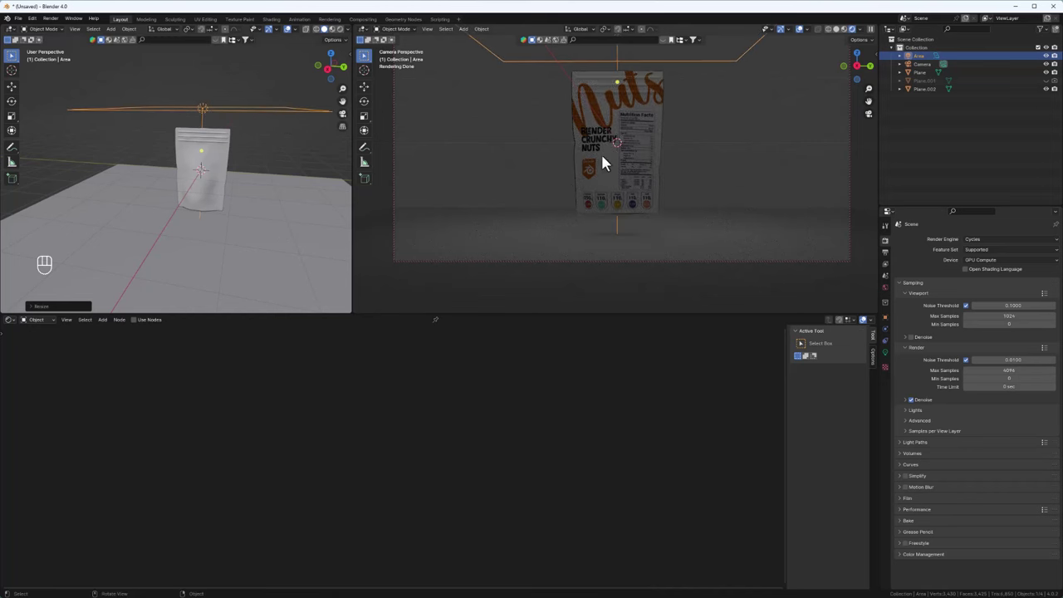
pyautogui.moveTo(643, 168); pyautogui.dragTo(642, 175)
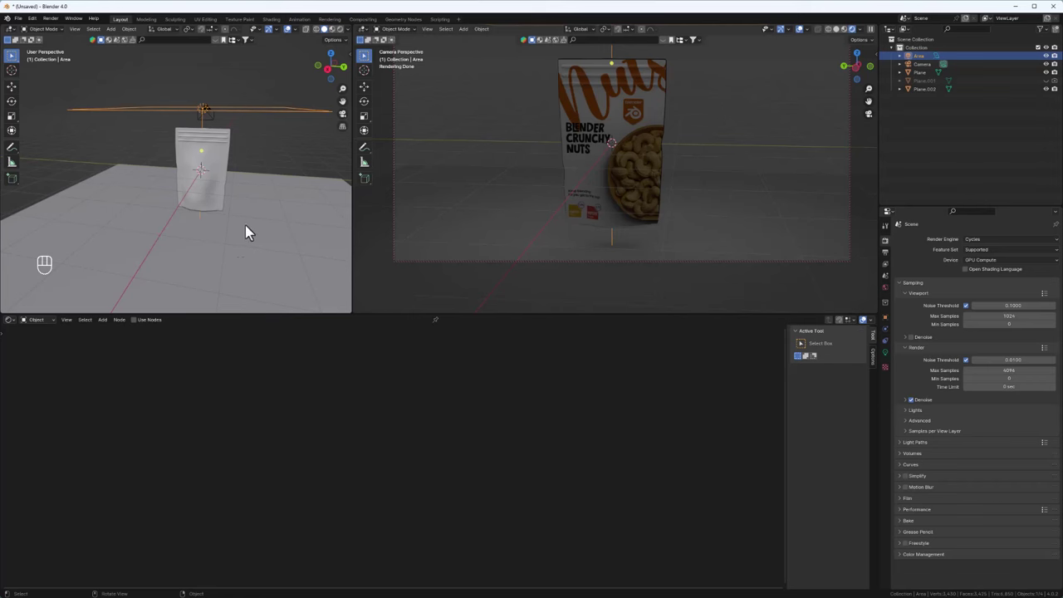
# Select the floor plane and orbit to view it from another angle.
pyautogui.click(237, 238)
pyautogui.moveTo(275, 253); pyautogui.dragTo(241, 239)
pyautogui.moveTo(245, 213); pyautogui.dragTo(177, 231)
pyautogui.moveTo(177, 231); pyautogui.dragTo(113, 231)
pyautogui.middleClick(186, 227)
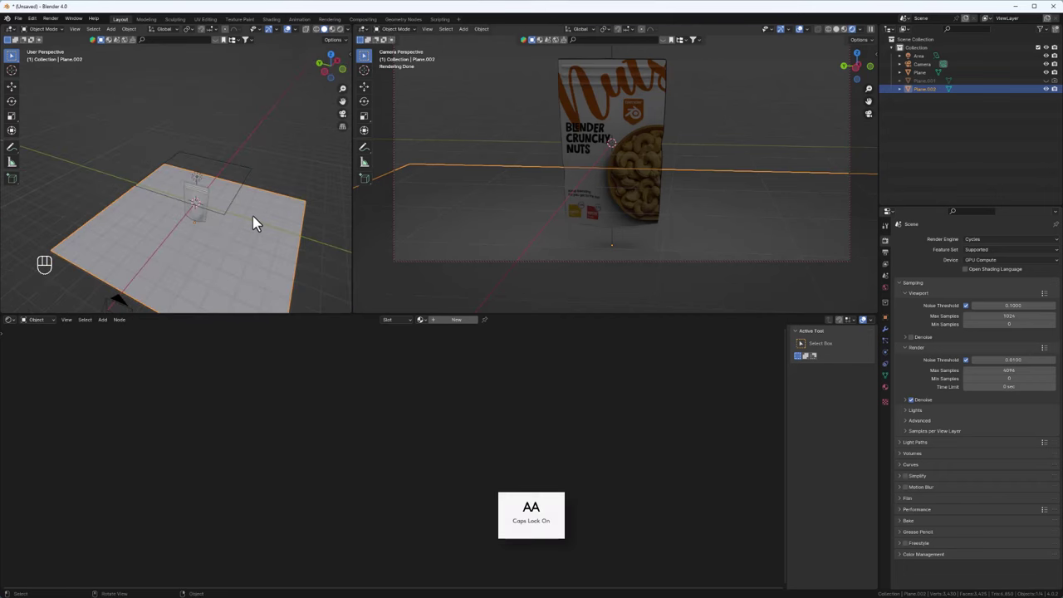
# Extrude the floor's back edge up along Z into a wall and bevel the corner into a smooth curve.
pyautogui.press('Tab')
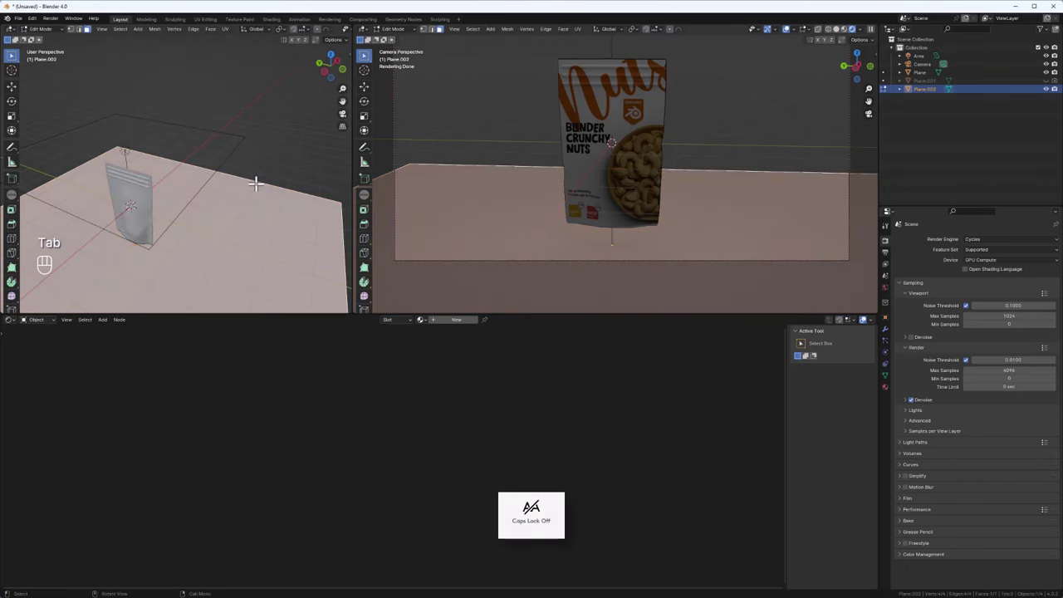
pyautogui.press('2')
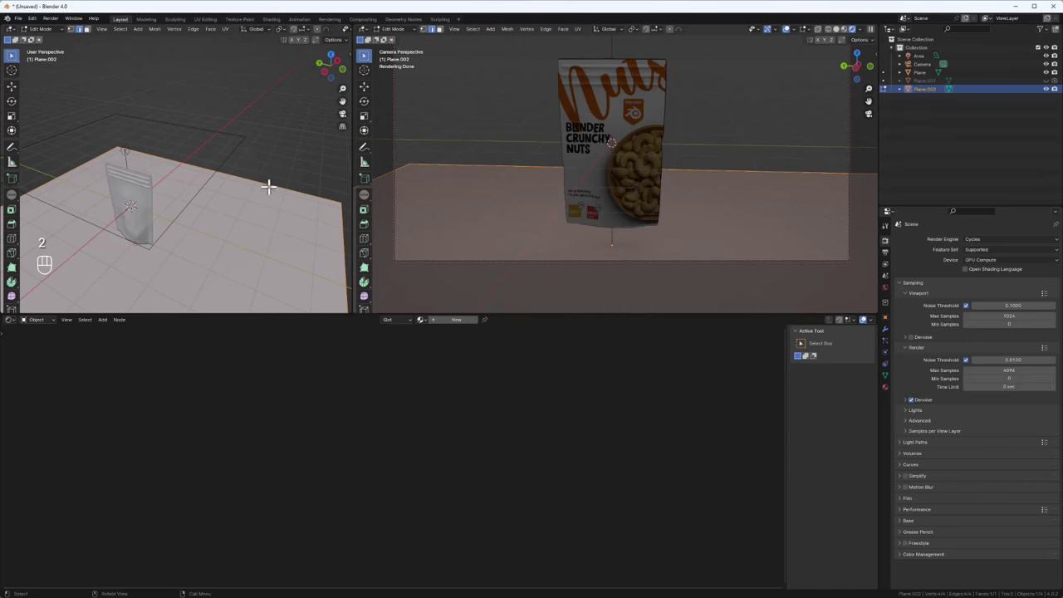
pyautogui.press('e')
pyautogui.press('z')
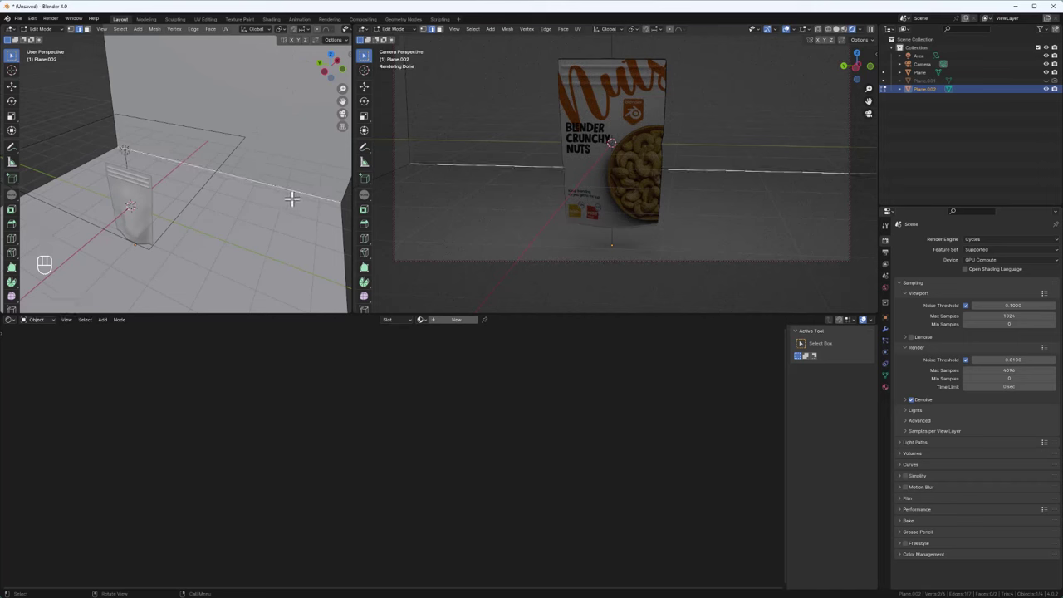
pyautogui.press('ctrl+b')
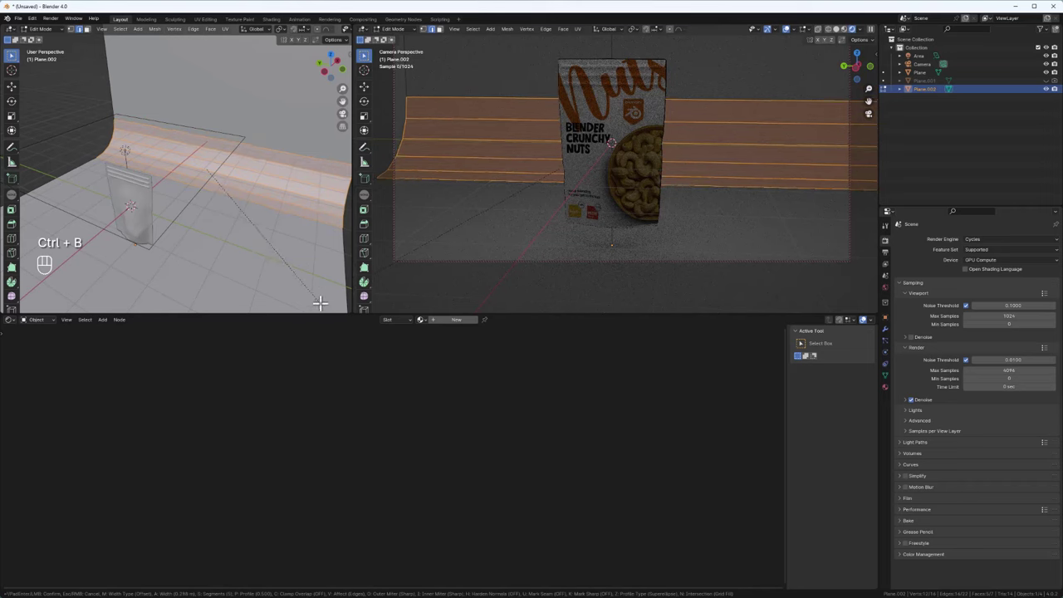
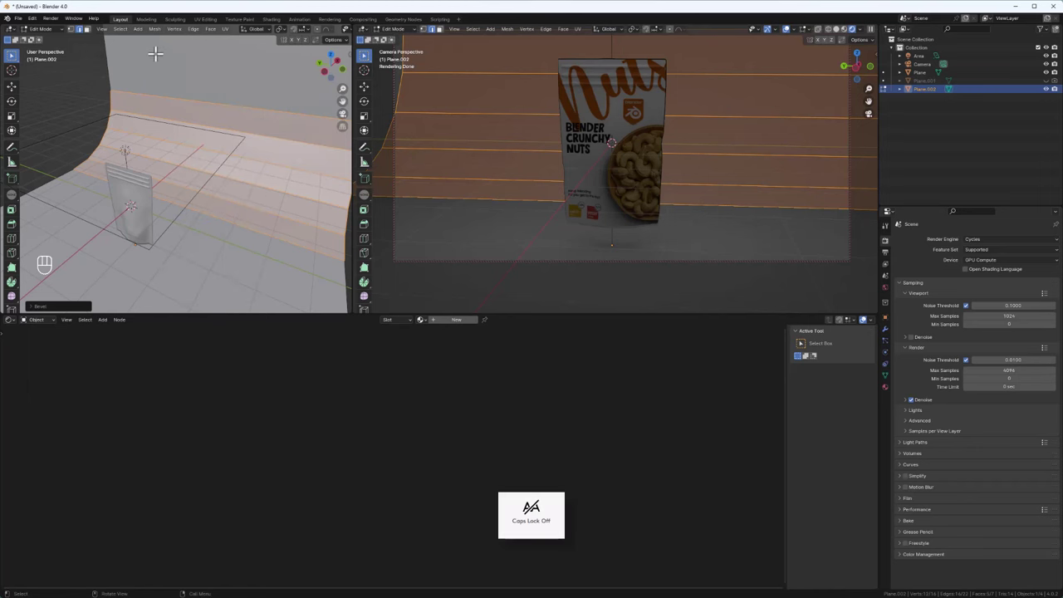
pyautogui.press('Tab')
pyautogui.moveTo(186, 82); pyautogui.dragTo(171, 82)
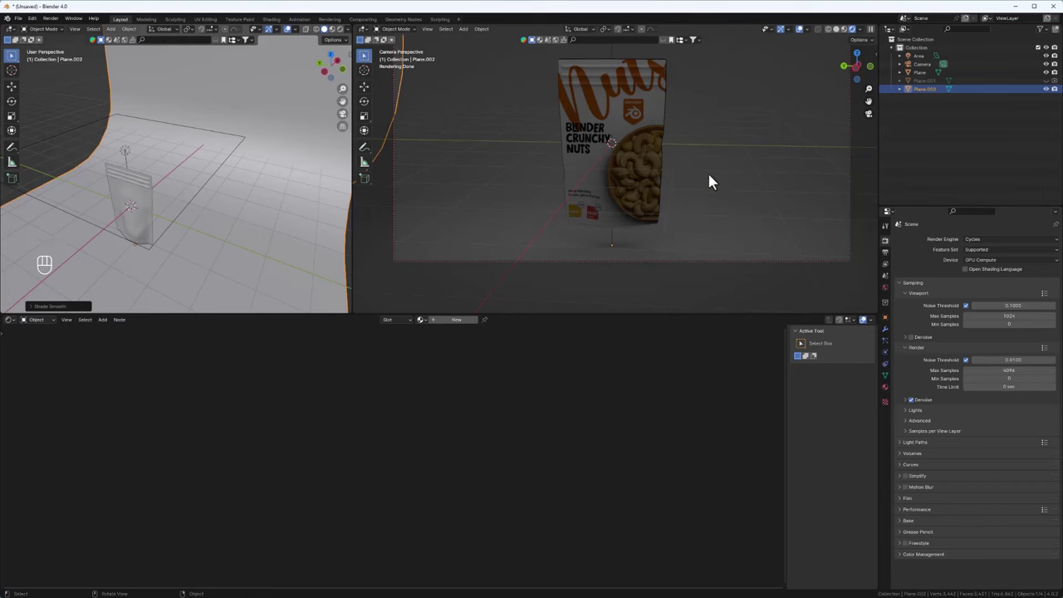
# Leave camera view and orbit around the backdrop to find a closer framing.
pyautogui.moveTo(690, 191); pyautogui.dragTo(604, 199)
pyautogui.moveTo(630, 245); pyautogui.dragTo(558, 200)
pyautogui.moveTo(604, 238); pyautogui.dragTo(612, 217)
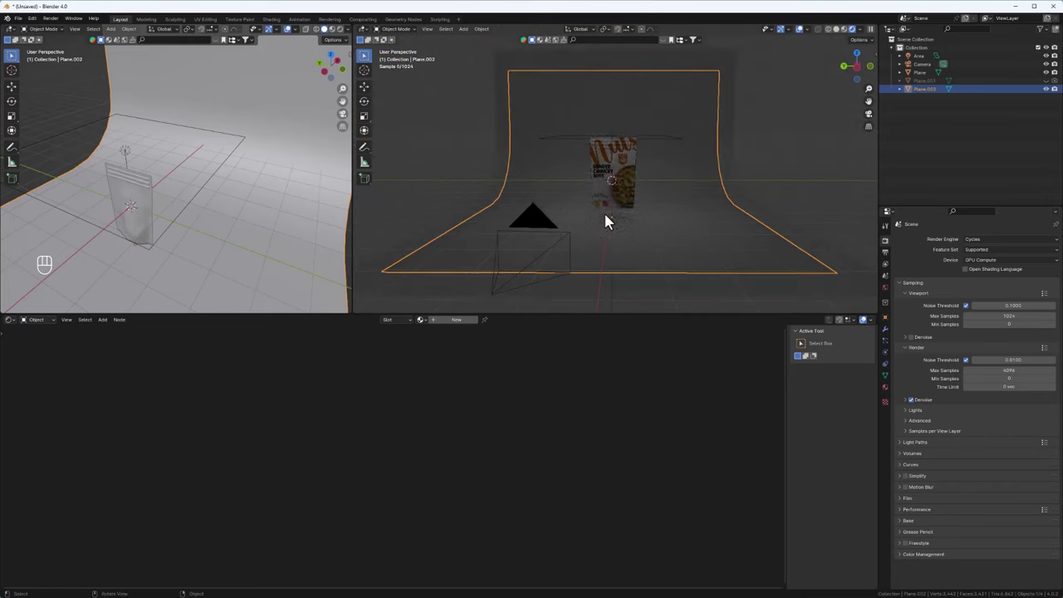
pyautogui.click(665, 191)
# Align the camera to the current view, fine-tune the pouch framing and select the camera.
pyautogui.press('n')
pyautogui.moveTo(641, 207); pyautogui.dragTo(632, 232)
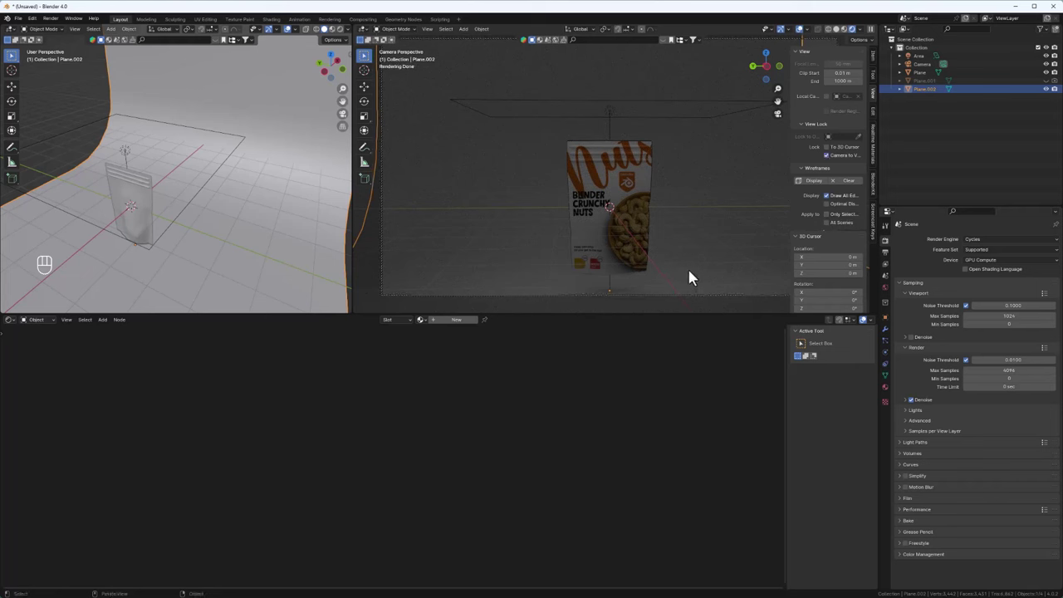
pyautogui.press('b')
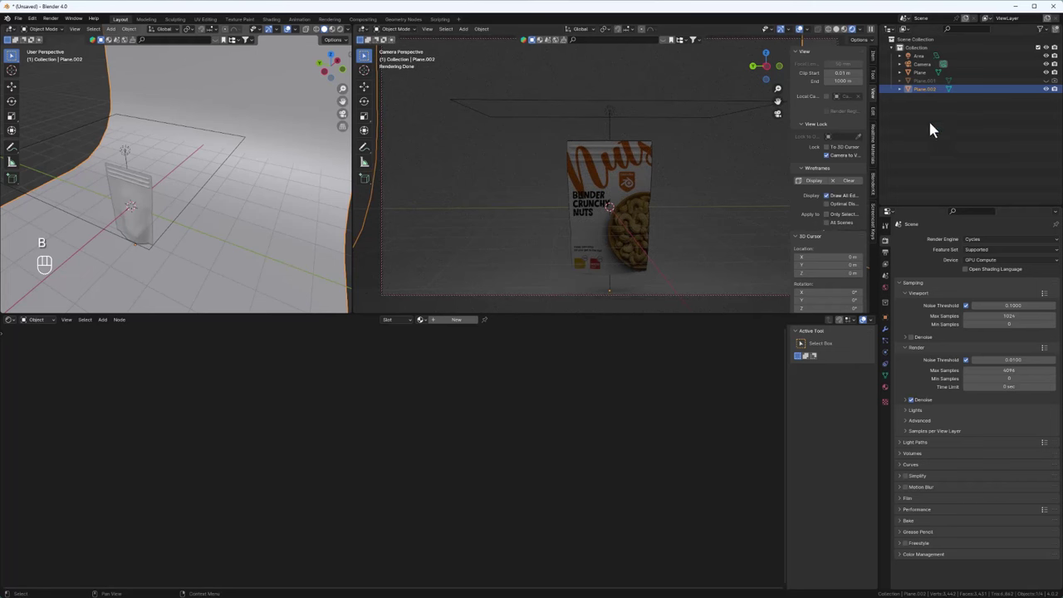
pyautogui.press('n')
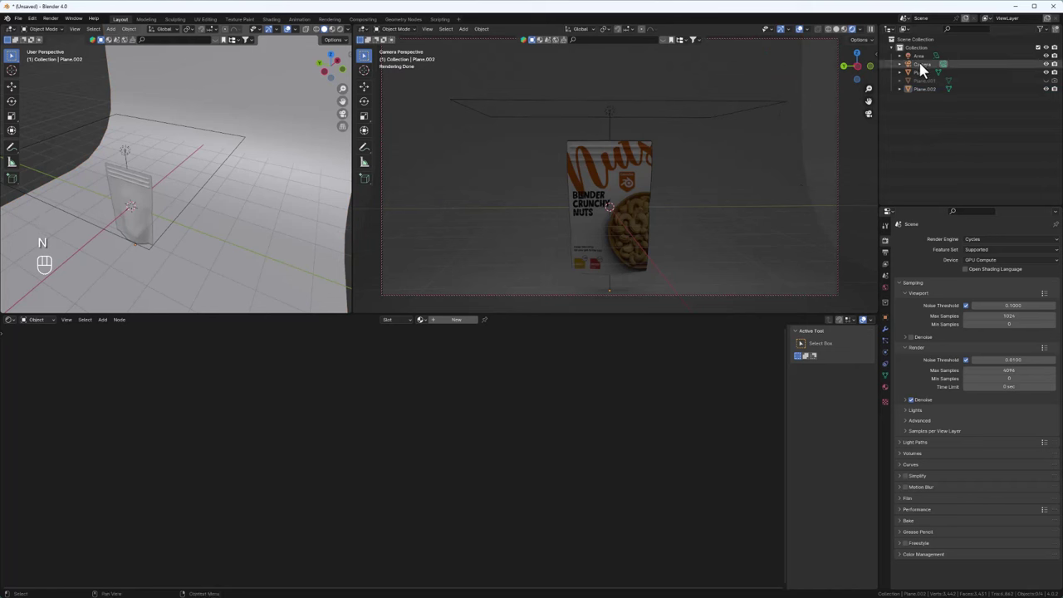
pyautogui.click(927, 72)
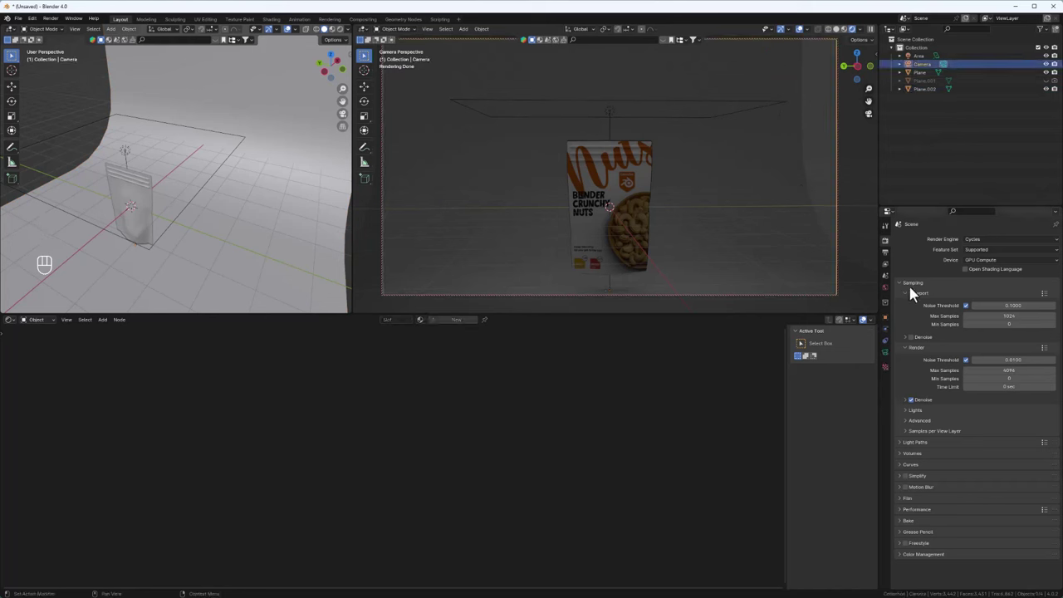
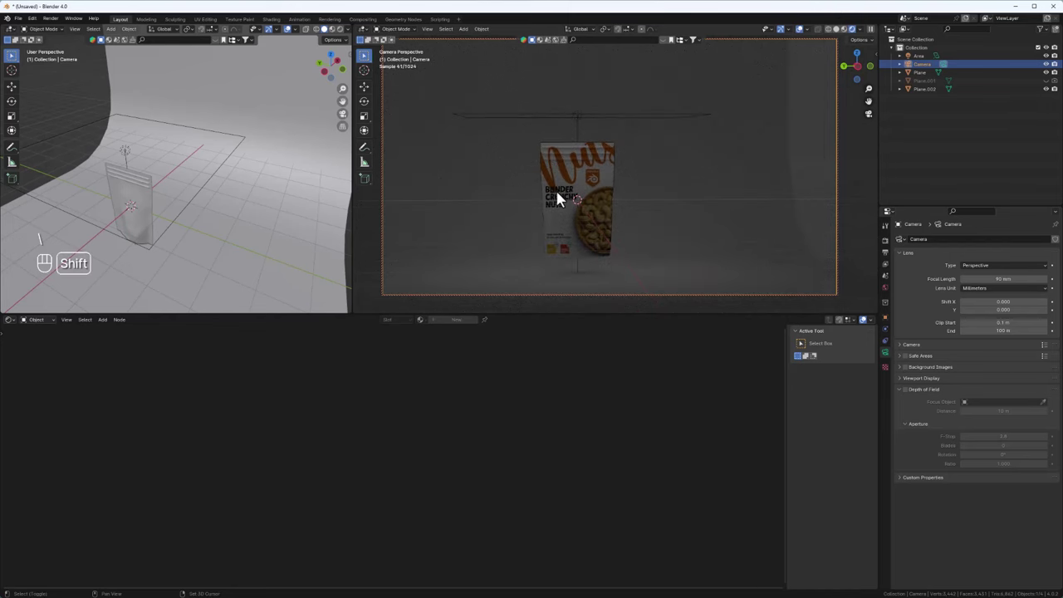
# Orbit the scene and select the pouch to inspect its material nodes.
pyautogui.moveTo(564, 197); pyautogui.dragTo(593, 193)
pyautogui.moveTo(625, 202); pyautogui.dragTo(486, 246)
pyautogui.moveTo(504, 238); pyautogui.dragTo(610, 192)
pyautogui.click(607, 195)
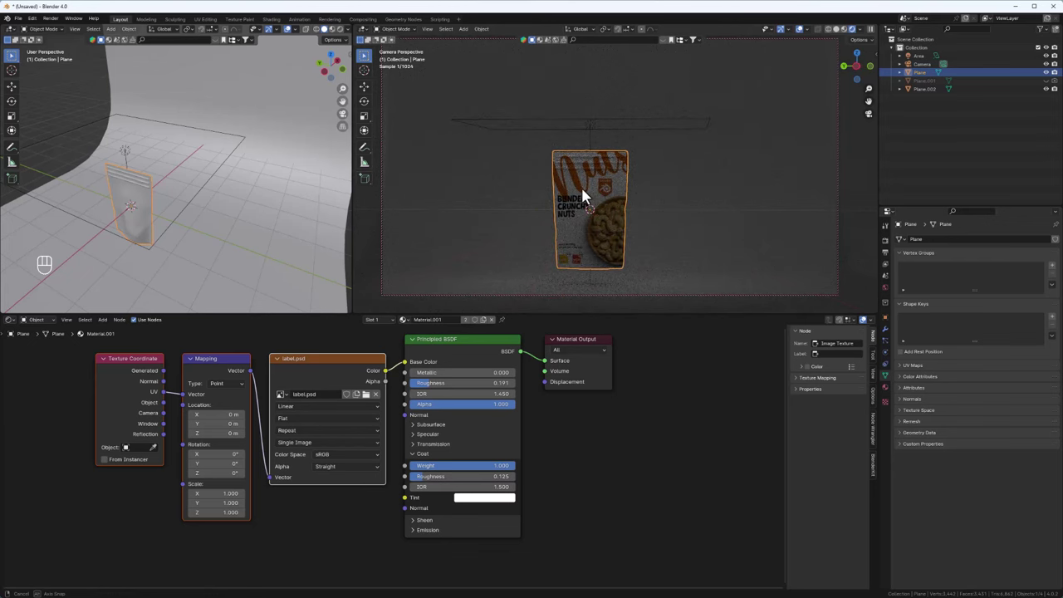
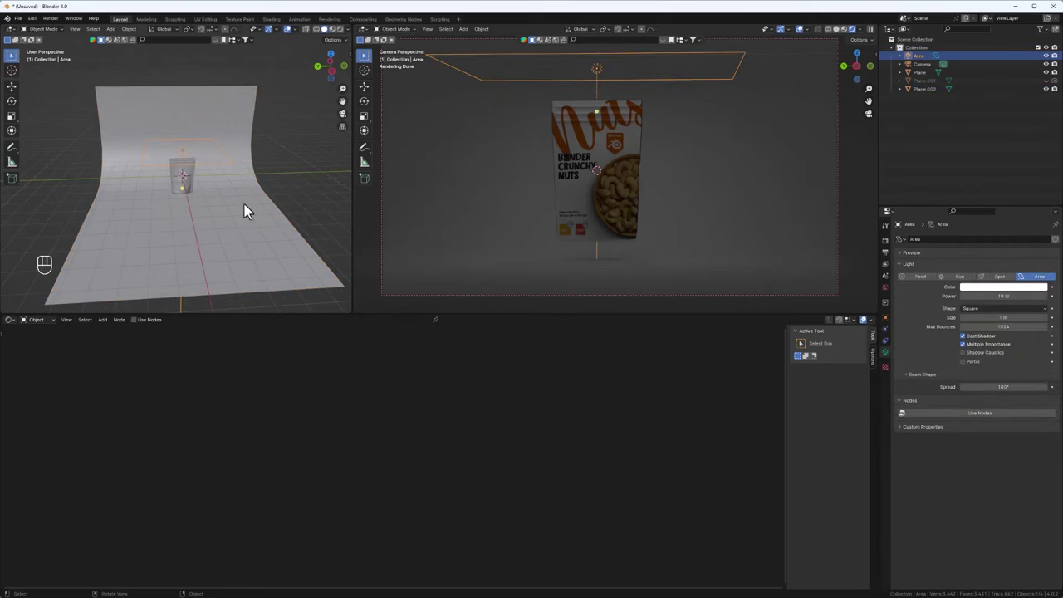
# Reposition the area light and raise its power to 500 W.
pyautogui.press('g')
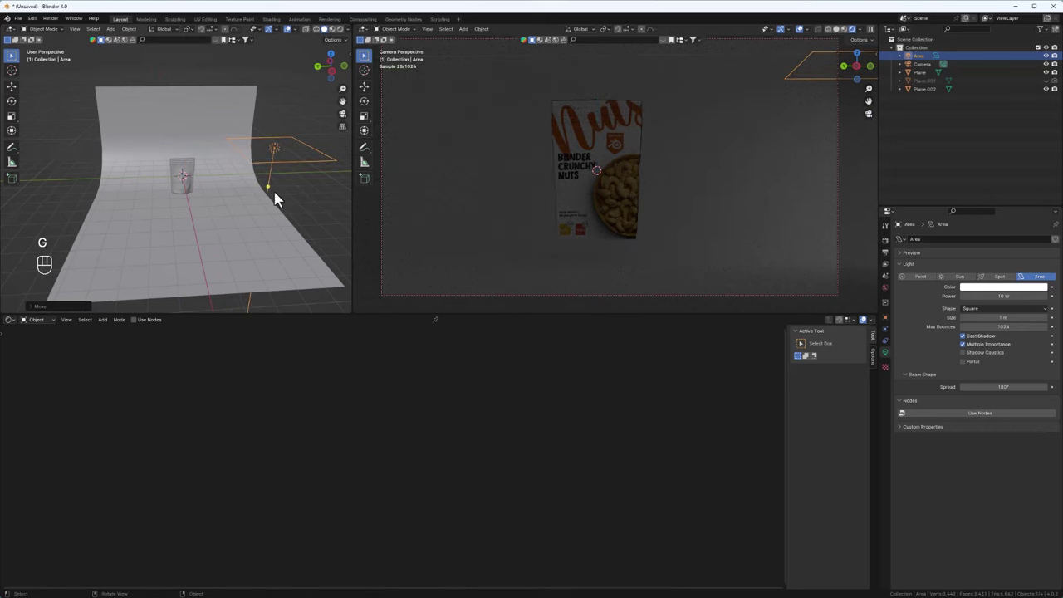
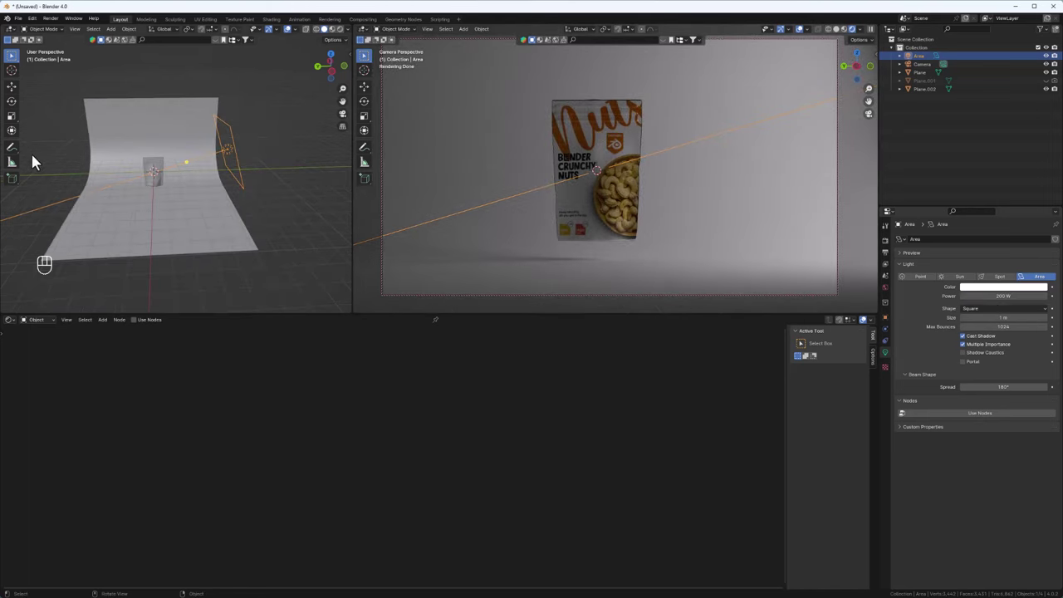
pyautogui.middleClick(33, 161)
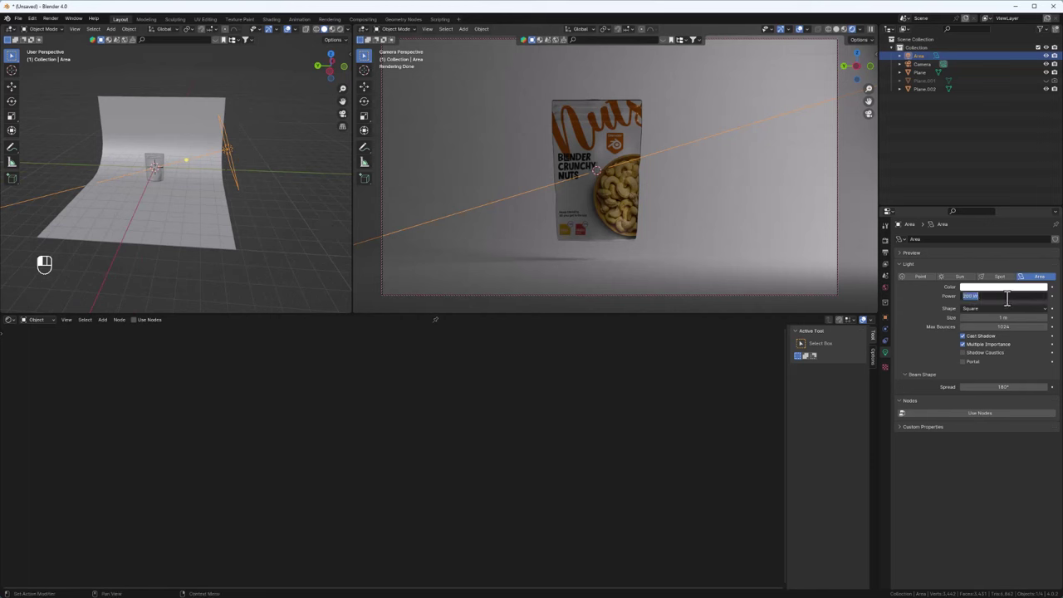
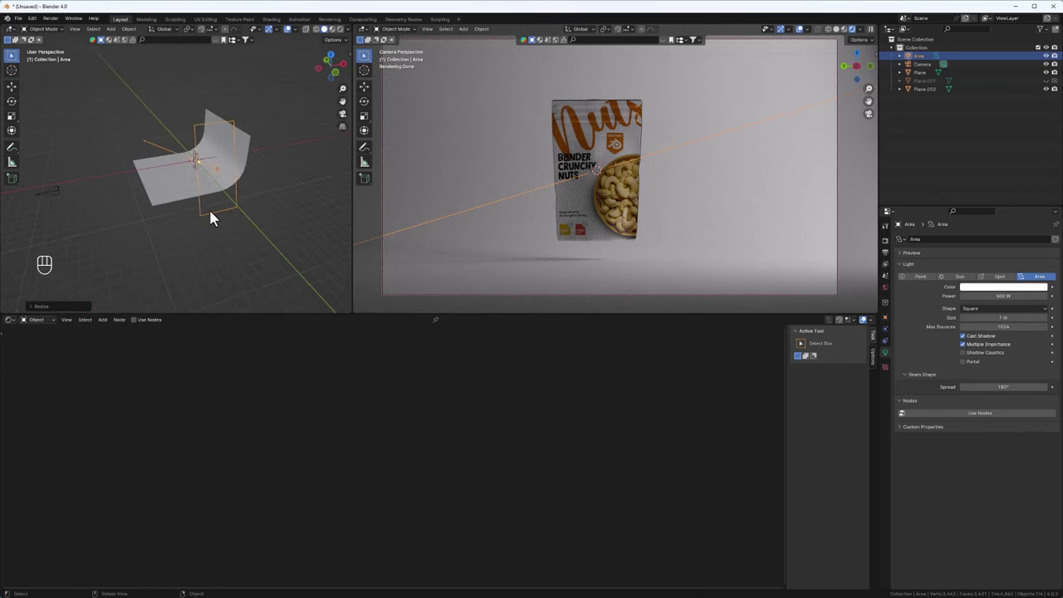
pyautogui.moveTo(221, 153); pyautogui.dragTo(250, 142)
# Duplicate the 500 W area light and reposition the copy to brighten the pouch and backdrop.
pyautogui.press('shift+d')
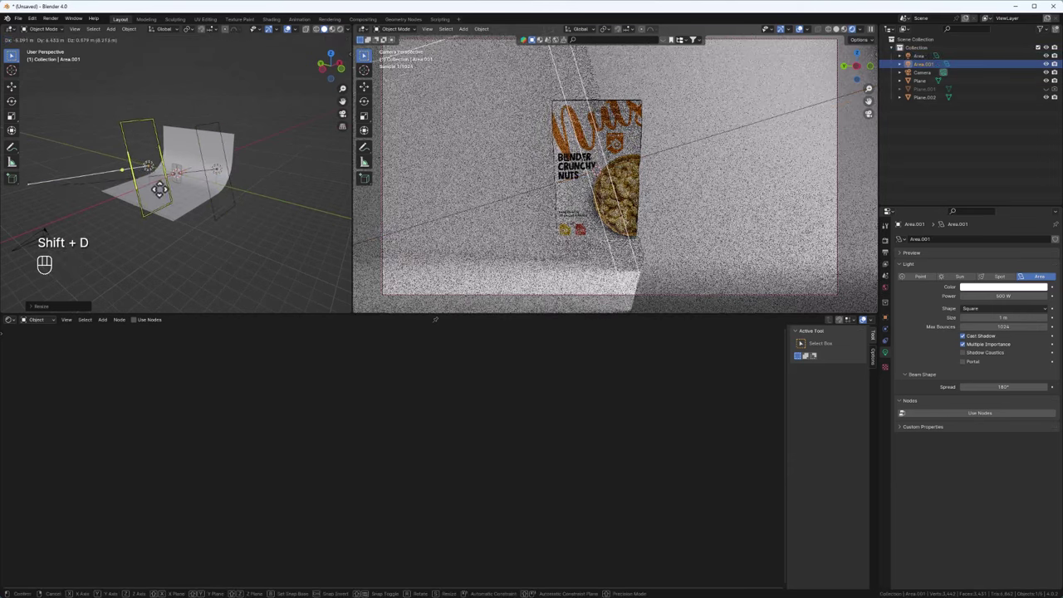
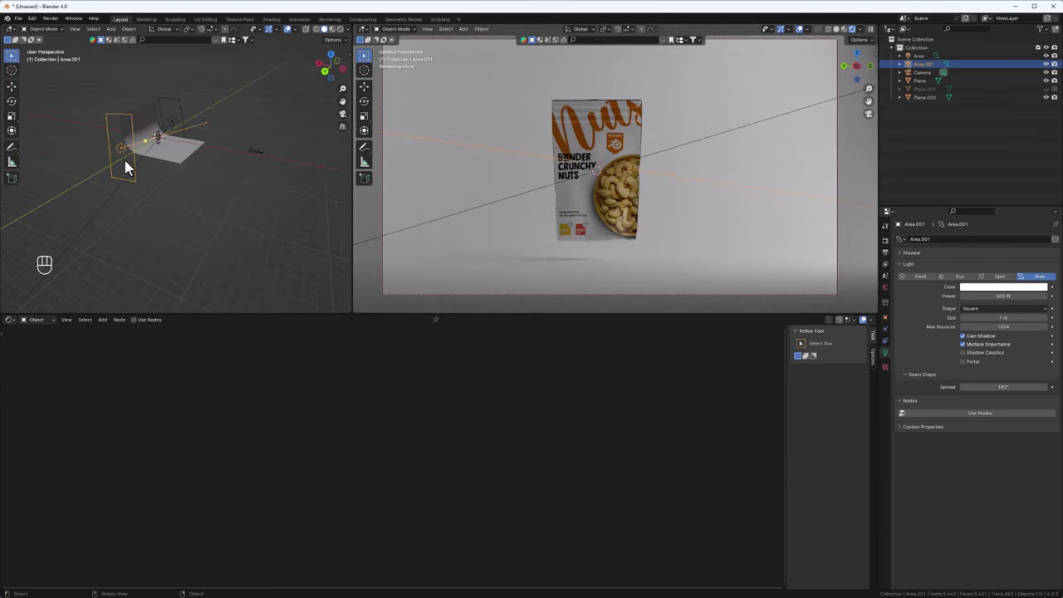
pyautogui.press('g')
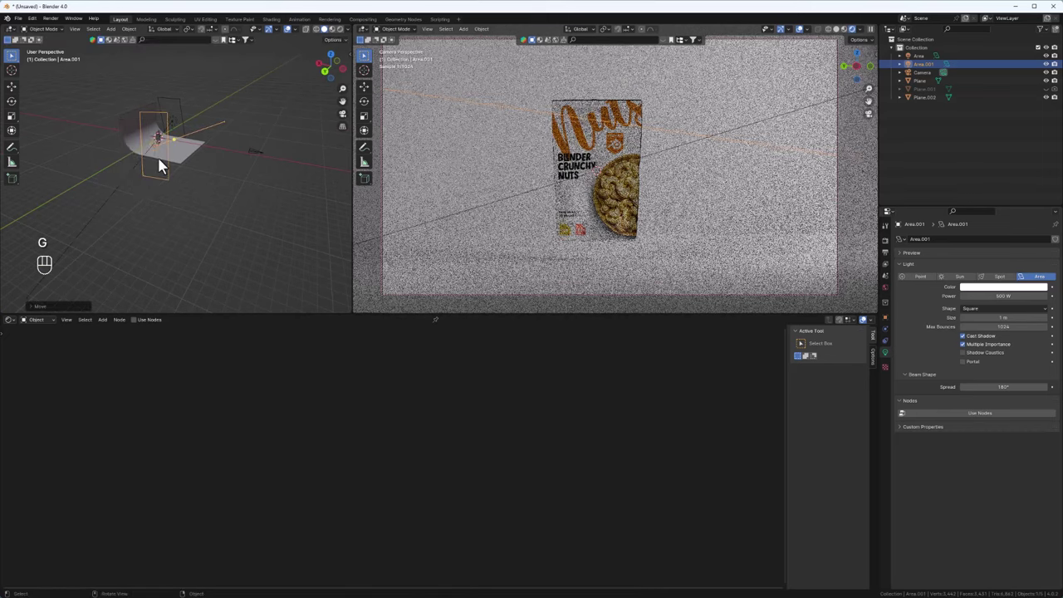
pyautogui.middleClick(162, 166)
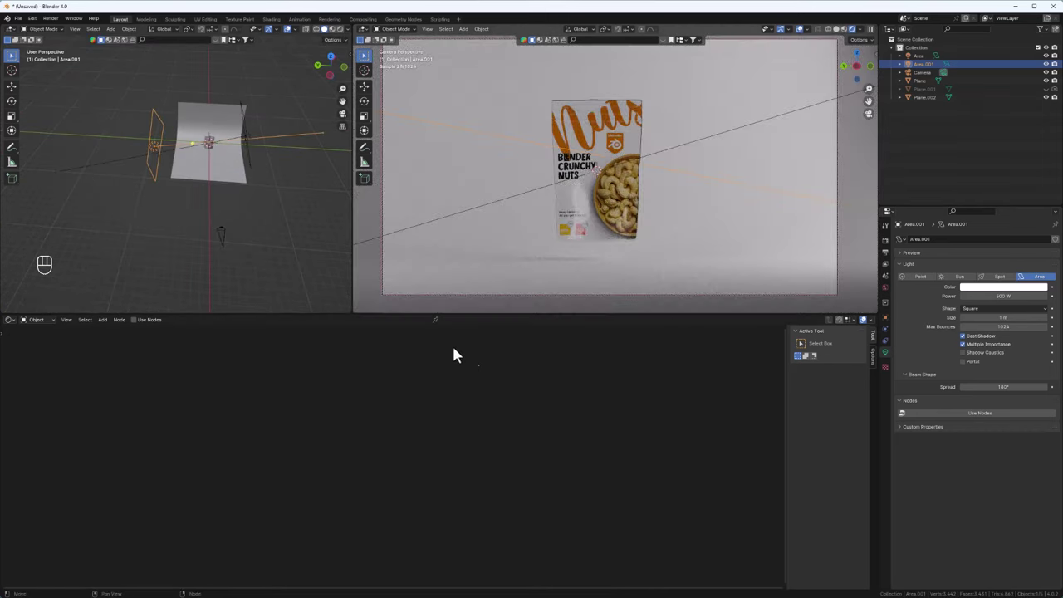
pyautogui.moveTo(227, 161); pyautogui.dragTo(206, 167)
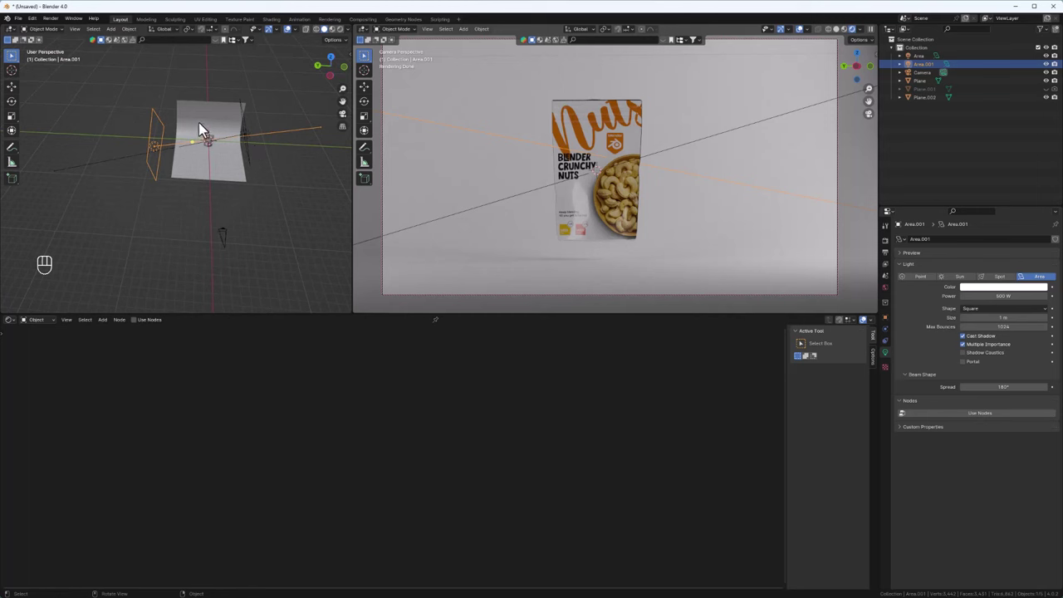
pyautogui.middleClick(216, 177)
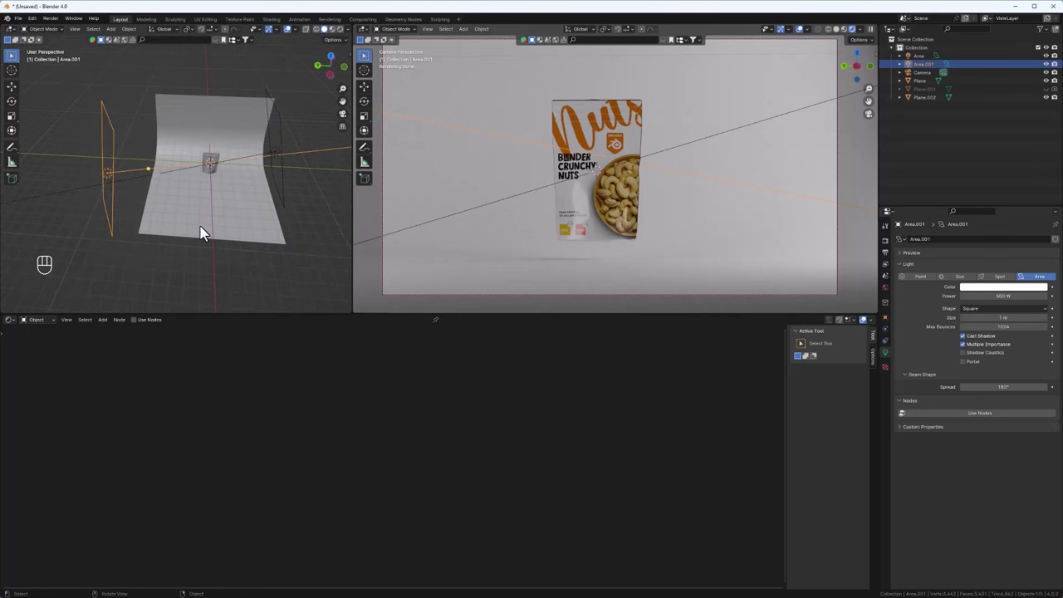
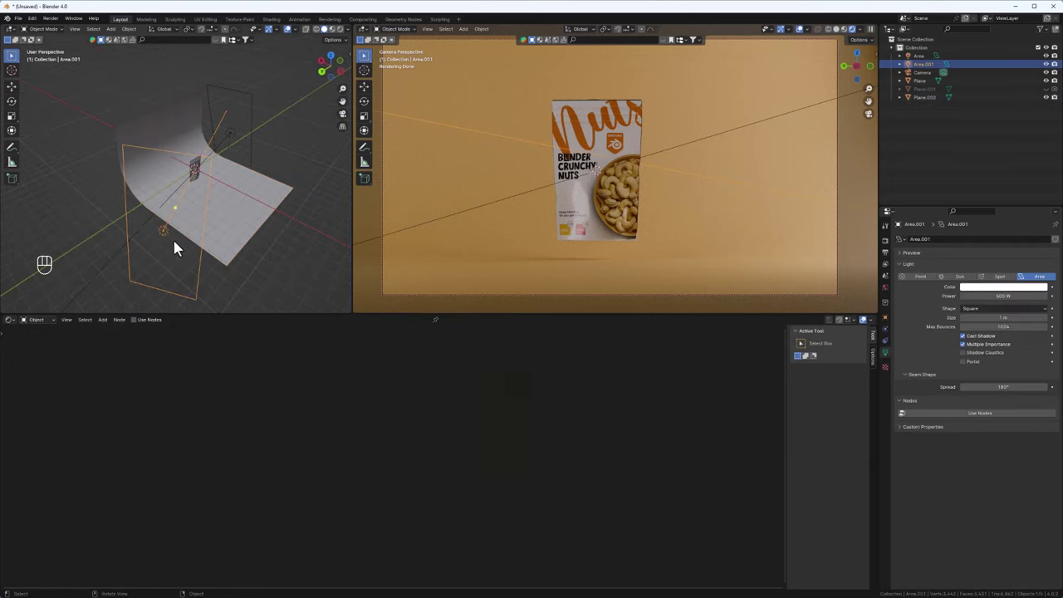
# Duplicate a third area light to the other side at 200 W, orbiting to check its placement.
pyautogui.middleClick(178, 247)
pyautogui.press('shift+d')
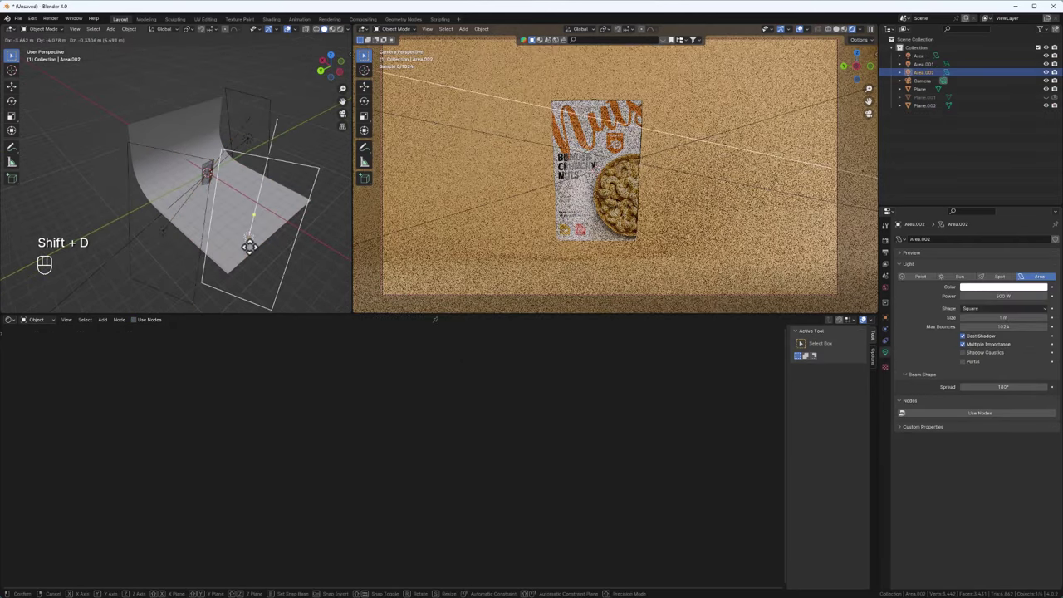
pyautogui.middleClick(264, 262)
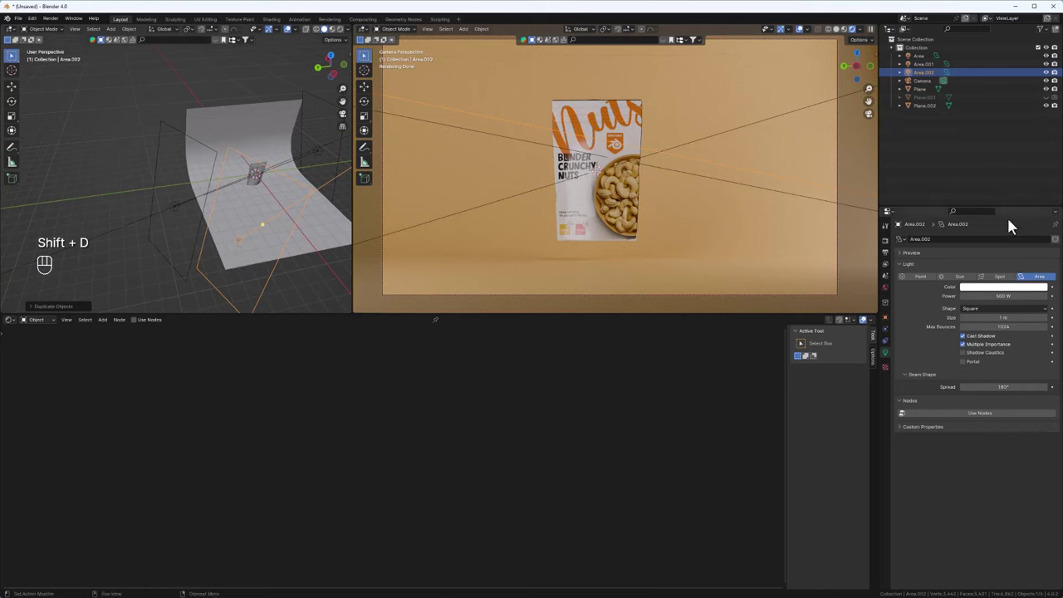
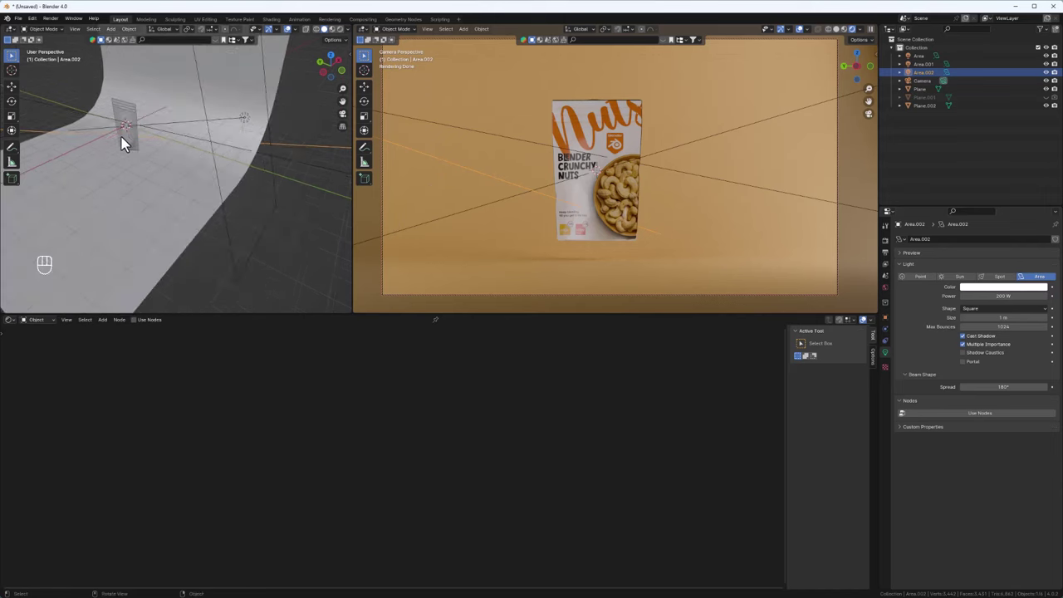
pyautogui.moveTo(147, 148); pyautogui.dragTo(184, 140)
pyautogui.moveTo(134, 169); pyautogui.dragTo(228, 246)
pyautogui.moveTo(219, 253); pyautogui.dragTo(215, 233)
pyautogui.moveTo(231, 265); pyautogui.dragTo(184, 170)
# Duplicate the pouch, place the copy beside the first and rotate it 180° on Z to show its back.
pyautogui.middleClick(182, 177)
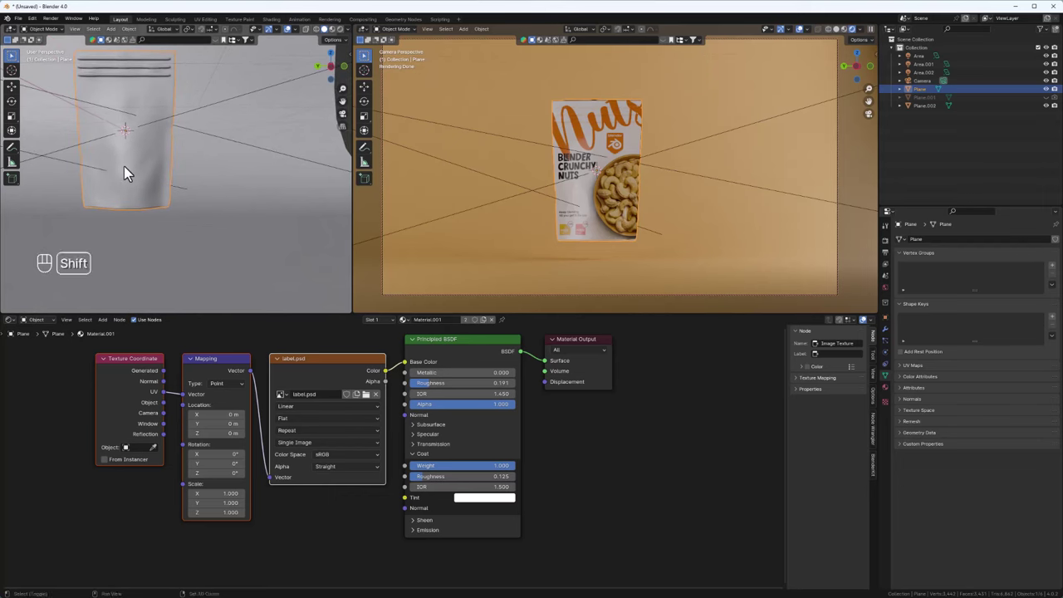
pyautogui.press('shift+d')
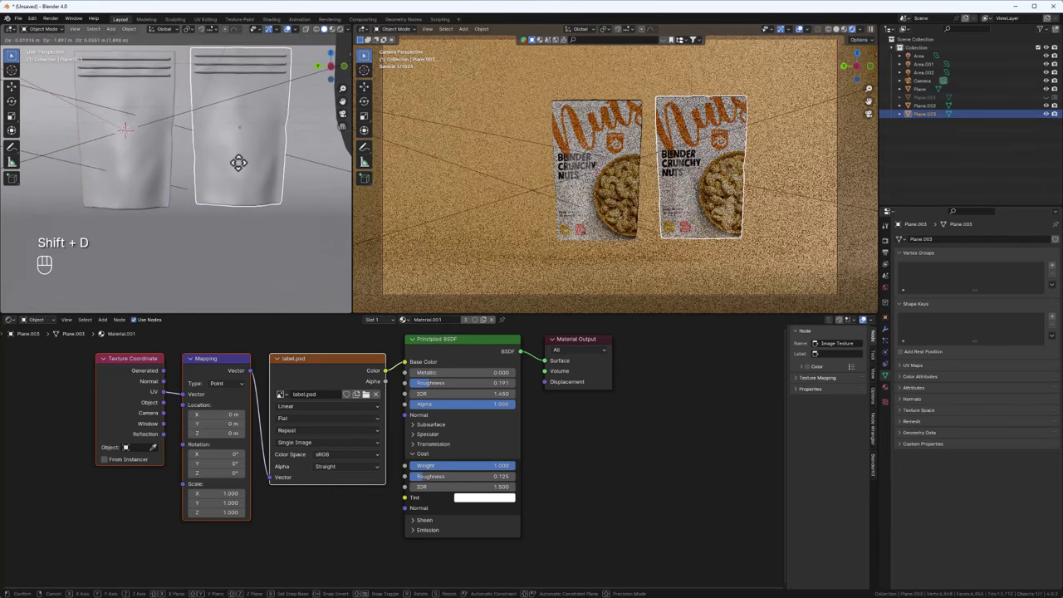
pyautogui.moveTo(246, 164); pyautogui.dragTo(246, 215)
pyautogui.moveTo(238, 210); pyautogui.dragTo(218, 223)
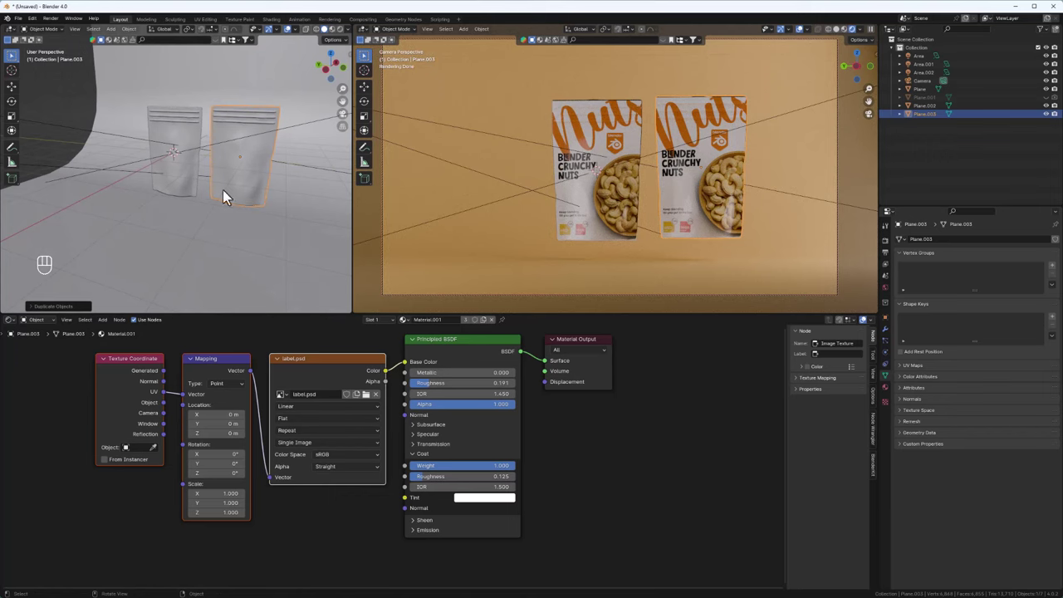
pyautogui.press('r')
pyautogui.press('z')
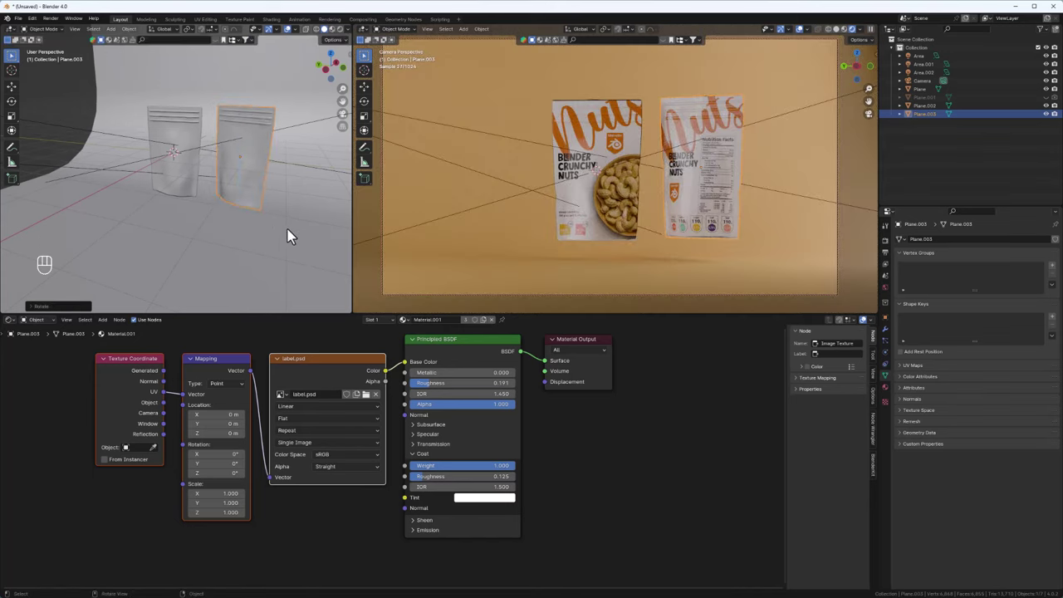
# Give the second pouch a slight tilt and try several free trackball rotations.
pyautogui.press('r')
pyautogui.press('r')
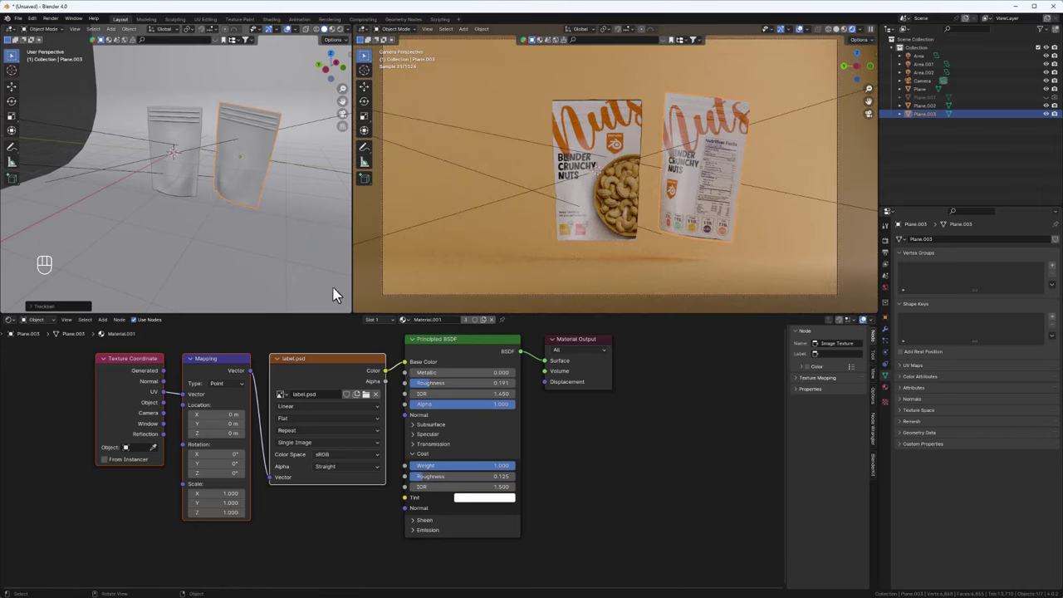
pyautogui.moveTo(257, 236); pyautogui.dragTo(288, 237)
pyautogui.press('r')
pyautogui.press('r')
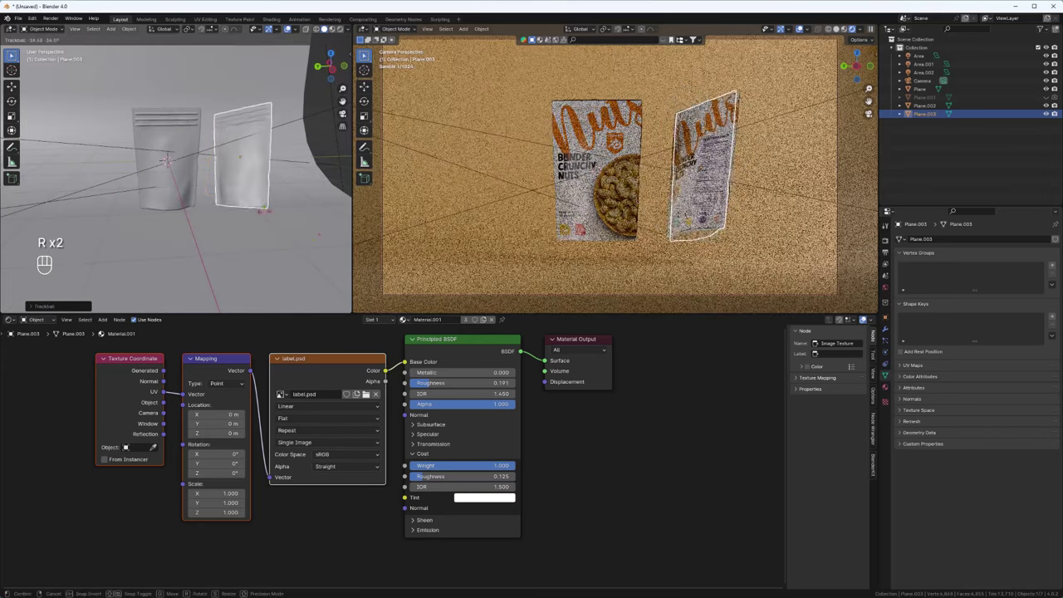
pyautogui.press('r')
pyautogui.press('r')
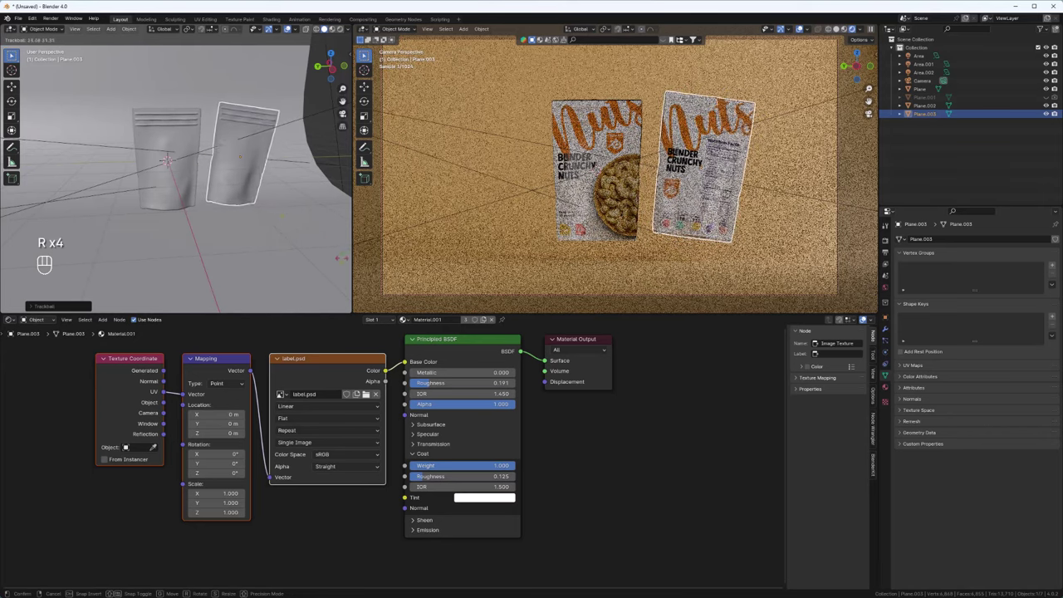
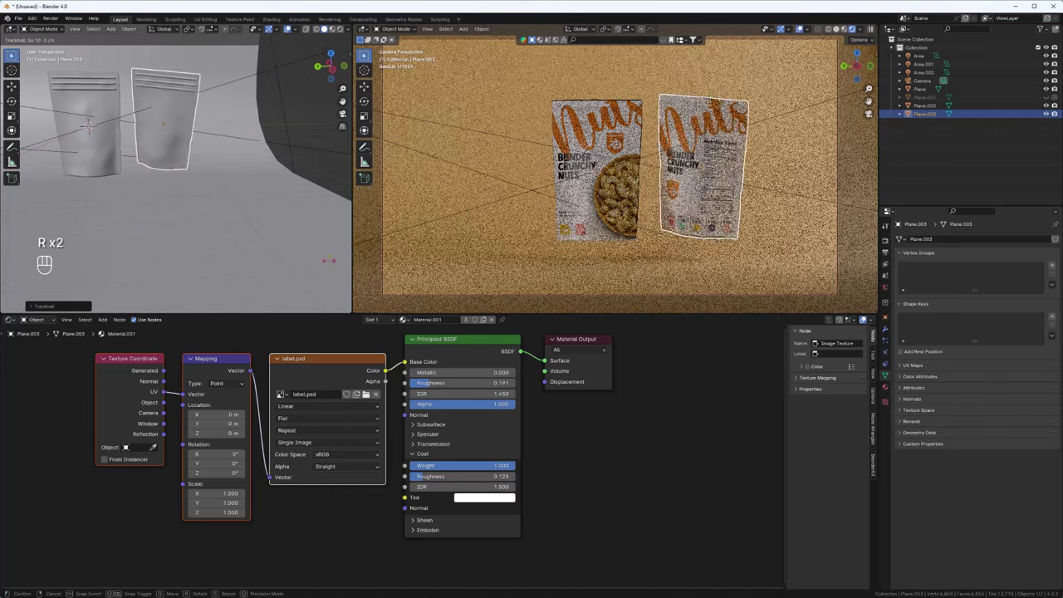
pyautogui.press('r')
pyautogui.press('r')
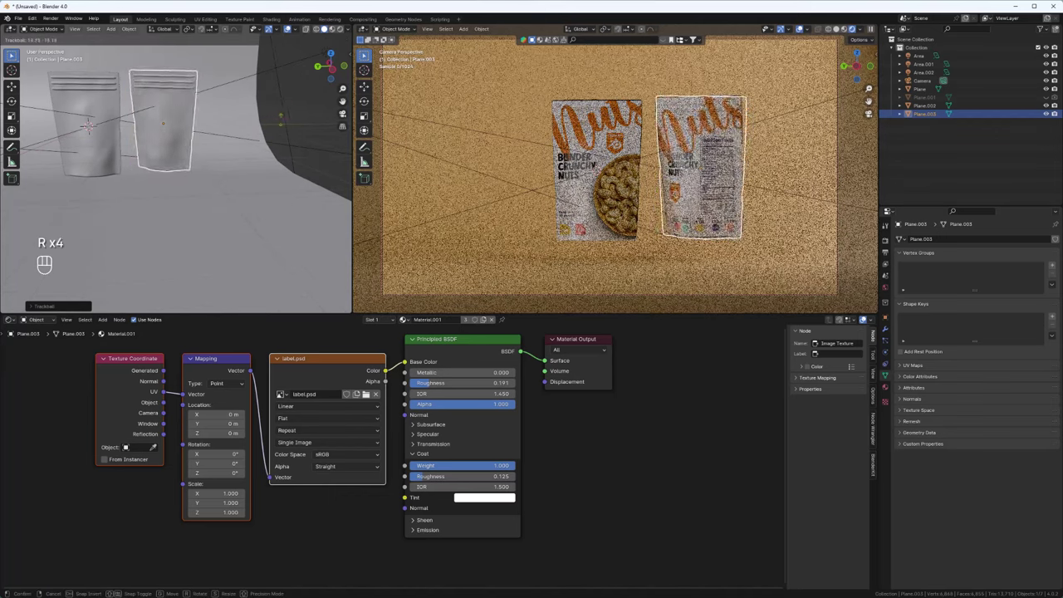
pyautogui.press('r')
# Tilt the second pouch in the camera plane so it leans right, then refine with trackball rotation.
pyautogui.press('r')
pyautogui.press('r')
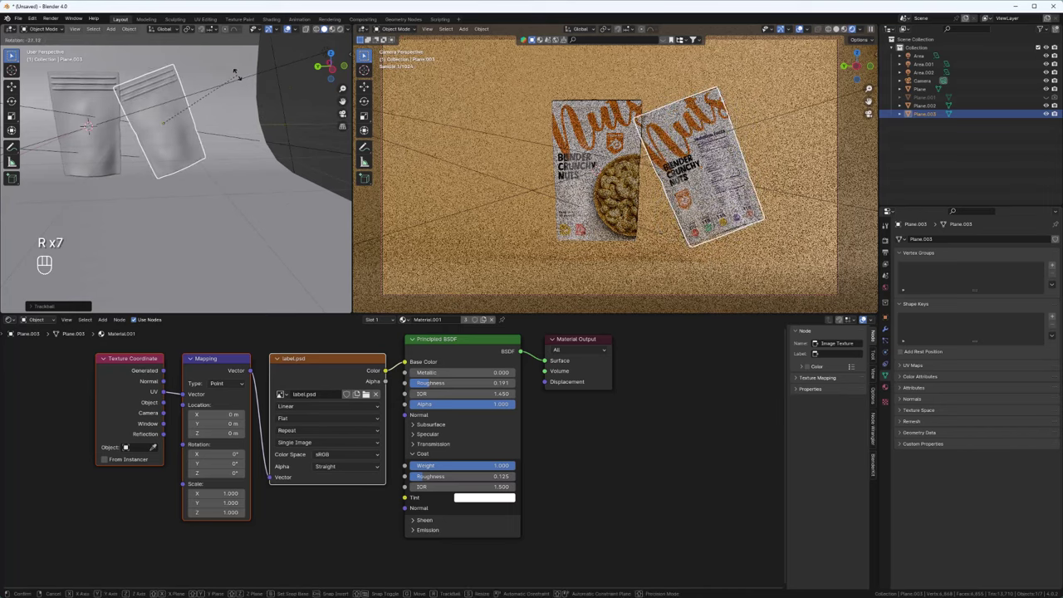
pyautogui.moveTo(236, 77); pyautogui.dragTo(155, 161)
pyautogui.press('r')
pyautogui.press('r')
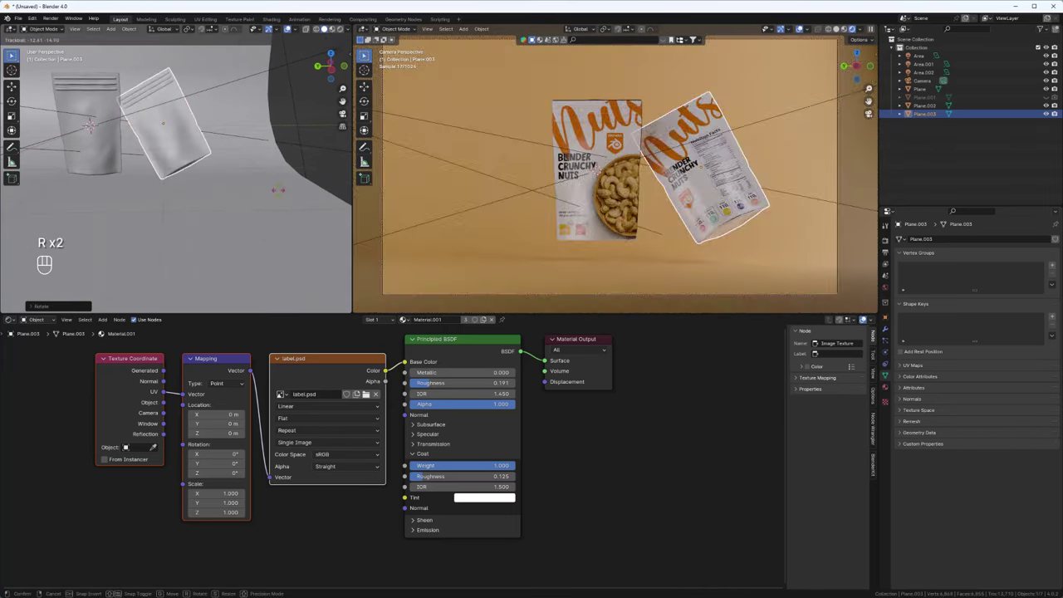
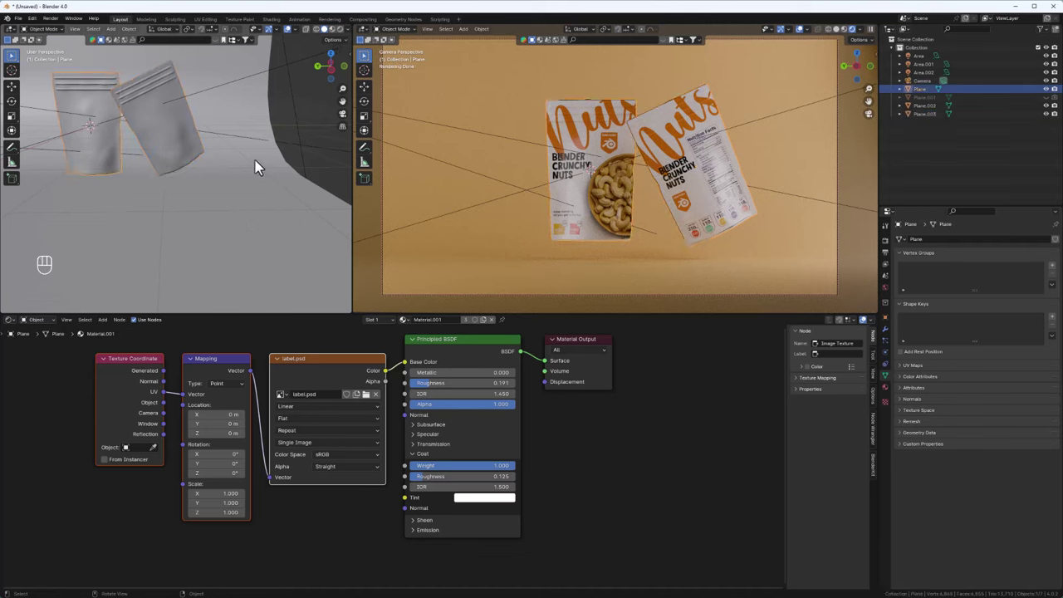
# Tilt the front pouch to lean left using trackball rotation so the two pouches form a V.
pyautogui.press('r')
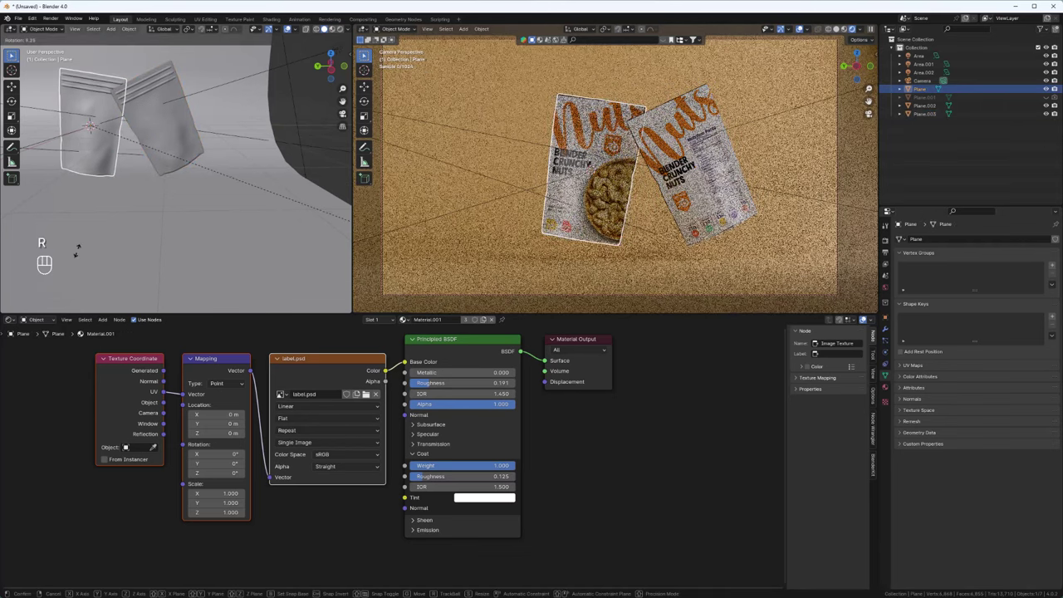
pyautogui.press('r')
pyautogui.press('r')
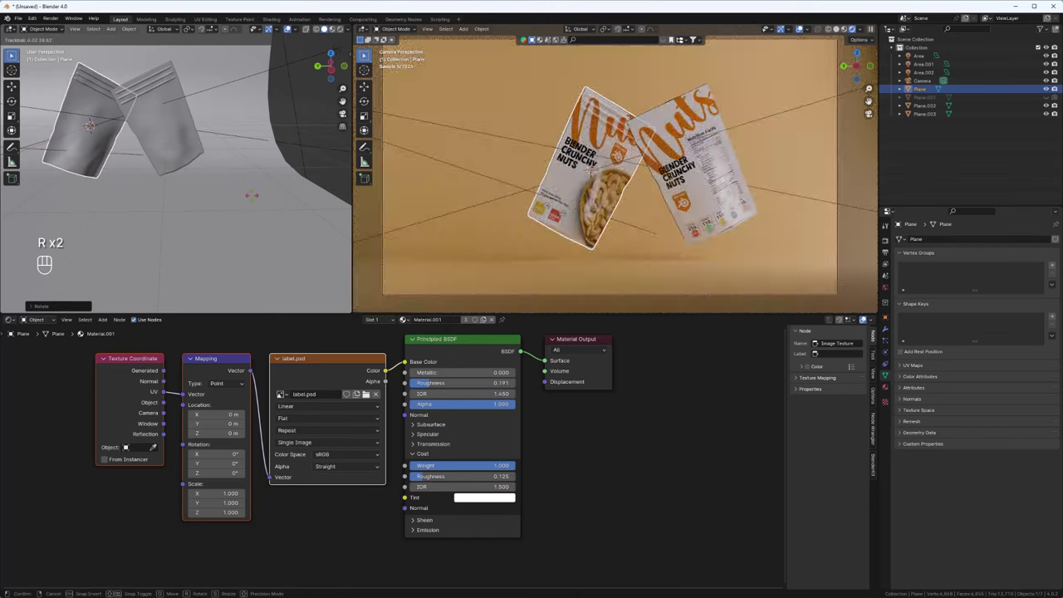
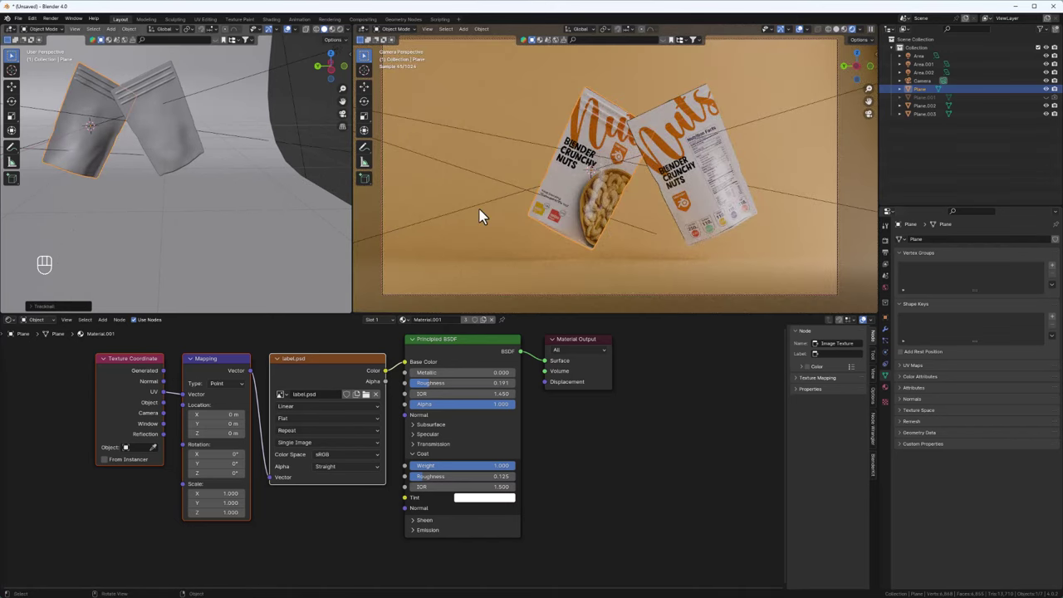
pyautogui.moveTo(709, 254); pyautogui.dragTo(694, 250)
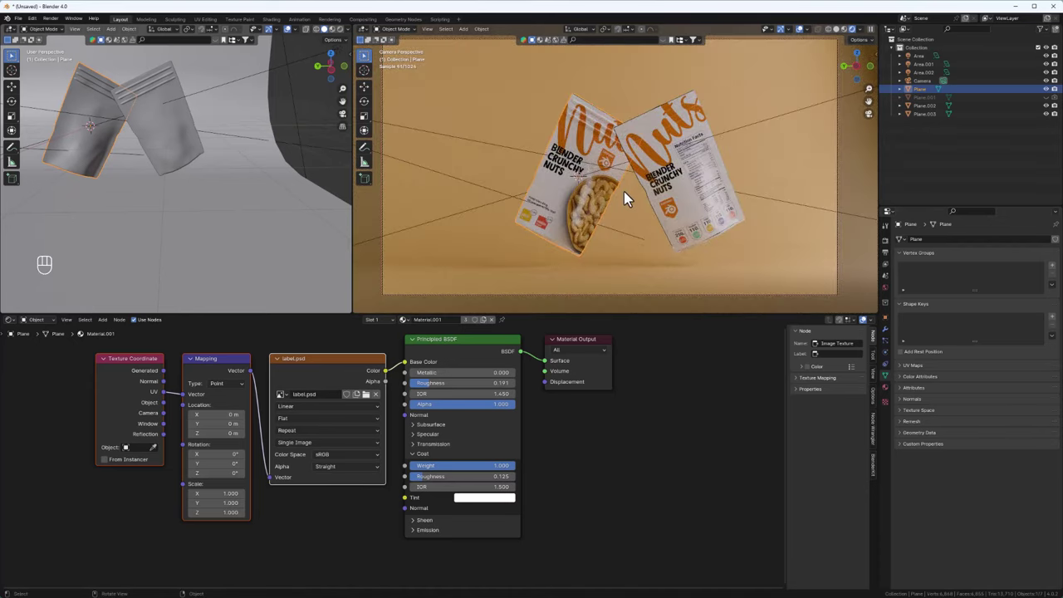
pyautogui.press('r')
pyautogui.press('r')
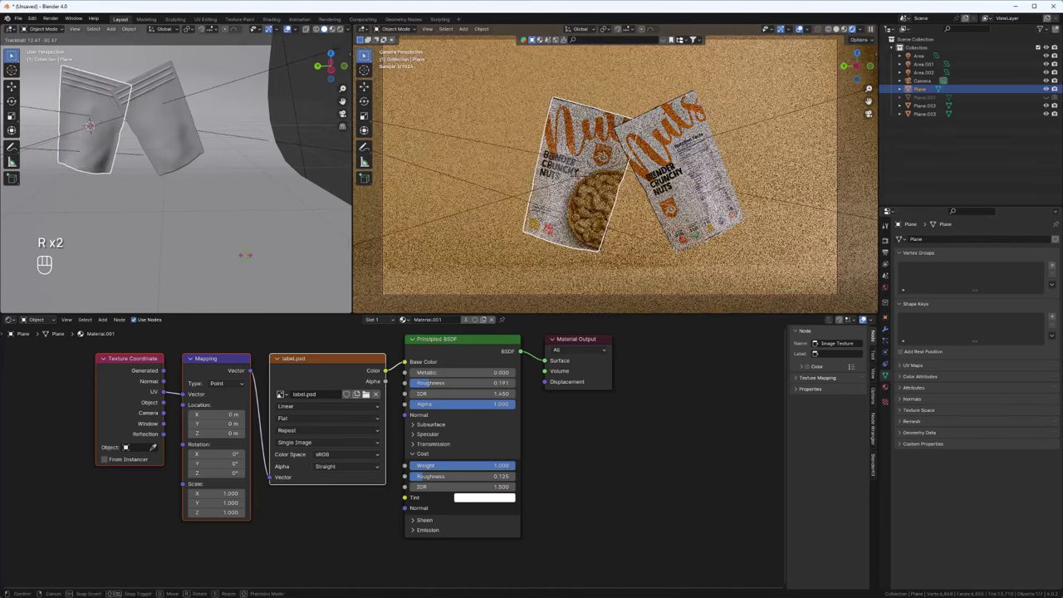
pyautogui.press('r')
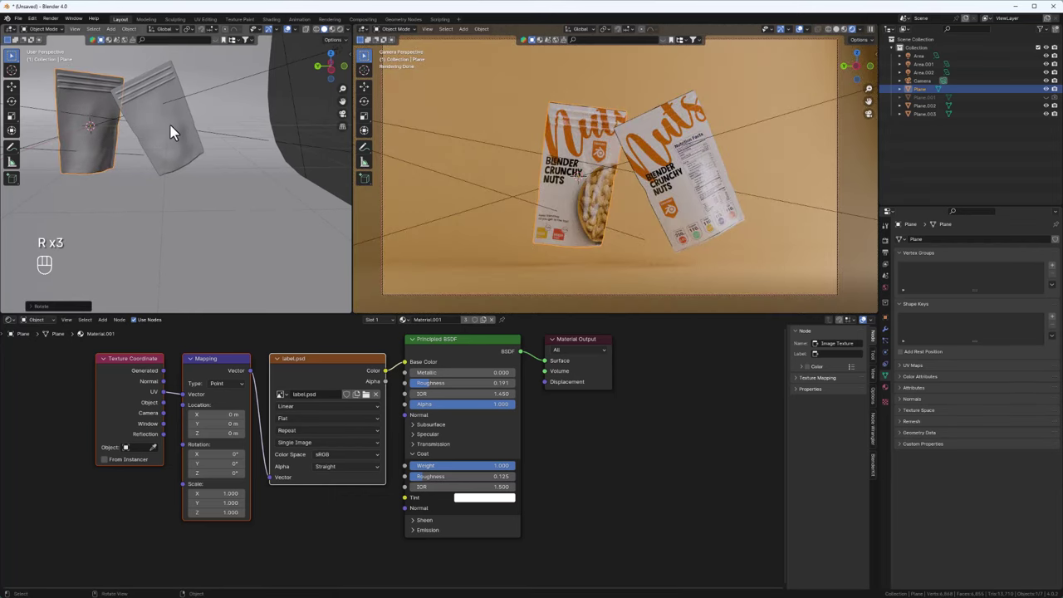
# Nudge the front pouch's position so the pouches overlap, then head to the render settings.
pyautogui.press('g')
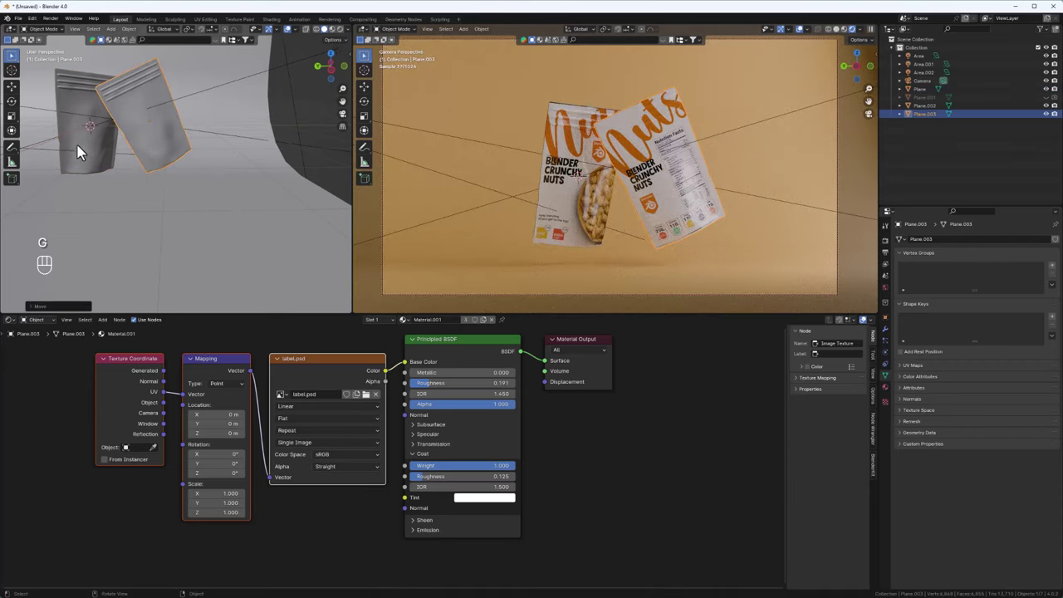
pyautogui.moveTo(113, 168); pyautogui.dragTo(94, 183)
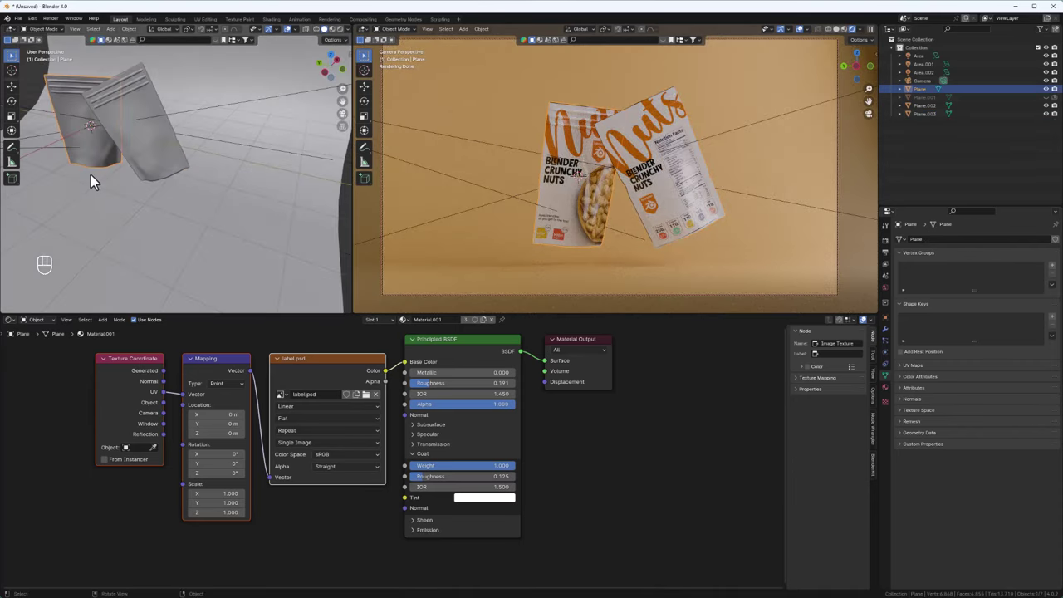
pyautogui.click(625, 162)
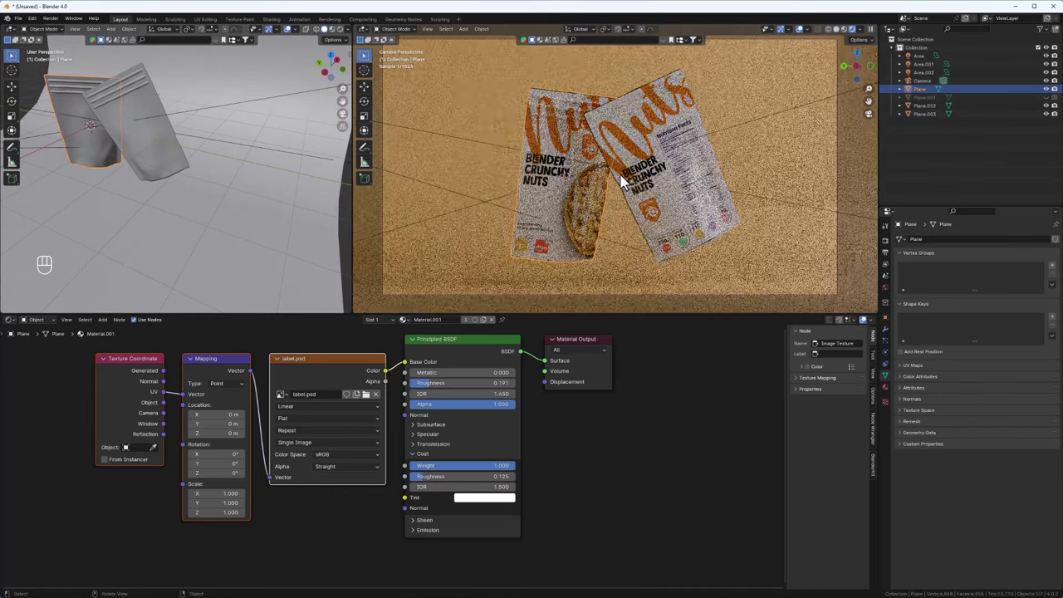
pyautogui.click(627, 190)
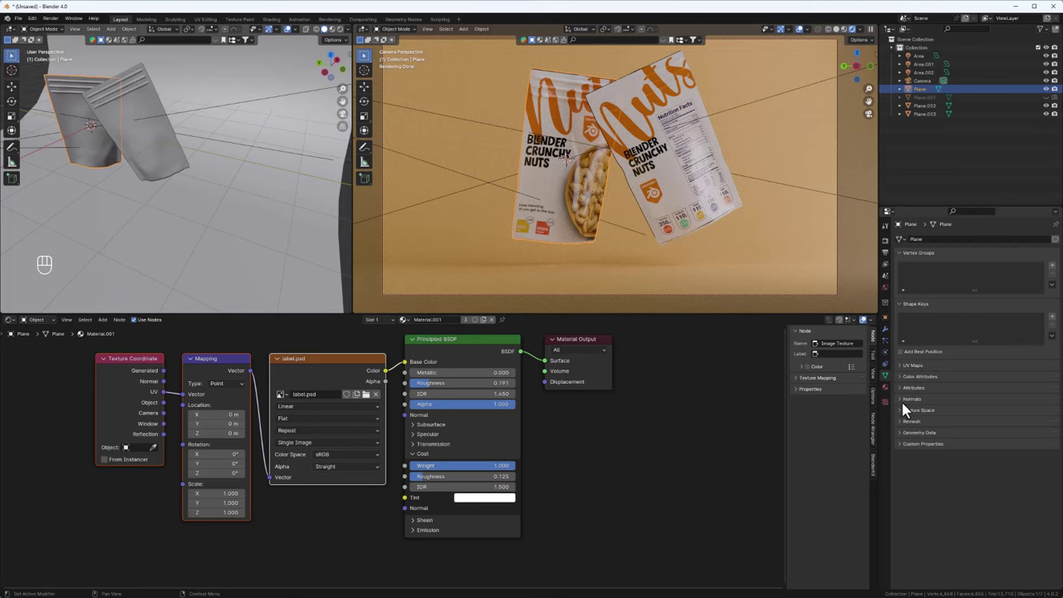
# In Color Management keep AgX and set the Look to Medium High Contrast.
pyautogui.click(891, 249)
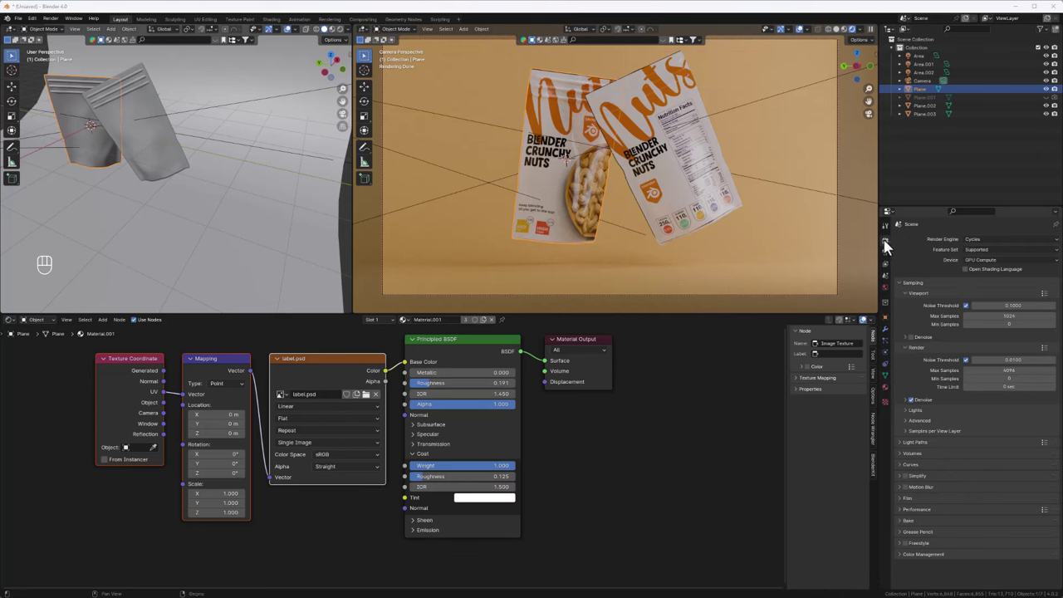
pyautogui.click(904, 562)
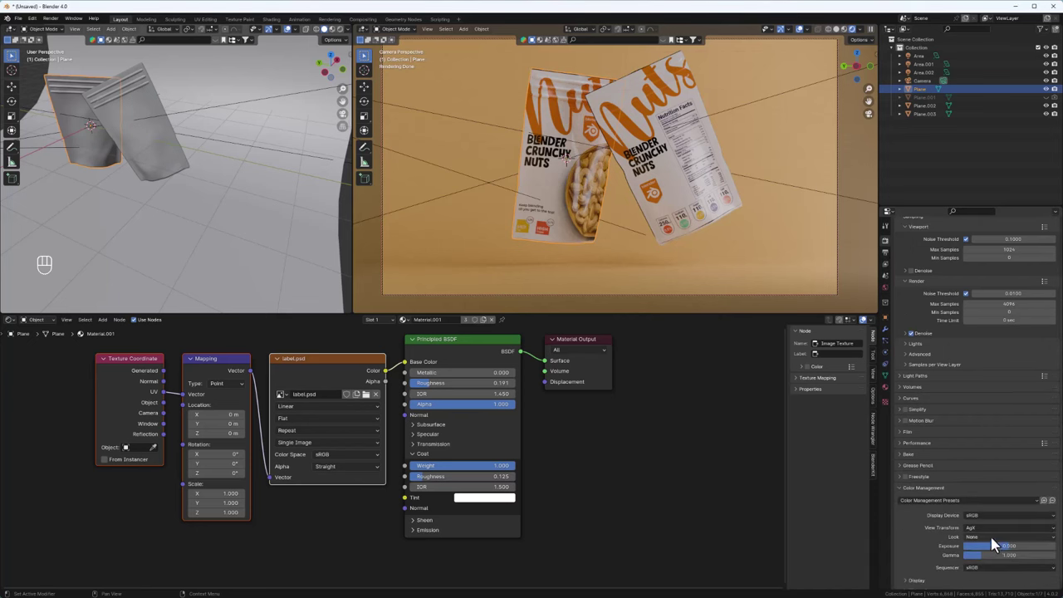
pyautogui.moveTo(996, 544); pyautogui.dragTo(985, 490)
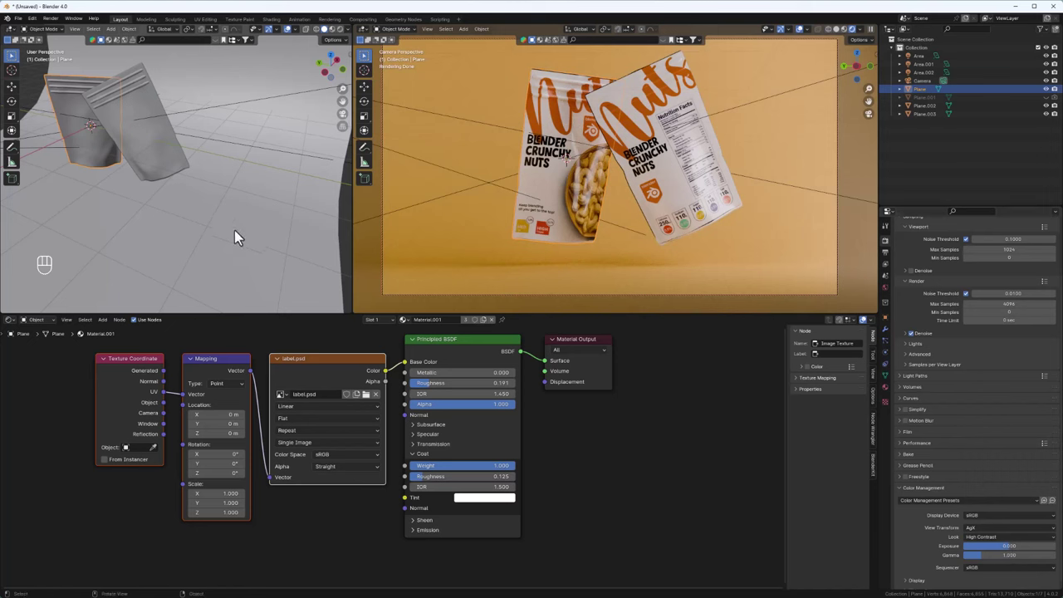
pyautogui.moveTo(243, 239); pyautogui.dragTo(1005, 498)
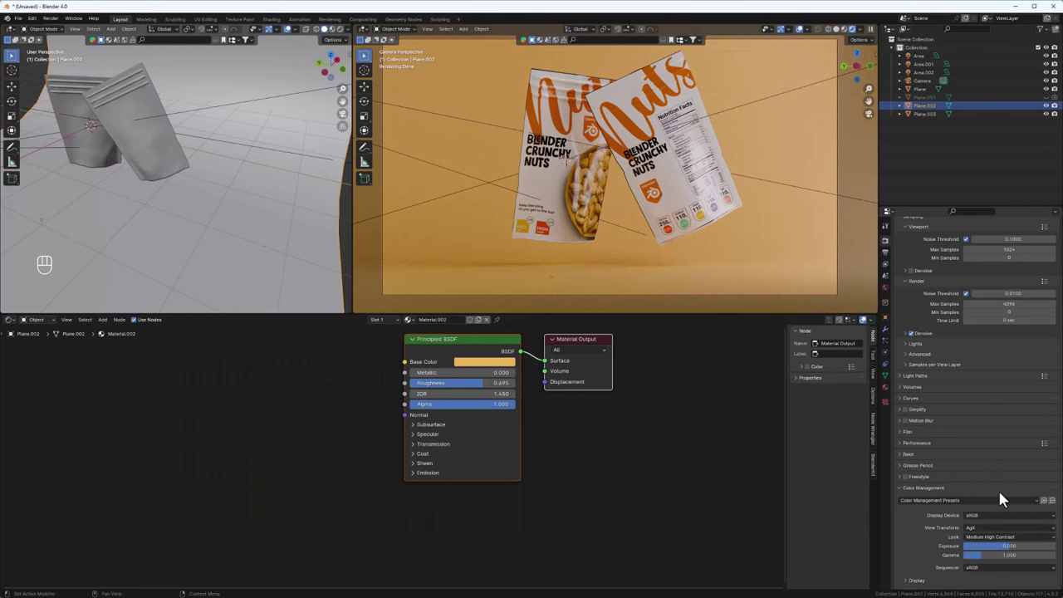